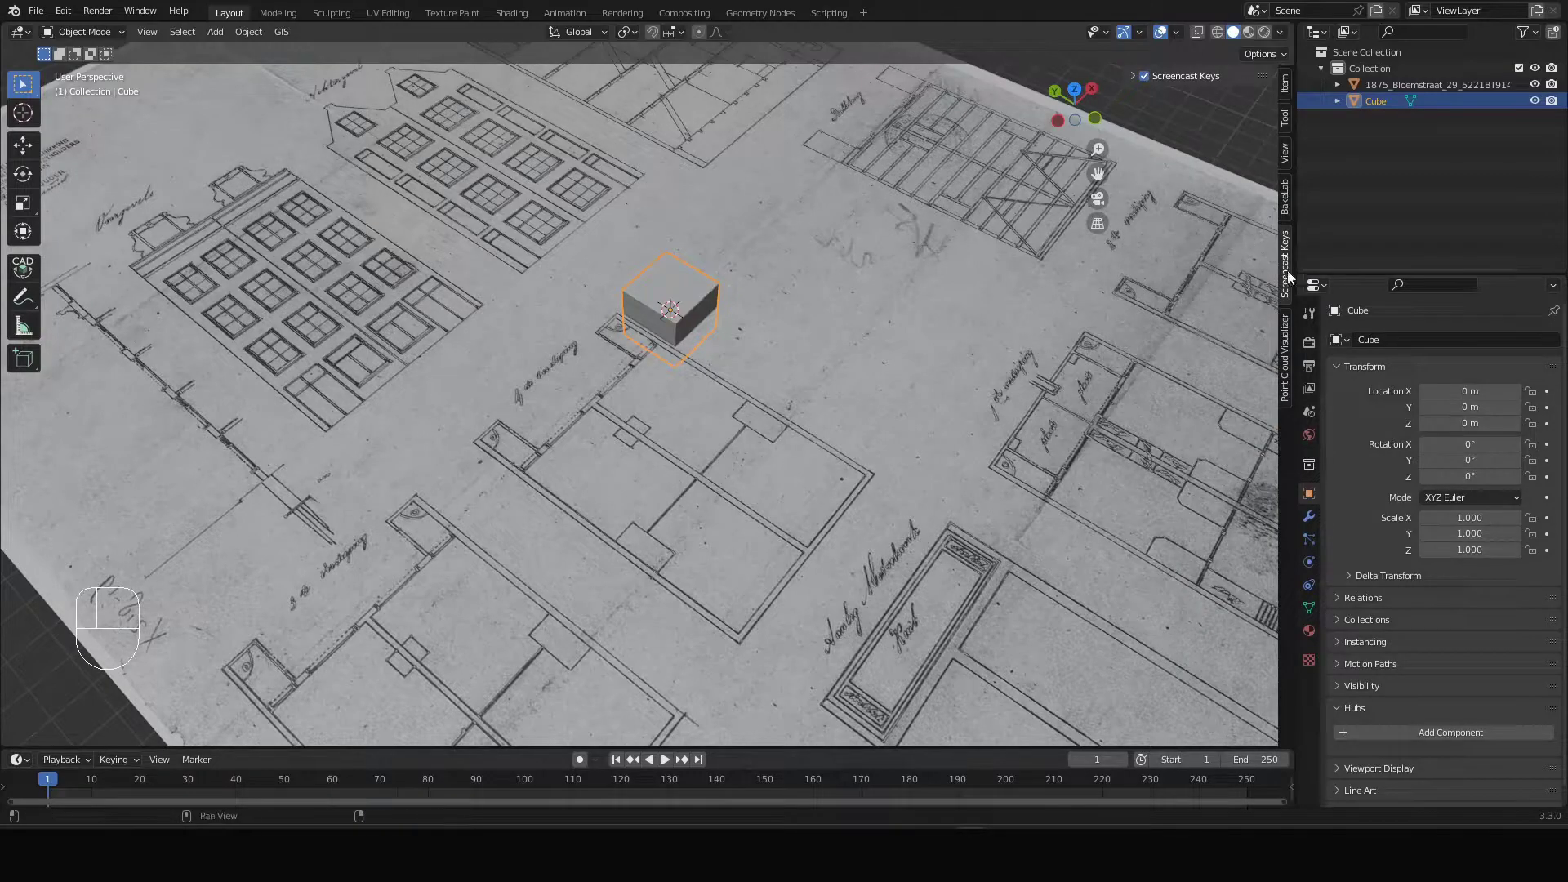
- Show the cube's transform and dimension values in the Item sidebar
left_click(1289, 91)
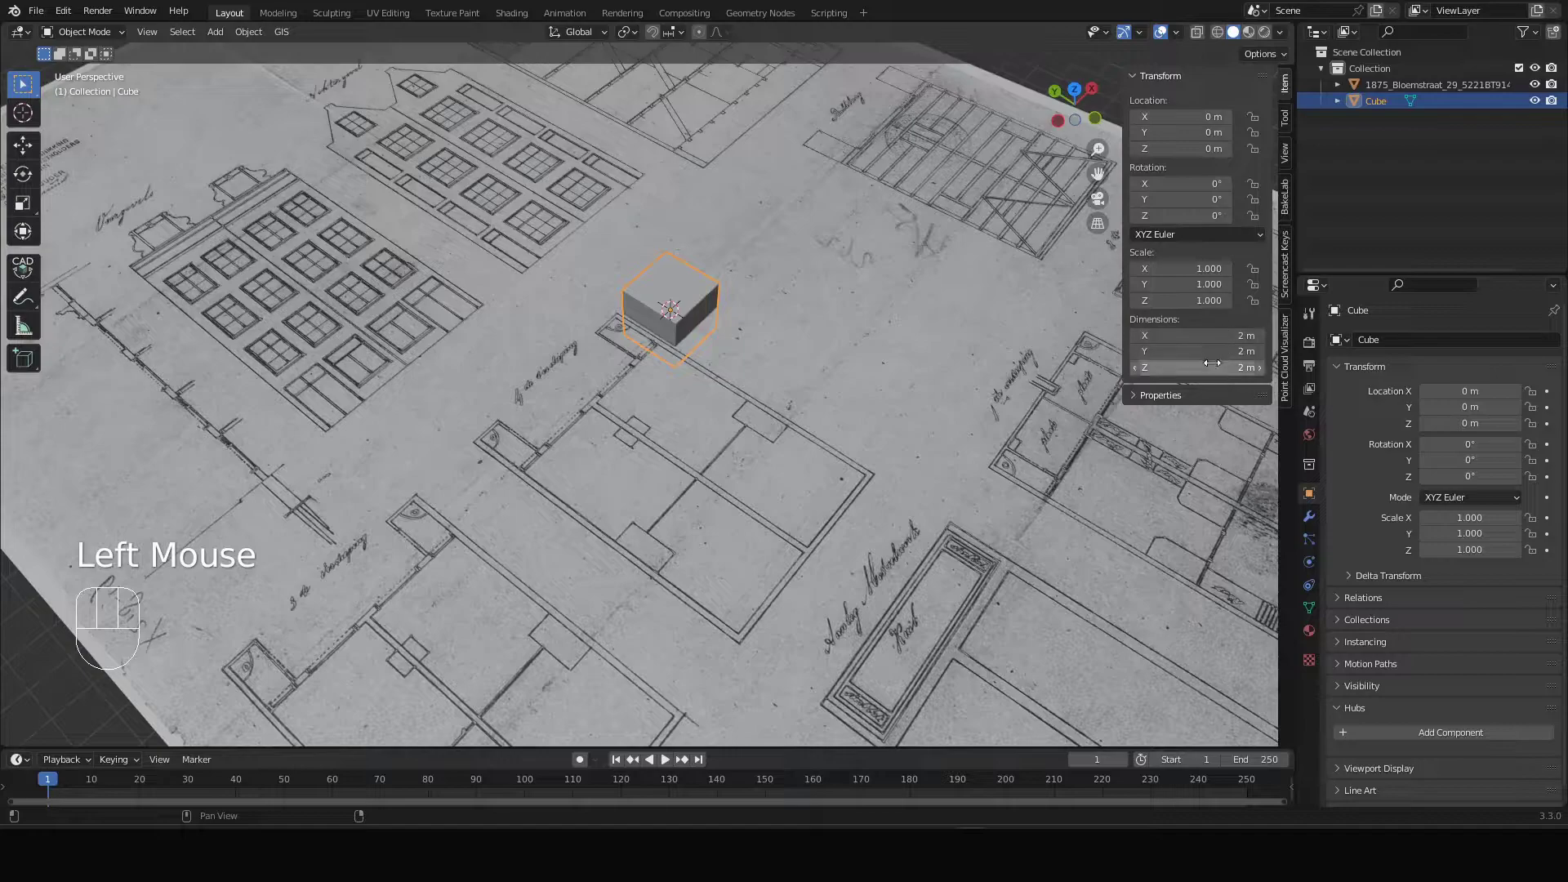
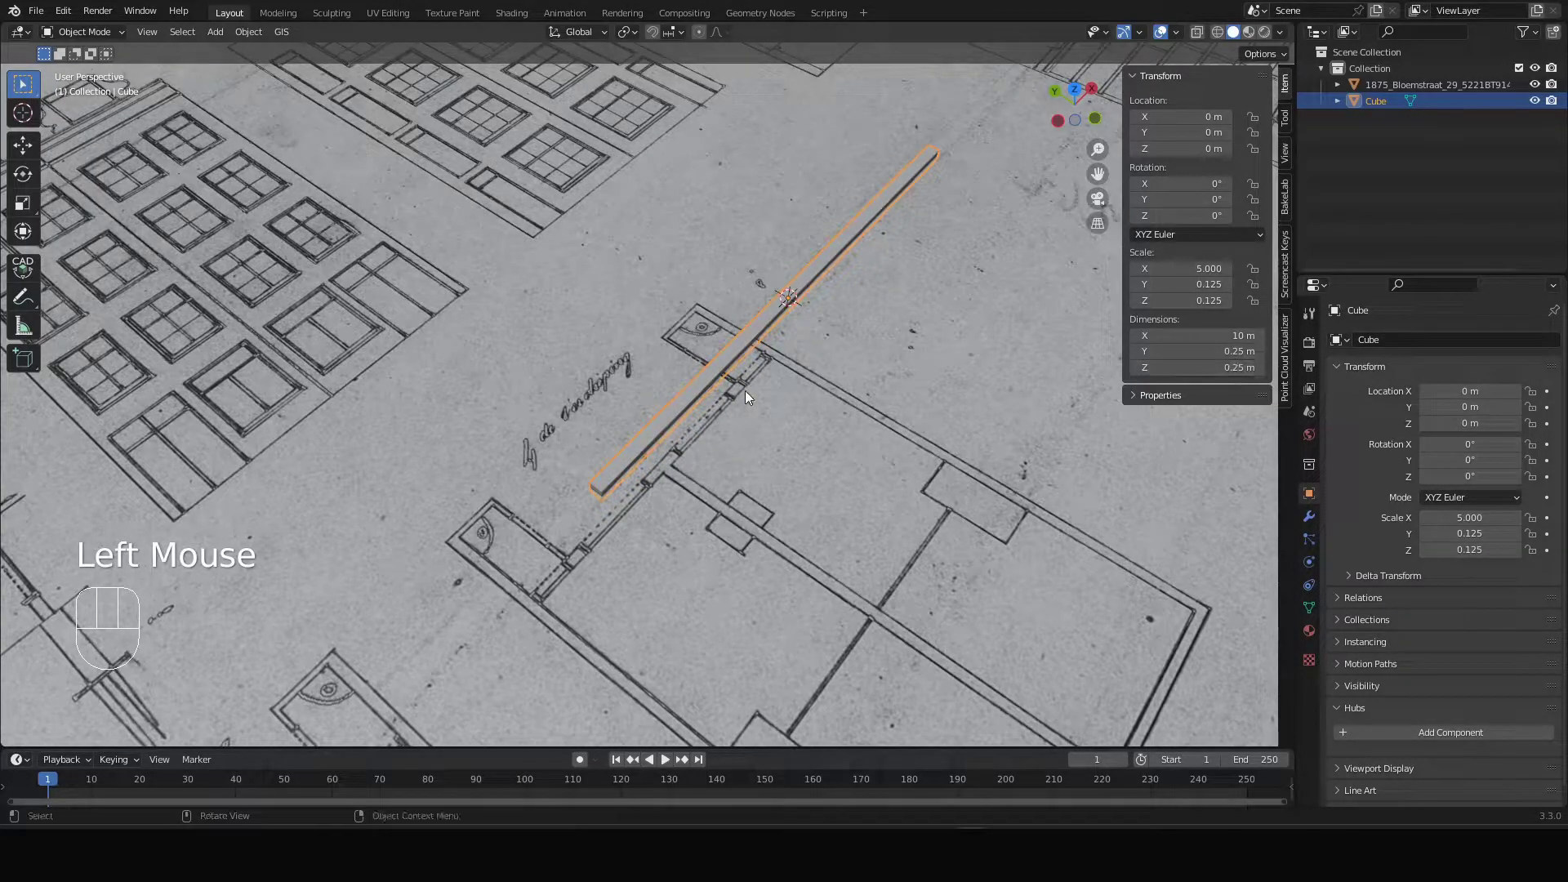
- Switch to Top Orthographic view over the drawing and hide the transform sidebar
left_click_drag(754, 392, 702, 419)
scroll("down", 3)
middle_click(808, 421)
left_click_drag(693, 454, 655, 492)
left_click_drag(533, 416, 627, 370)
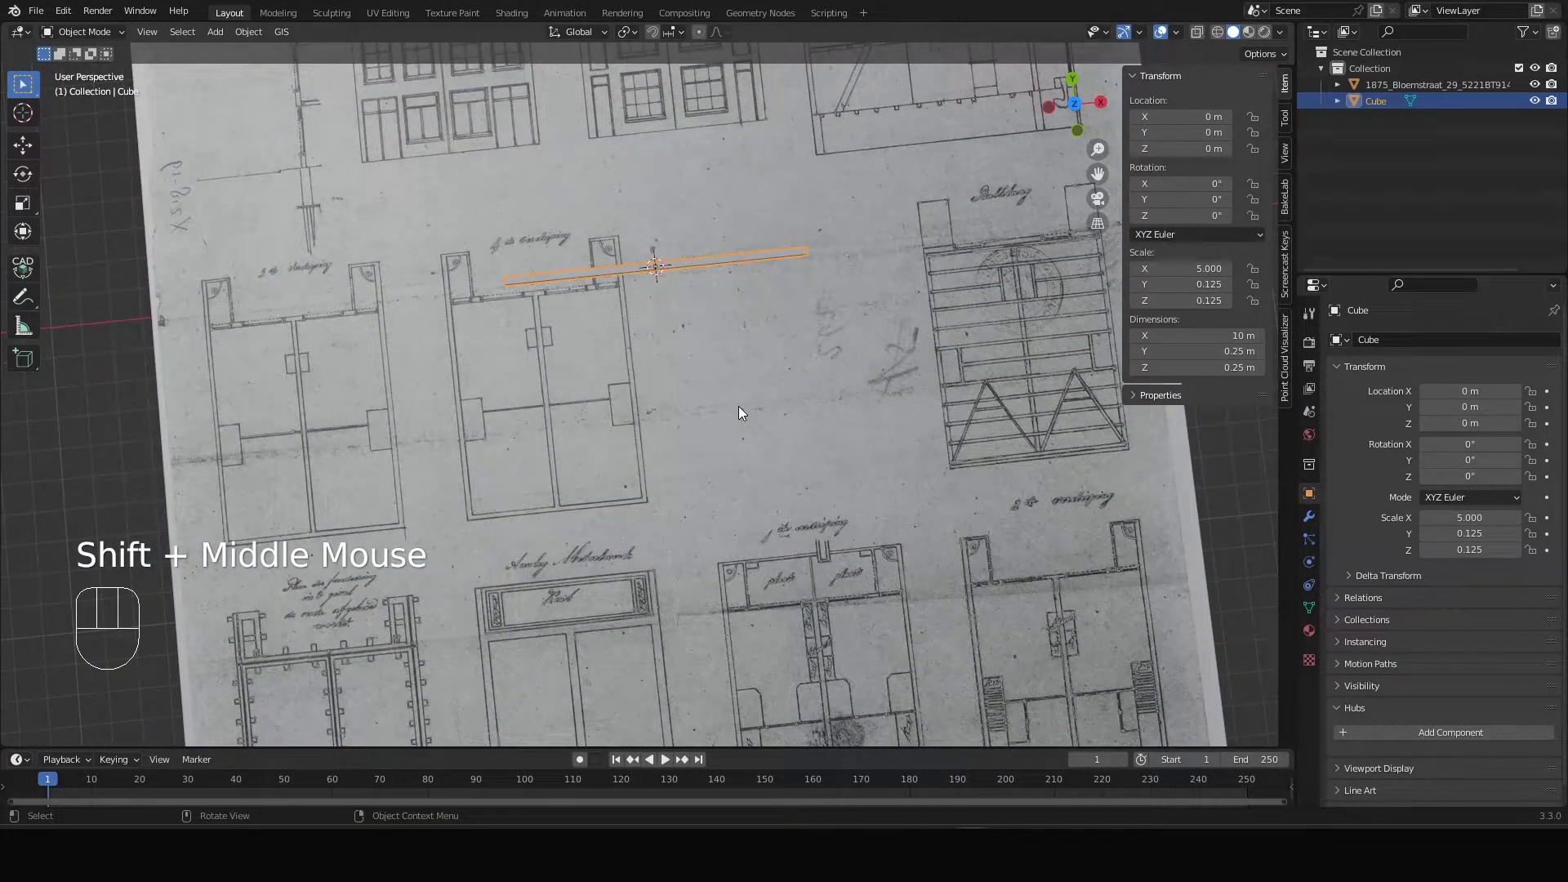
key("KP_7")
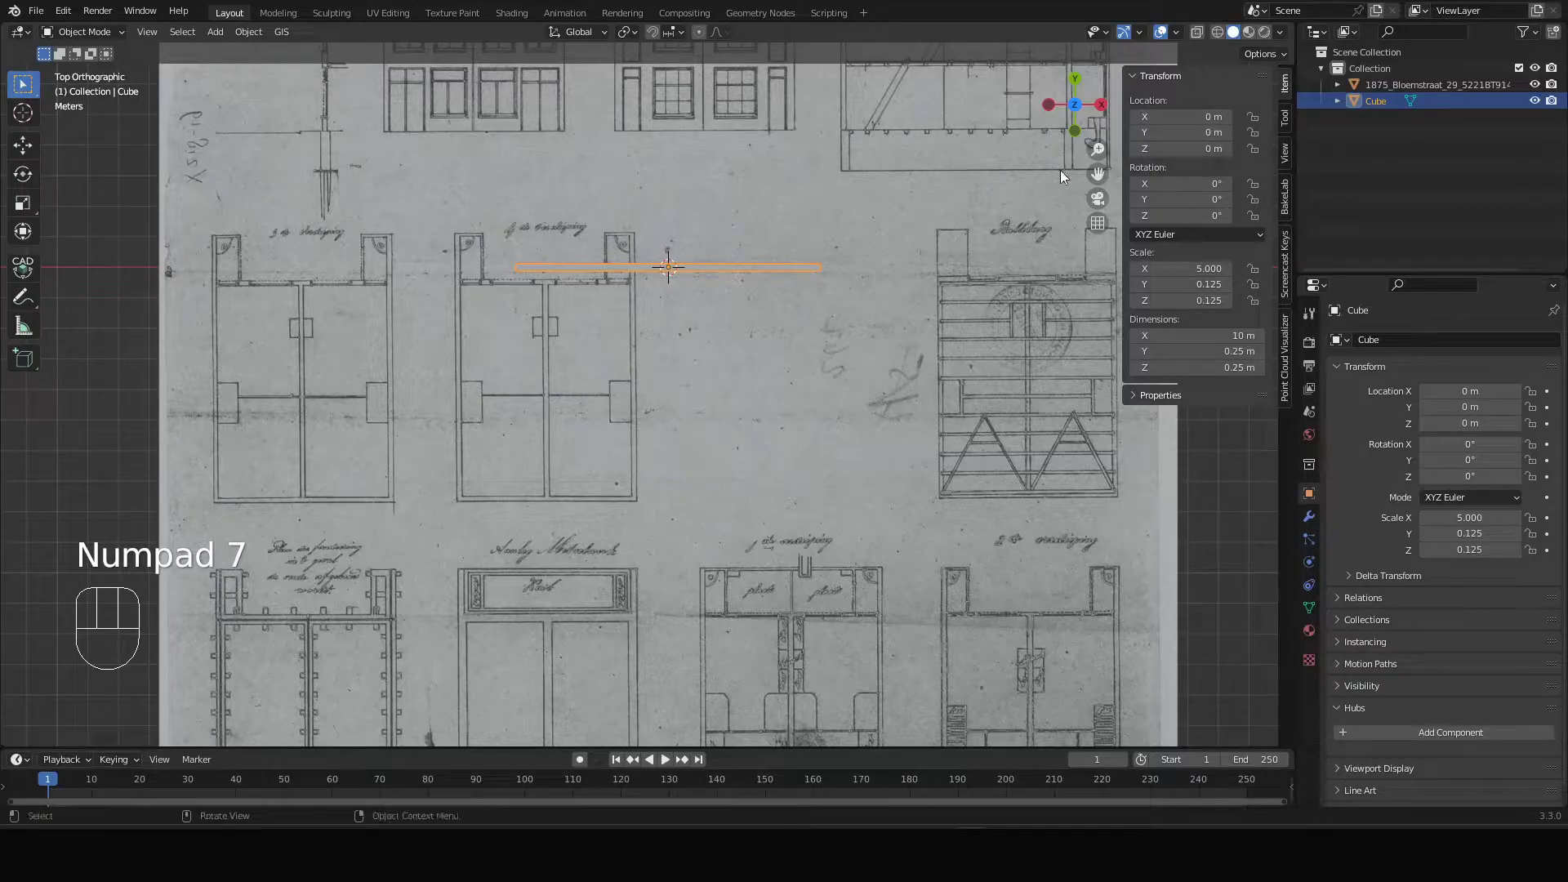
key("n")
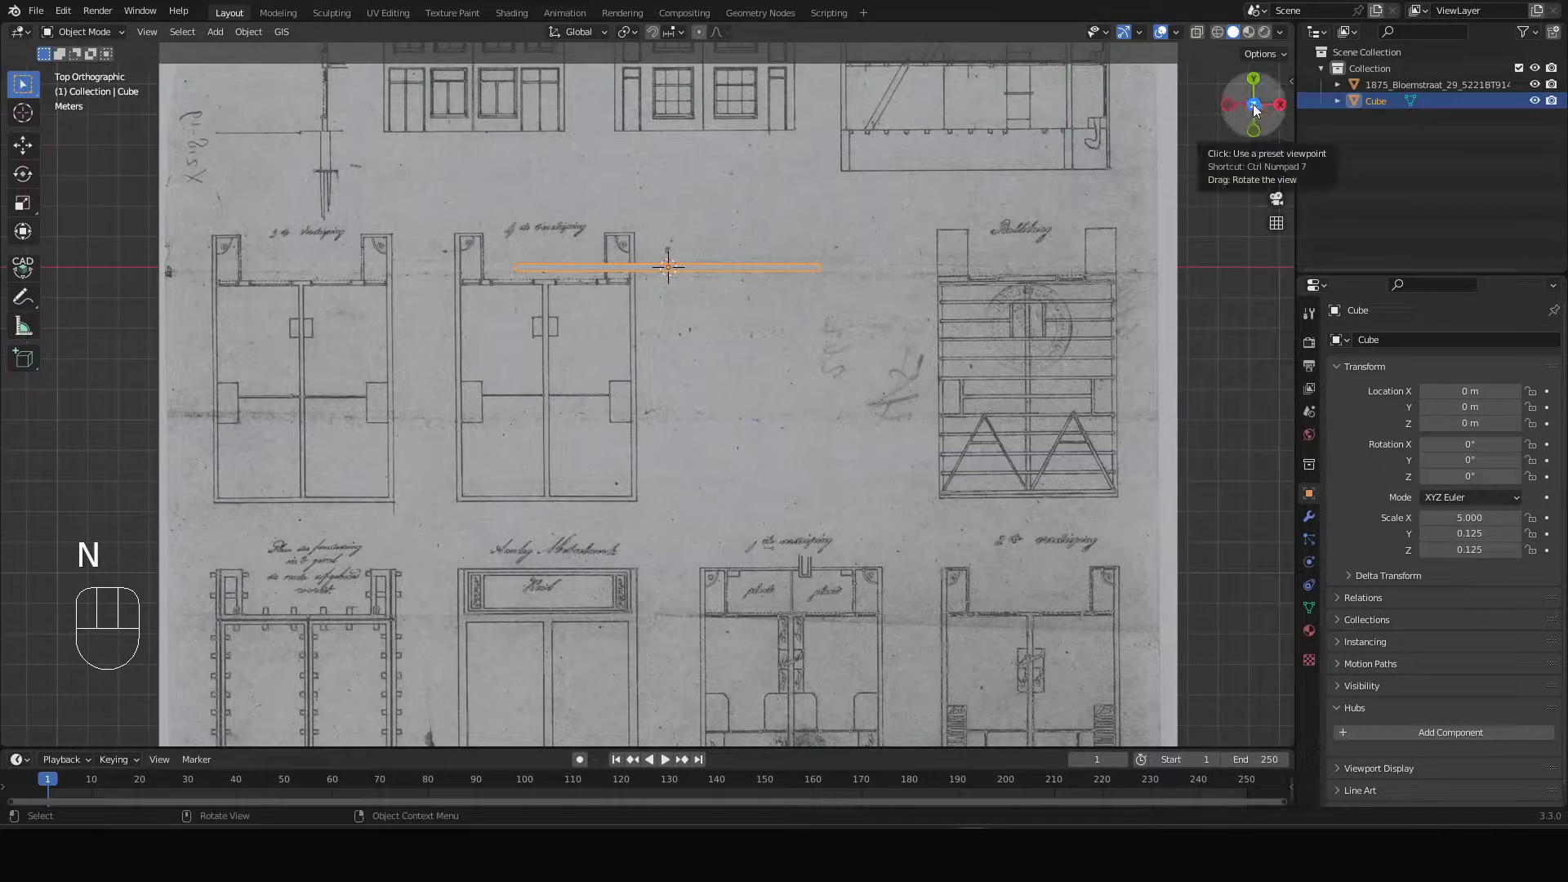
left_click(1258, 107)
left_click(1258, 108)
scroll("down", 3)
- Move the drawing plane roughly so its printed scale bar sits near the 10 m bar
left_click(618, 657)
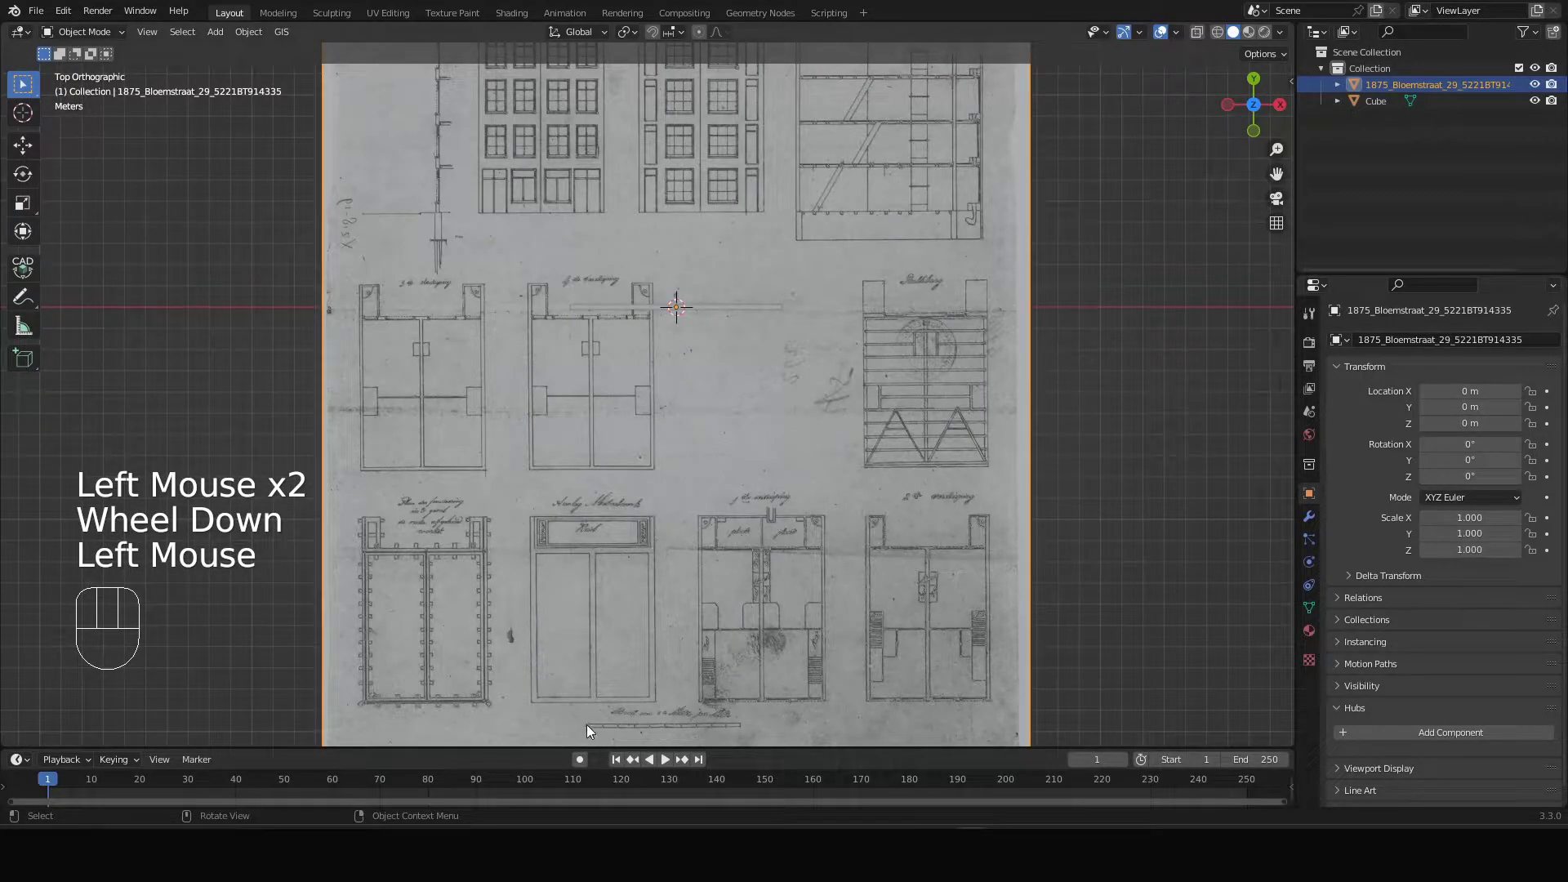
key("g")
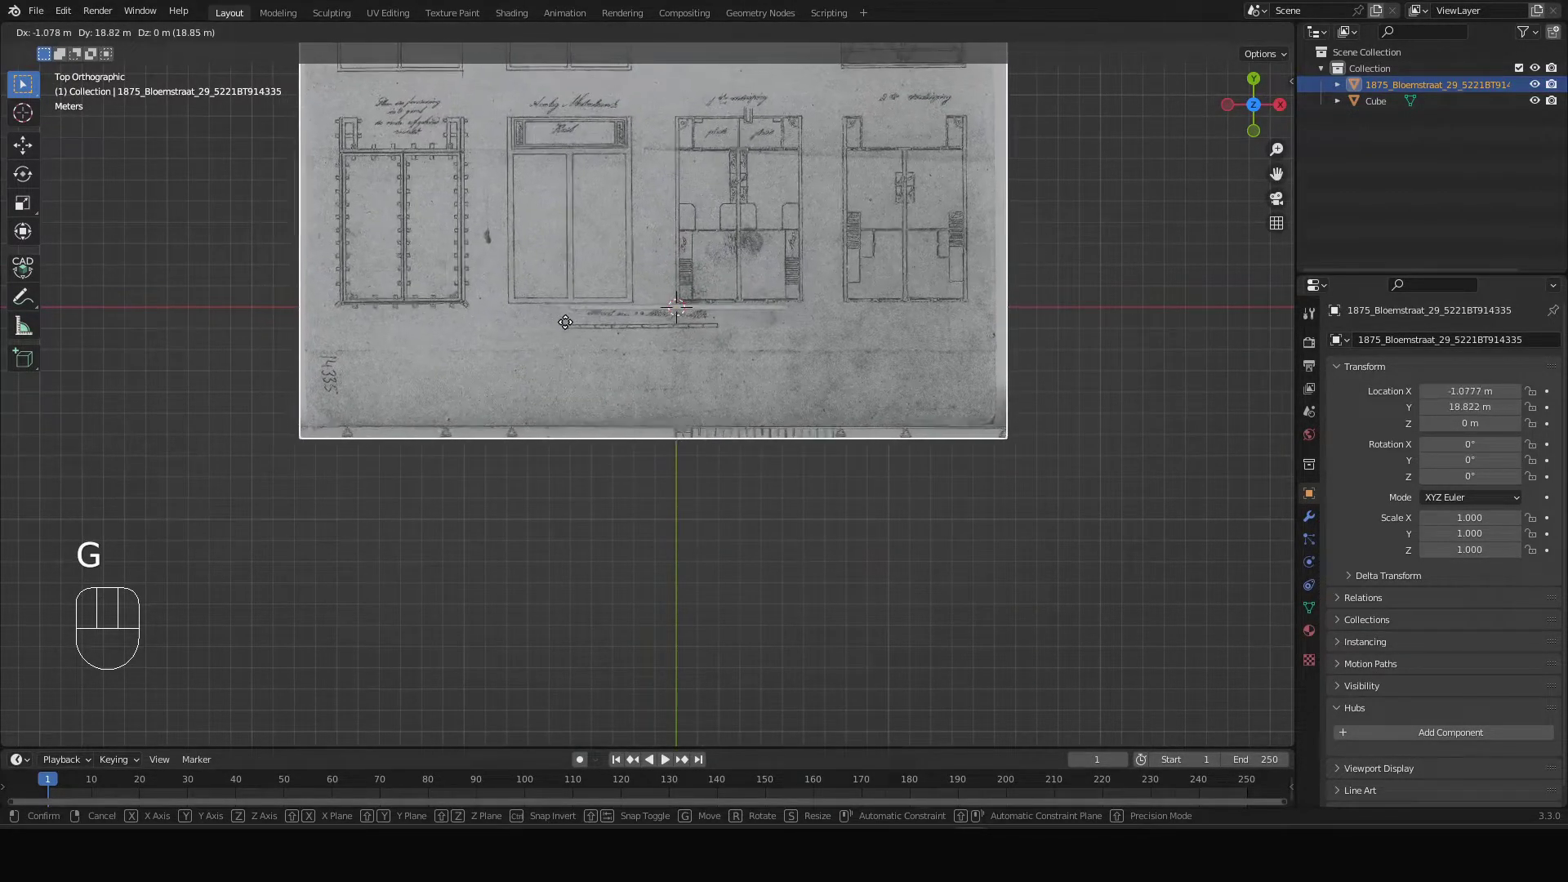
left_click(570, 325)
scroll("up", 3)
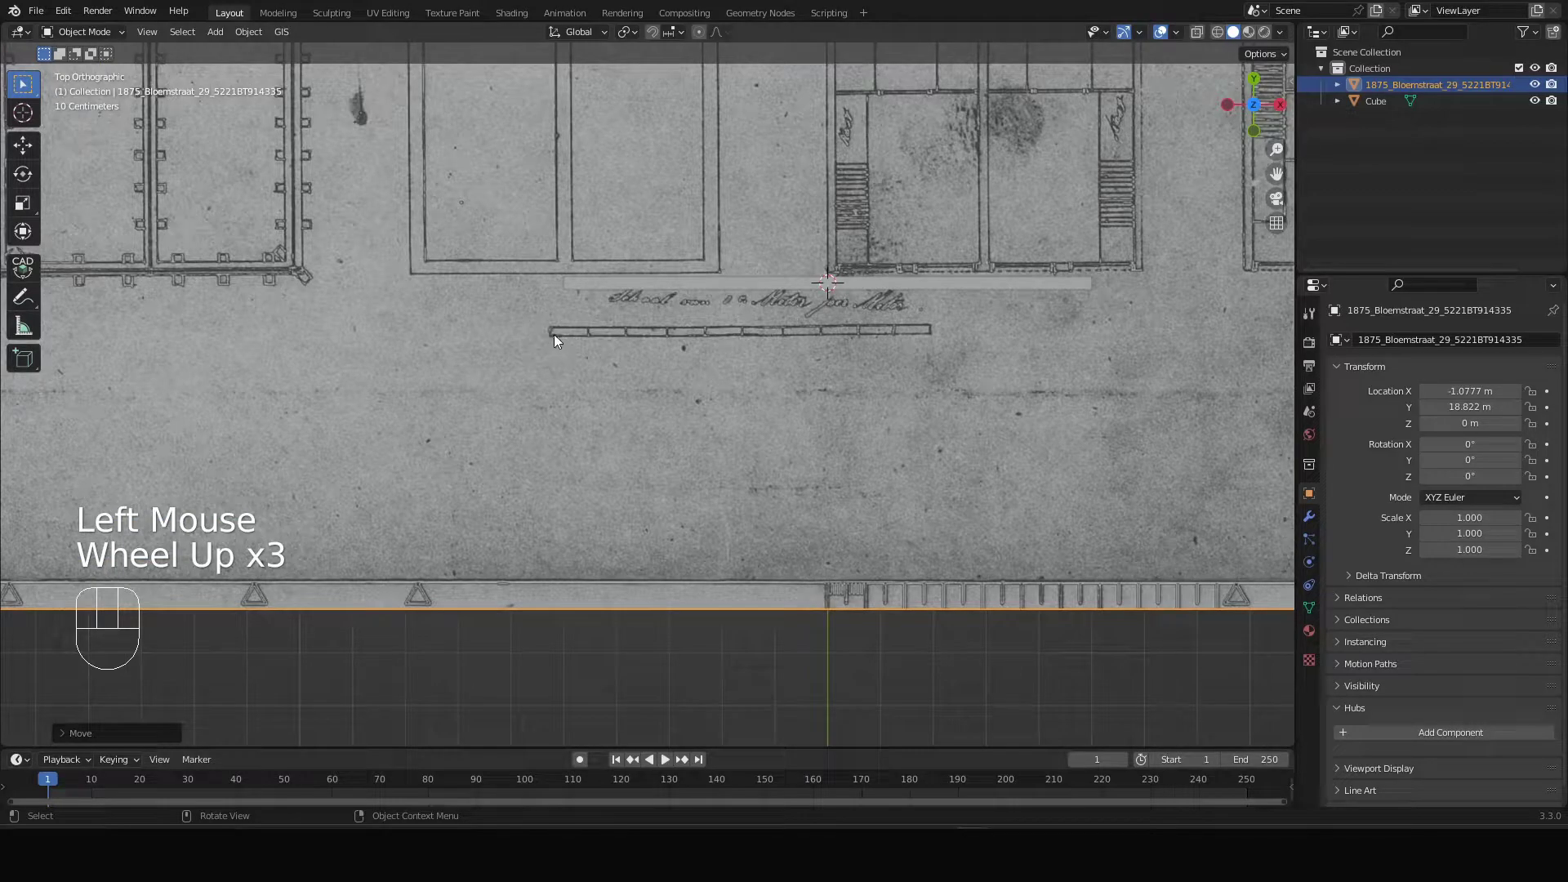
scroll("up", 3)
scroll("down", 3)
left_click_drag(772, 409, 565, 236)
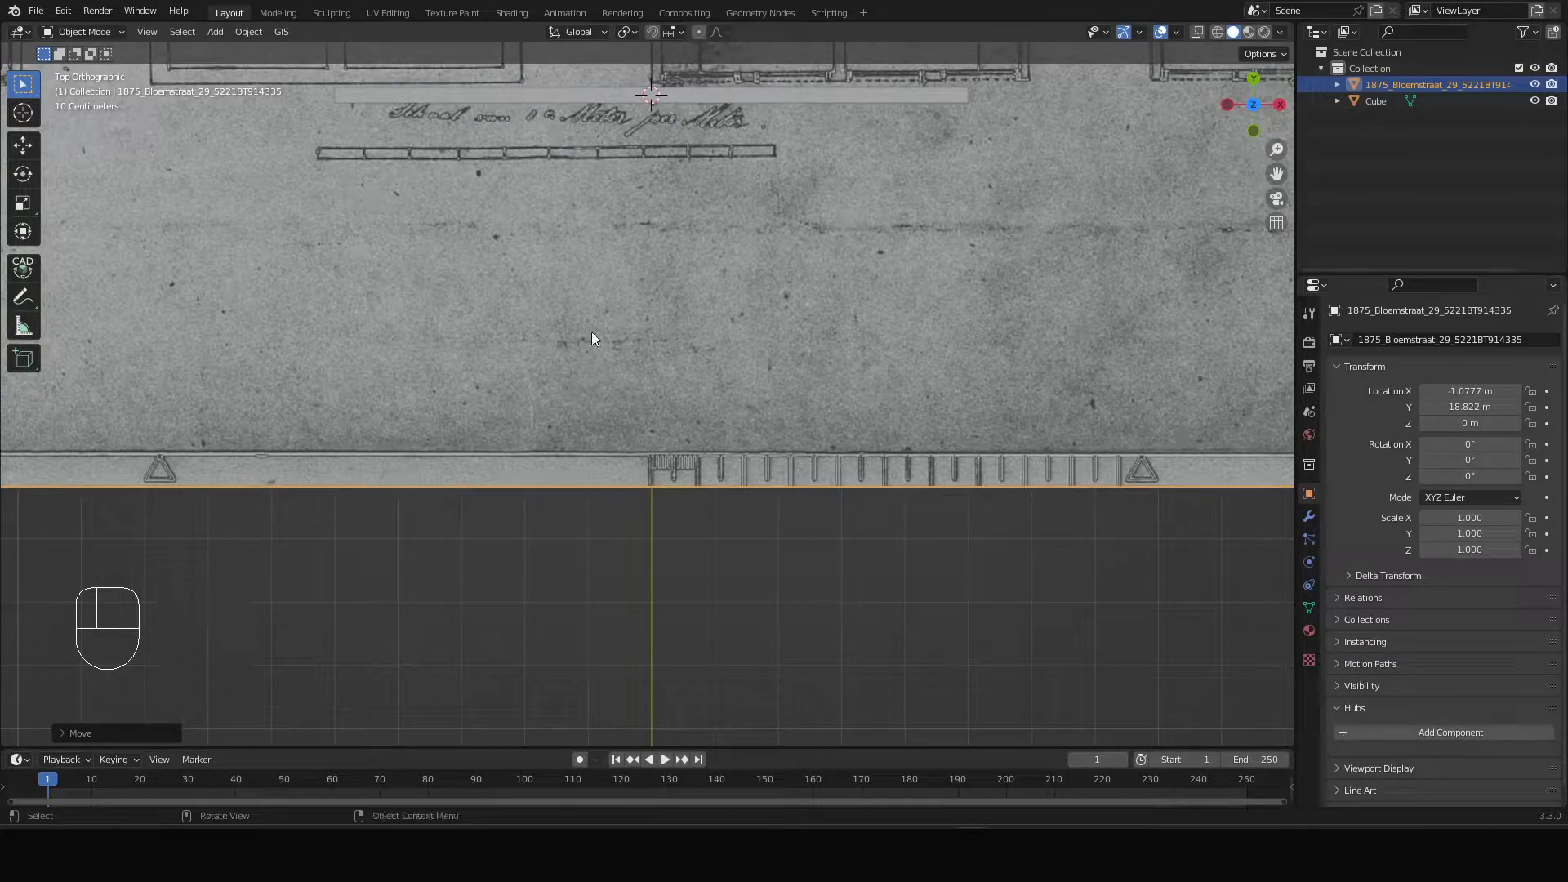
scroll("down", 3)
scroll("down", 3)
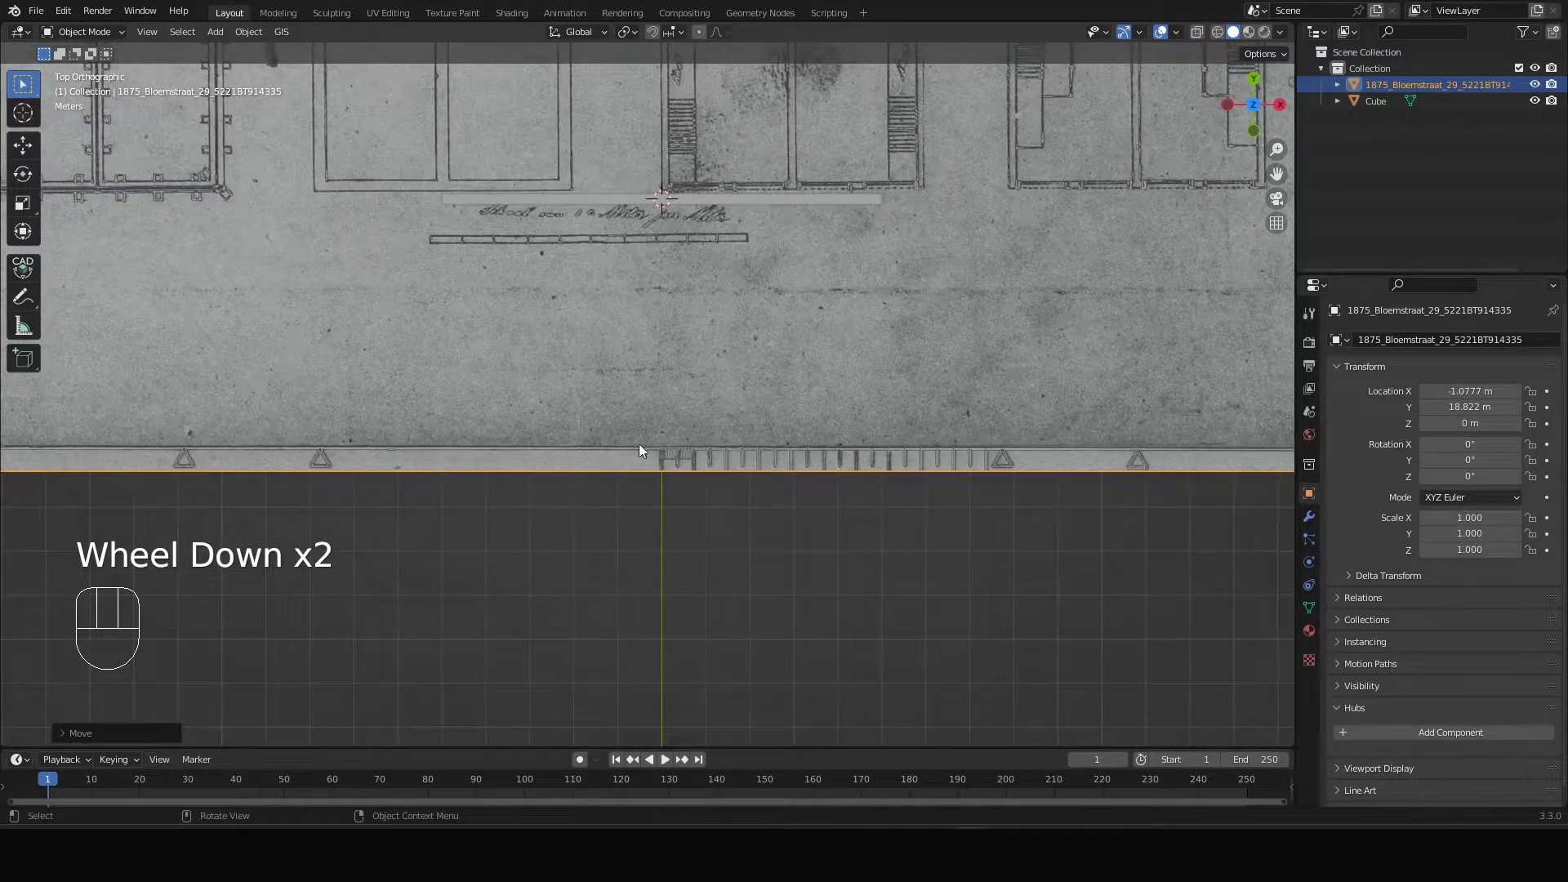
scroll("down", 3)
left_click_drag(634, 333, 688, 460)
scroll("up", 3)
scroll("up", 3)
left_click_drag(524, 365, 524, 472)
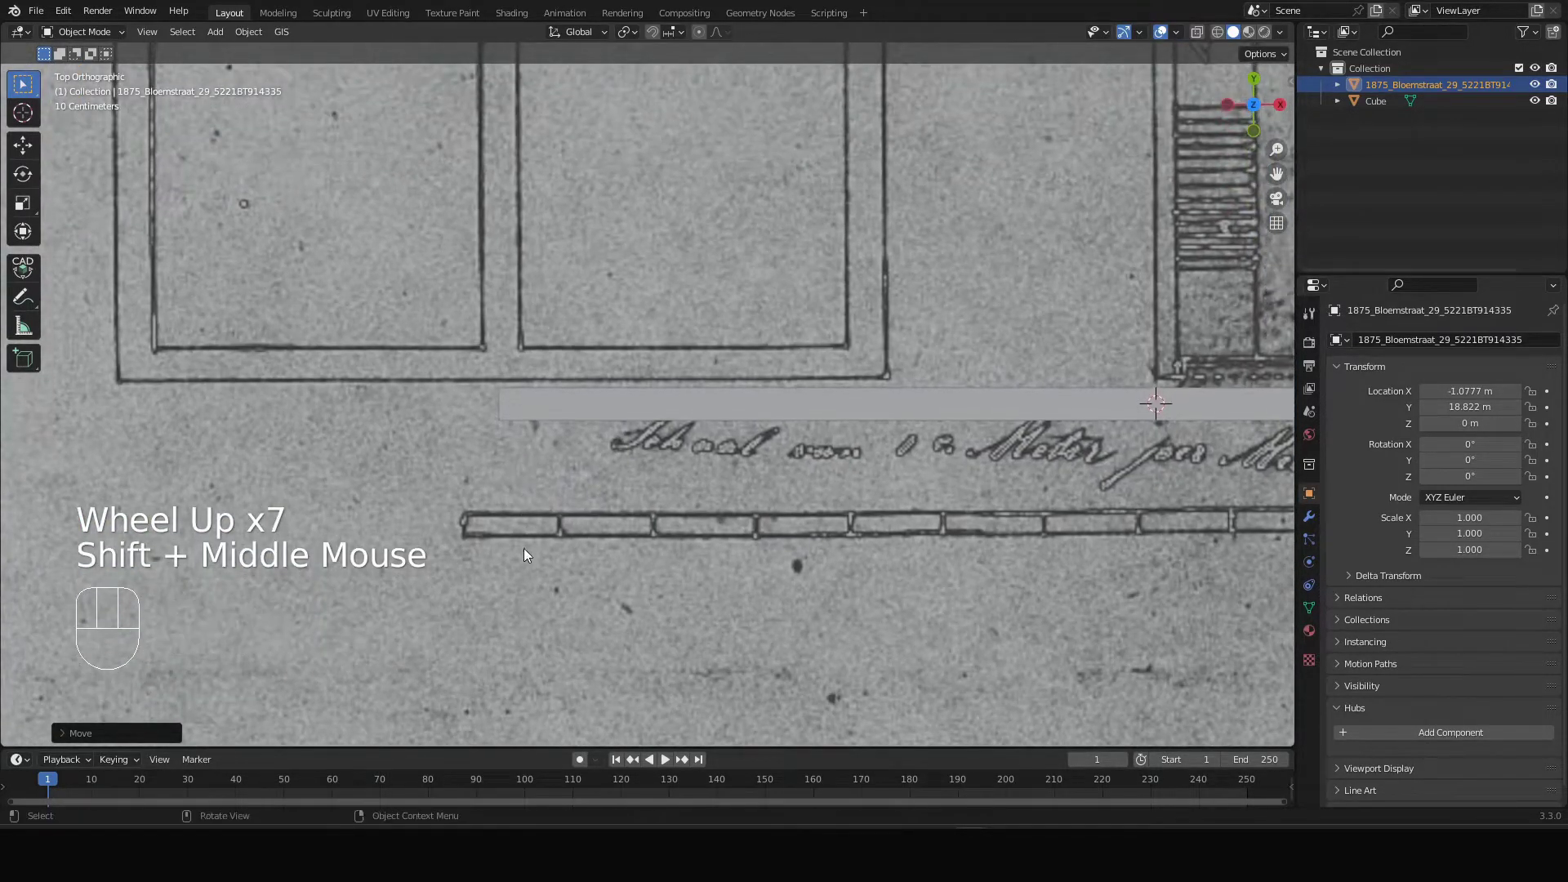
- Nudge the drawing plane to about X 6.03 m, Y 24.47 m, scale bar meeting the 10 m bar
key("g")
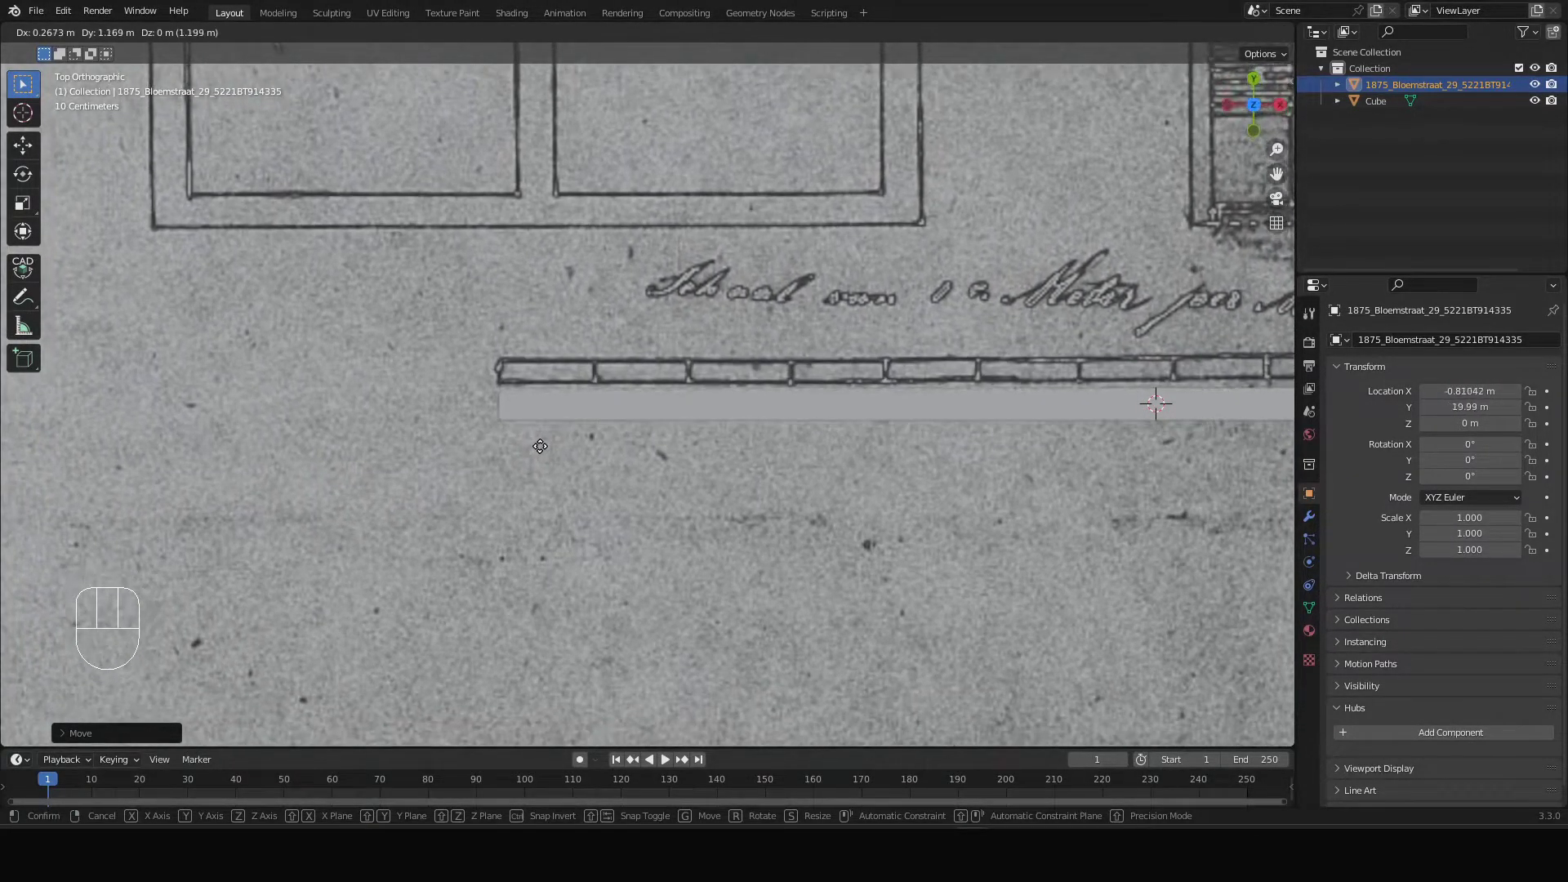
left_click(547, 455)
scroll("down", 3)
scroll("up", 3)
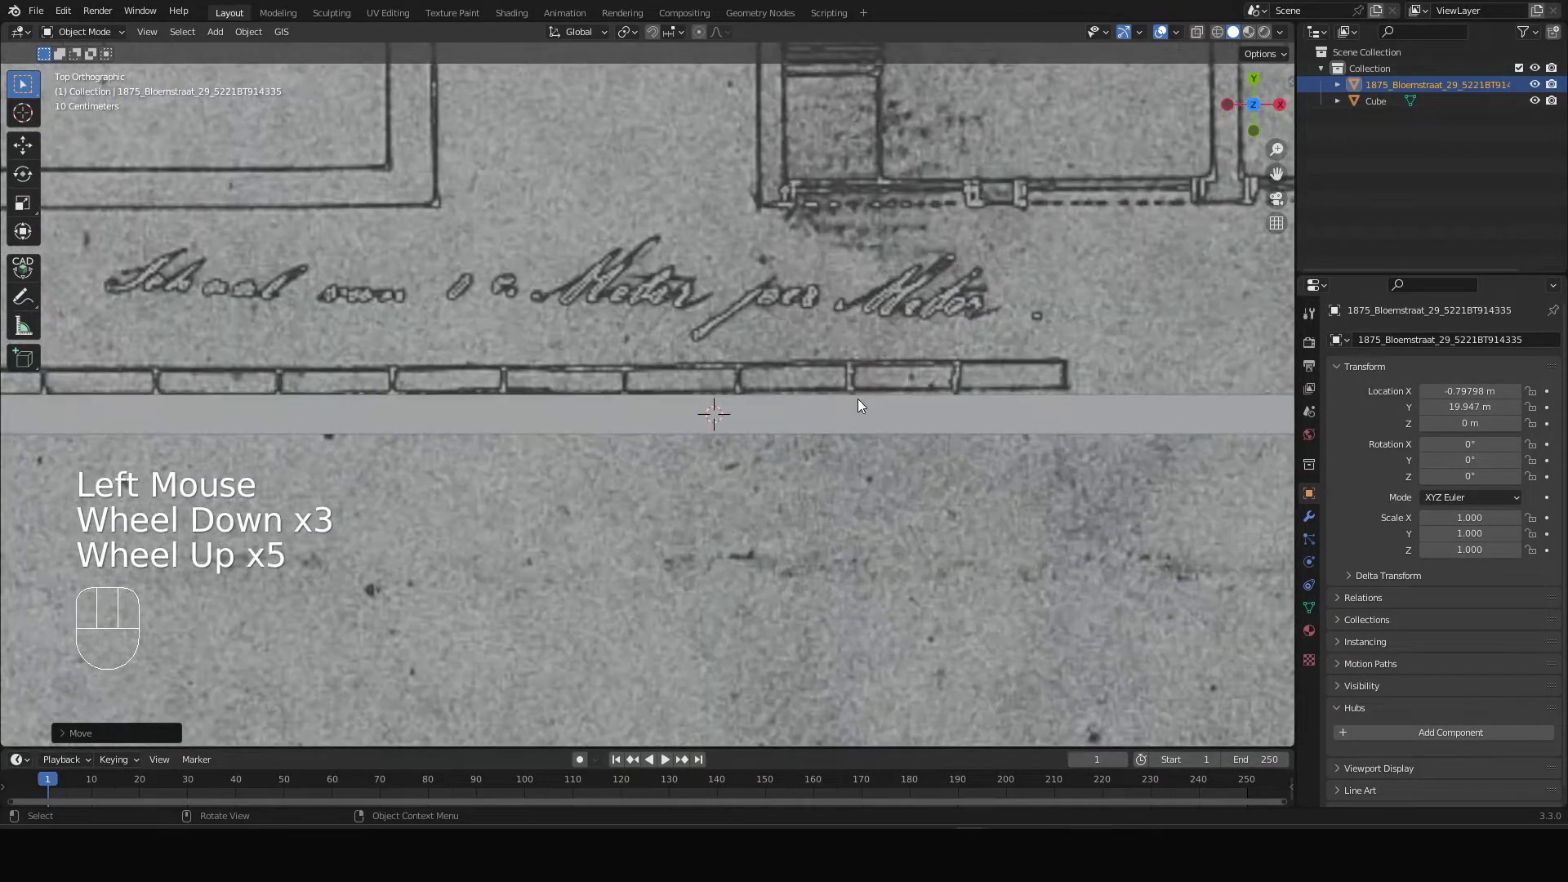
scroll("down", 3)
key("g")
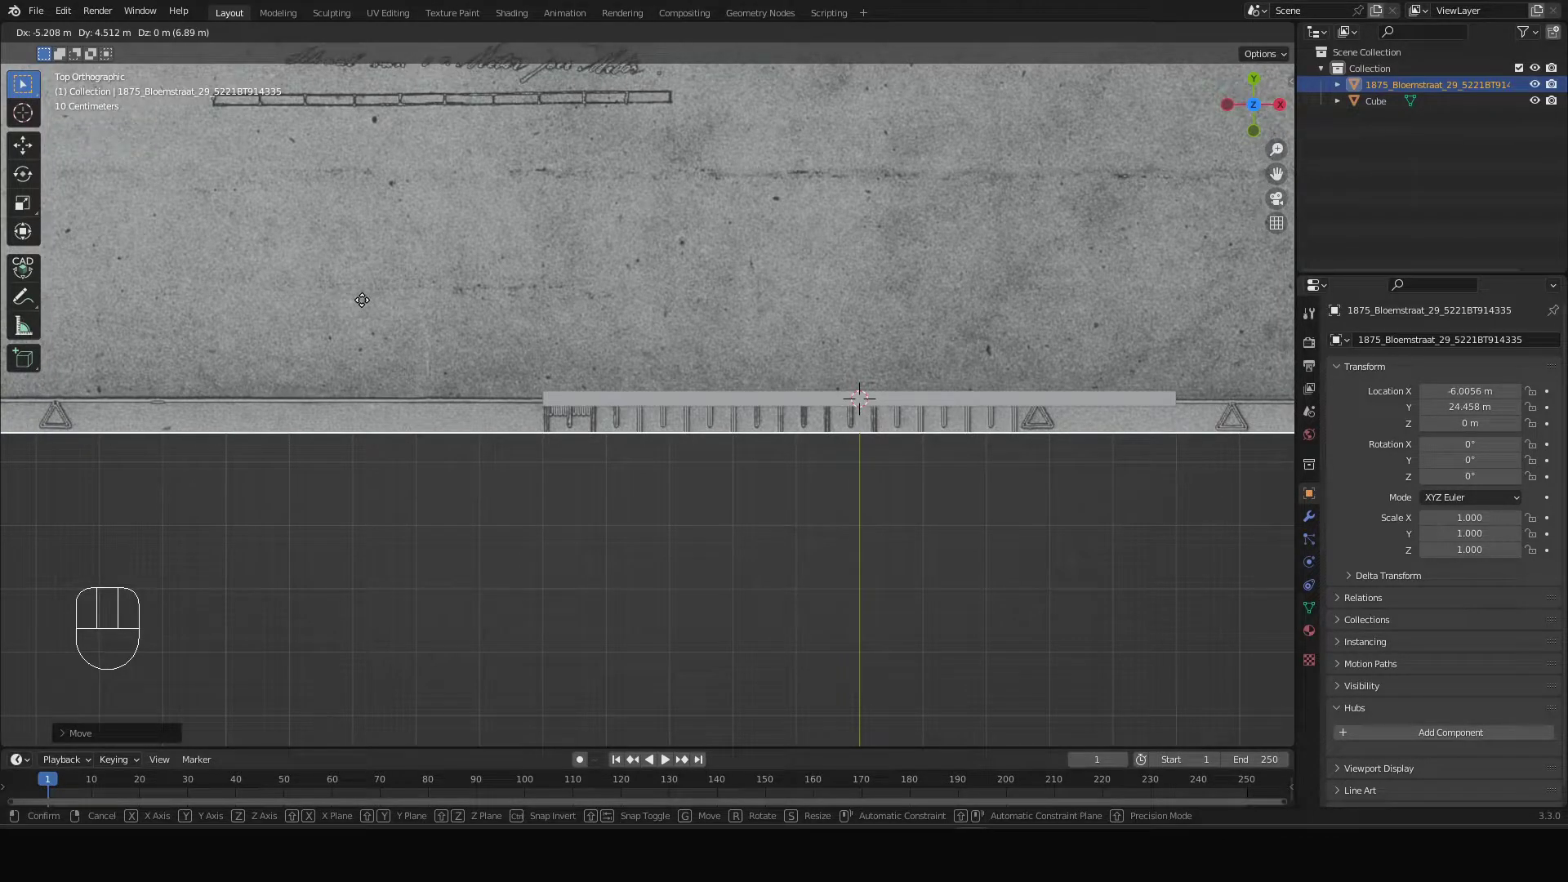
left_click(366, 303)
scroll("up", 3)
key("g")
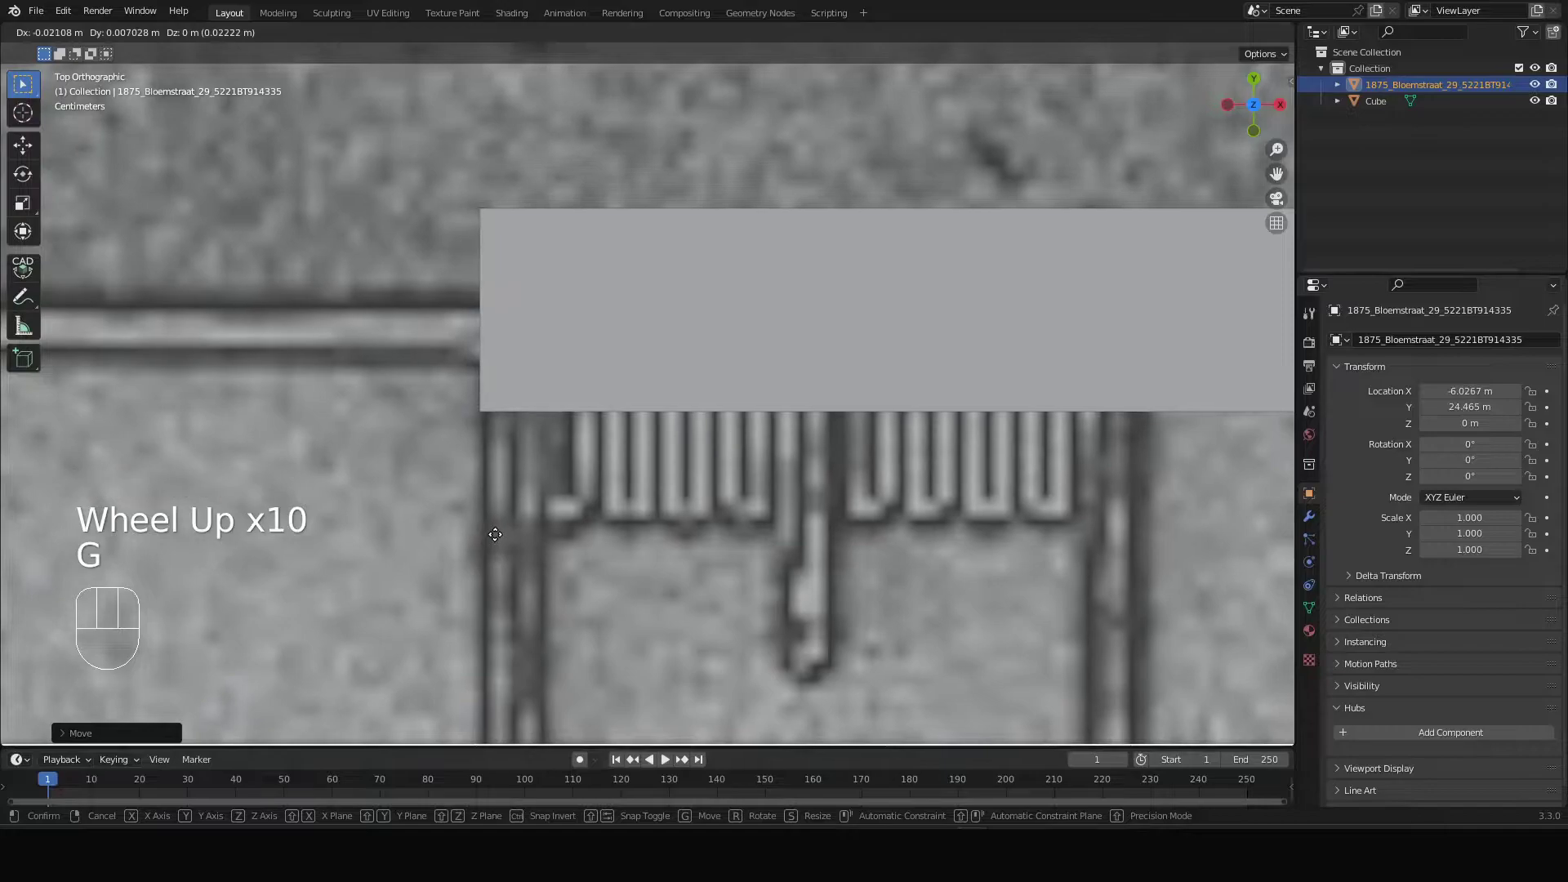
left_click(496, 537)
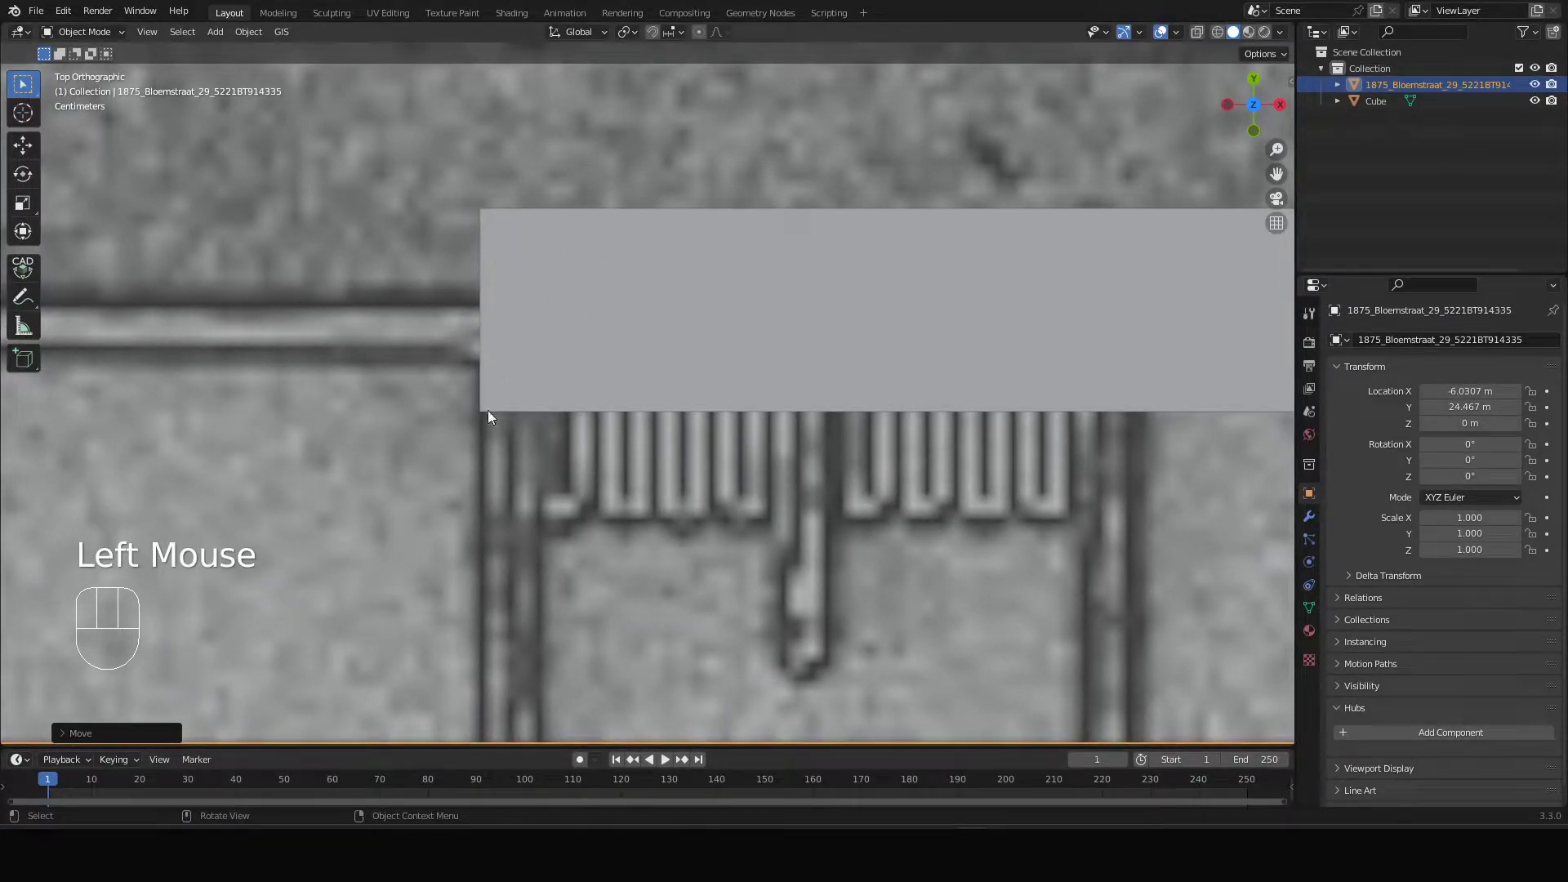
- Inspect the alignment along the scale bar and begin scaling the drawing plane
scroll("down", 3)
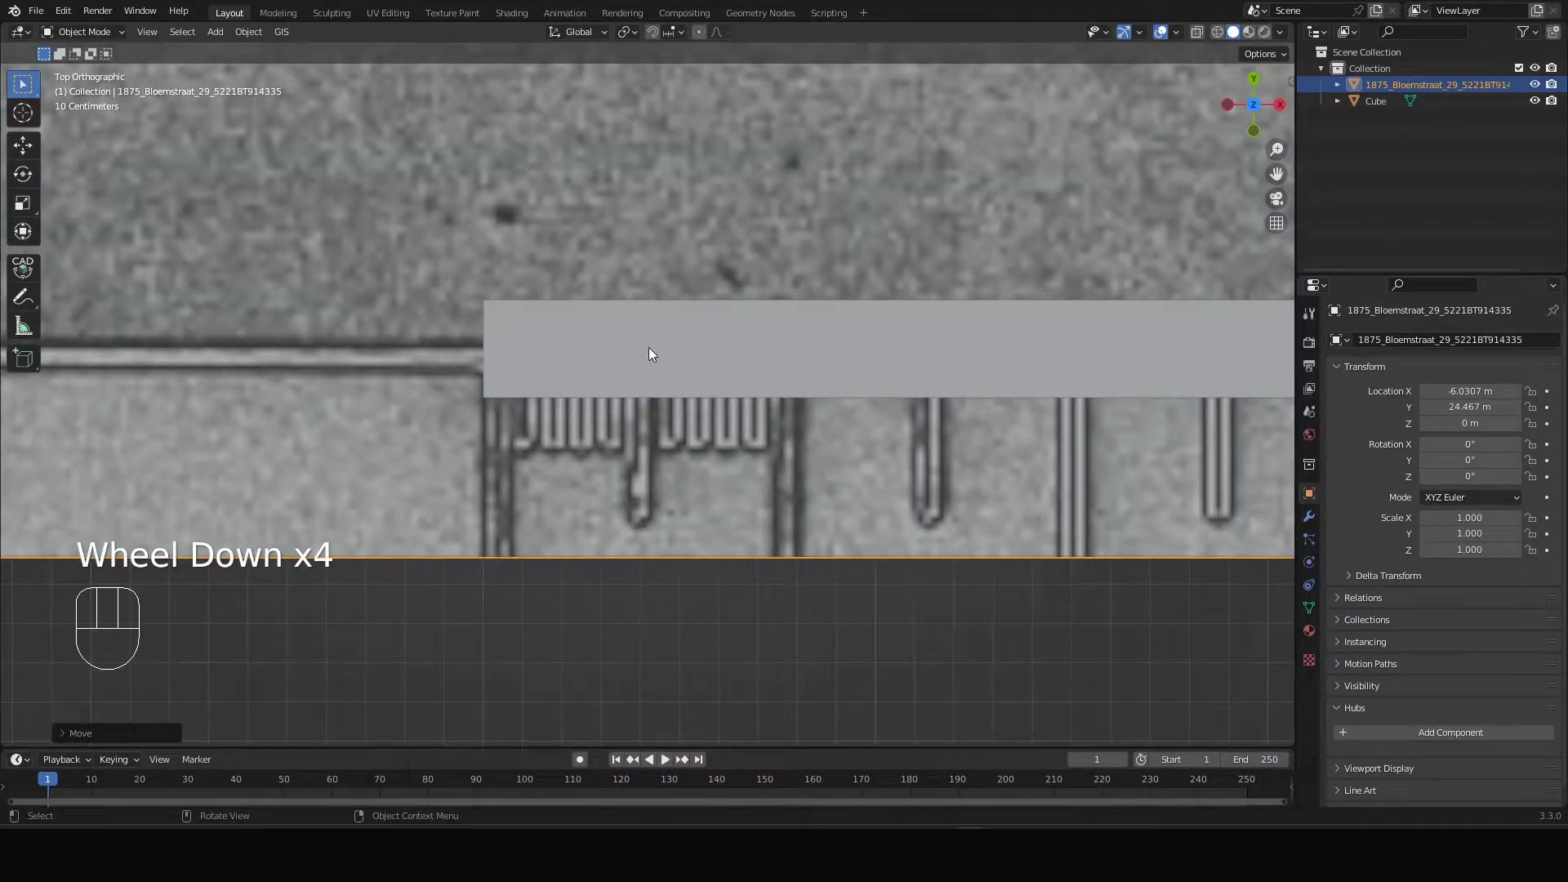
scroll("down", 3)
scroll("up", 3)
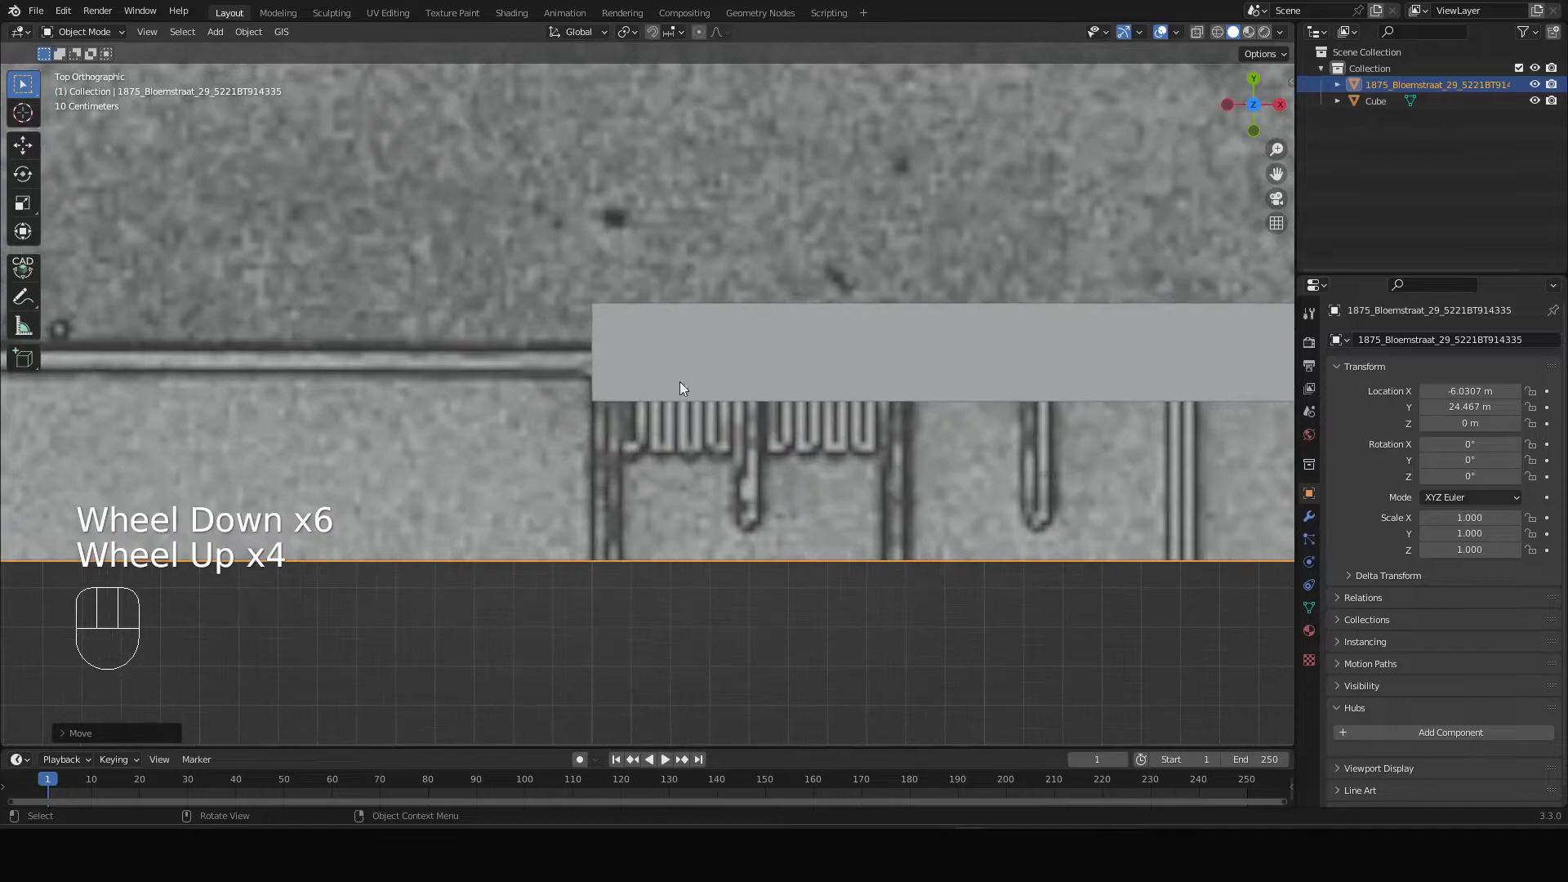
scroll("down", 3)
scroll("up", 3)
scroll("down", 3)
scroll("up", 3)
scroll("down", 3)
scroll("up", 3)
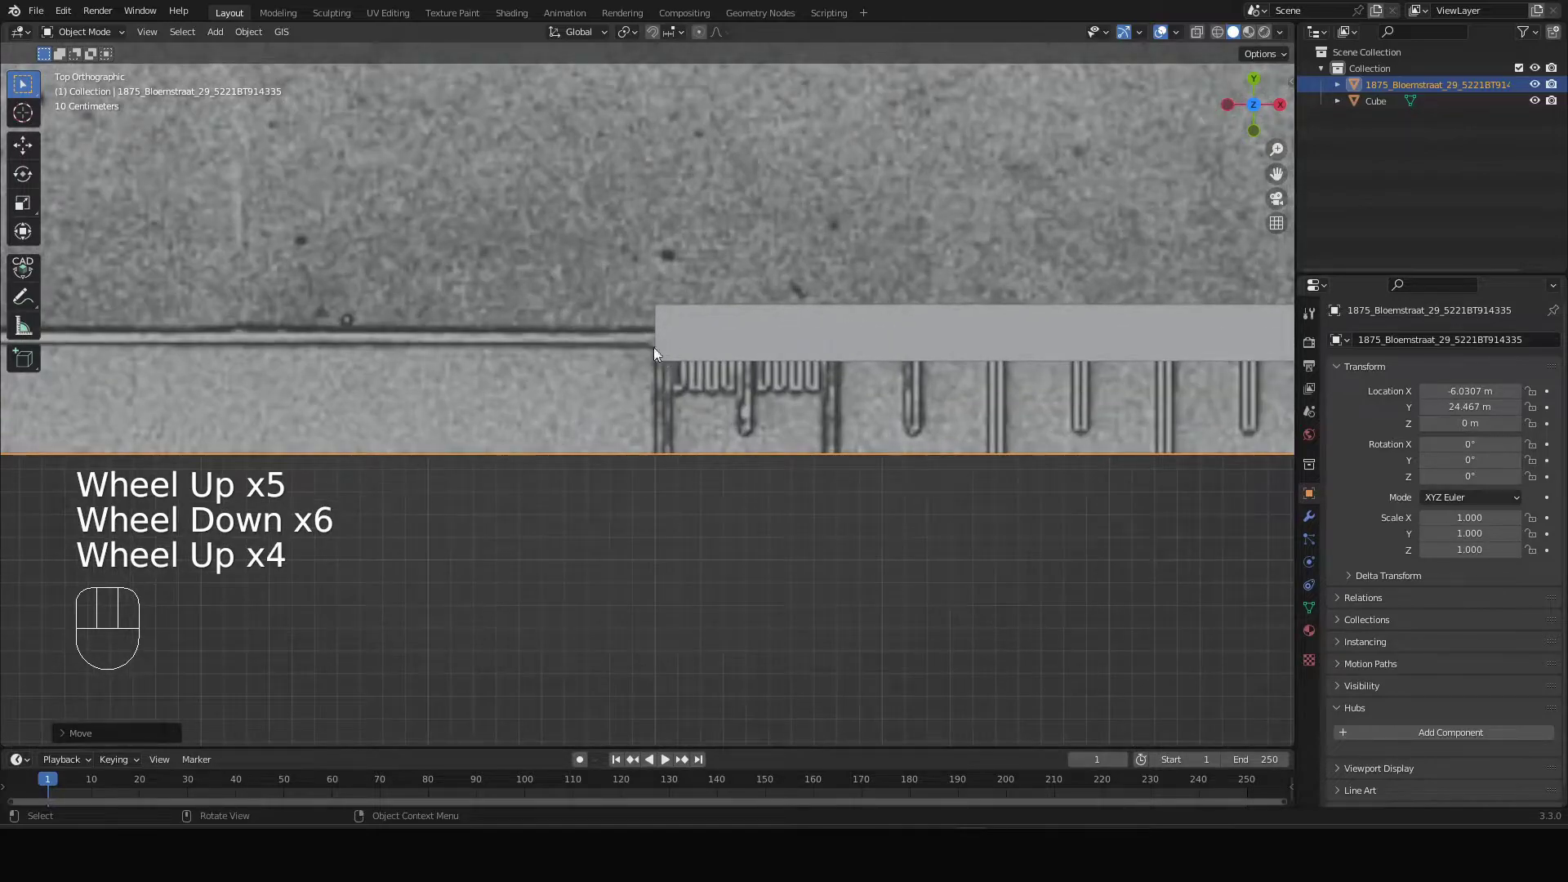
scroll("down", 3)
middle_click(1140, 339)
scroll("up", 3)
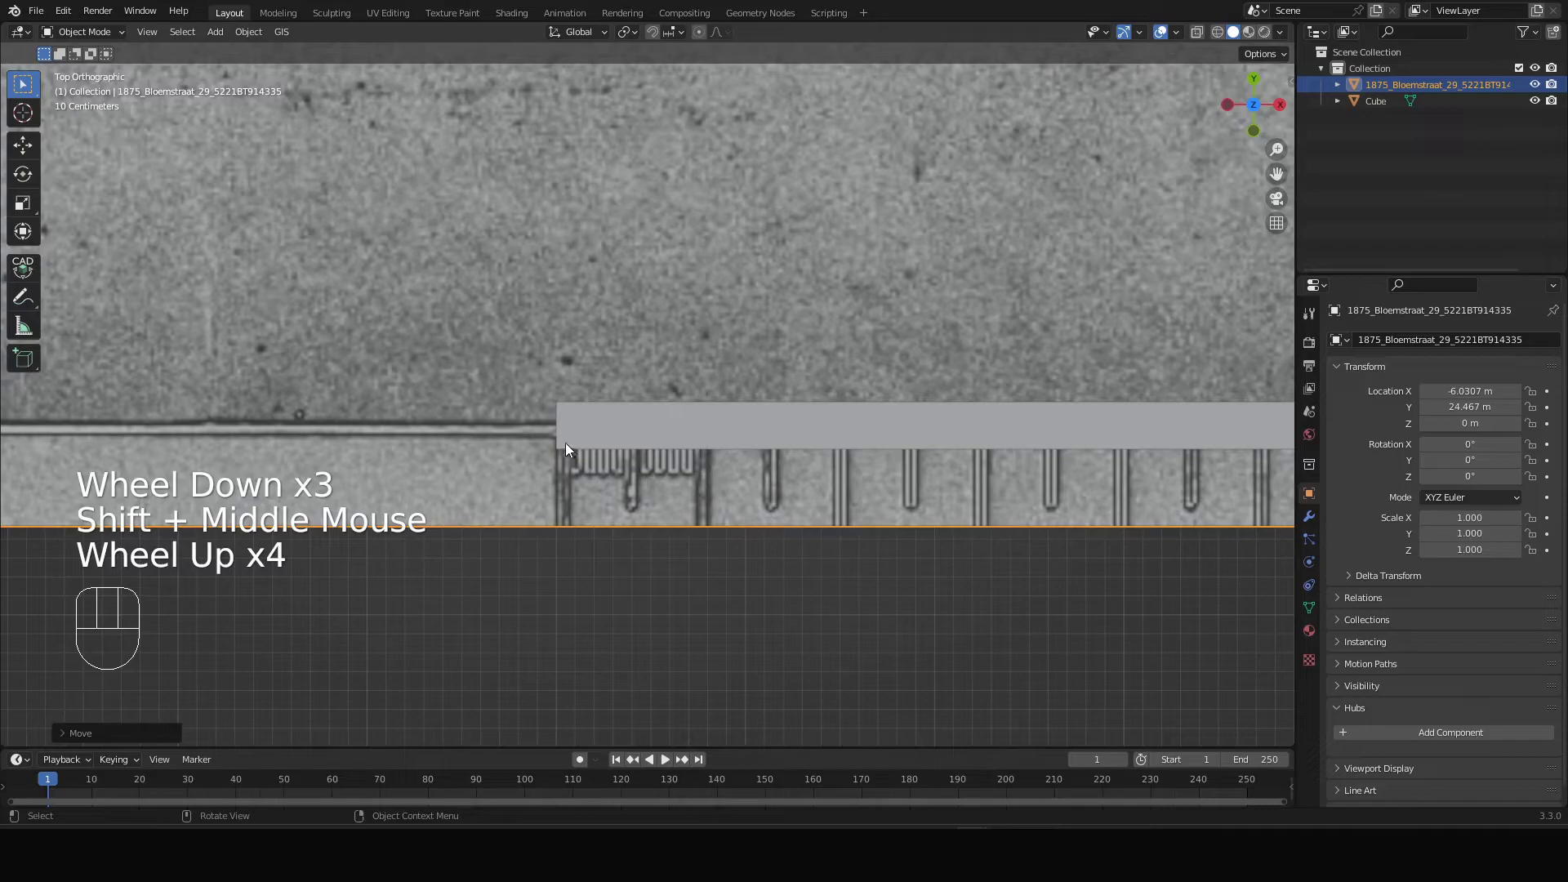
scroll("down", 3)
left_click_drag(643, 245, 638, 454)
scroll("down", 3)
key("s")
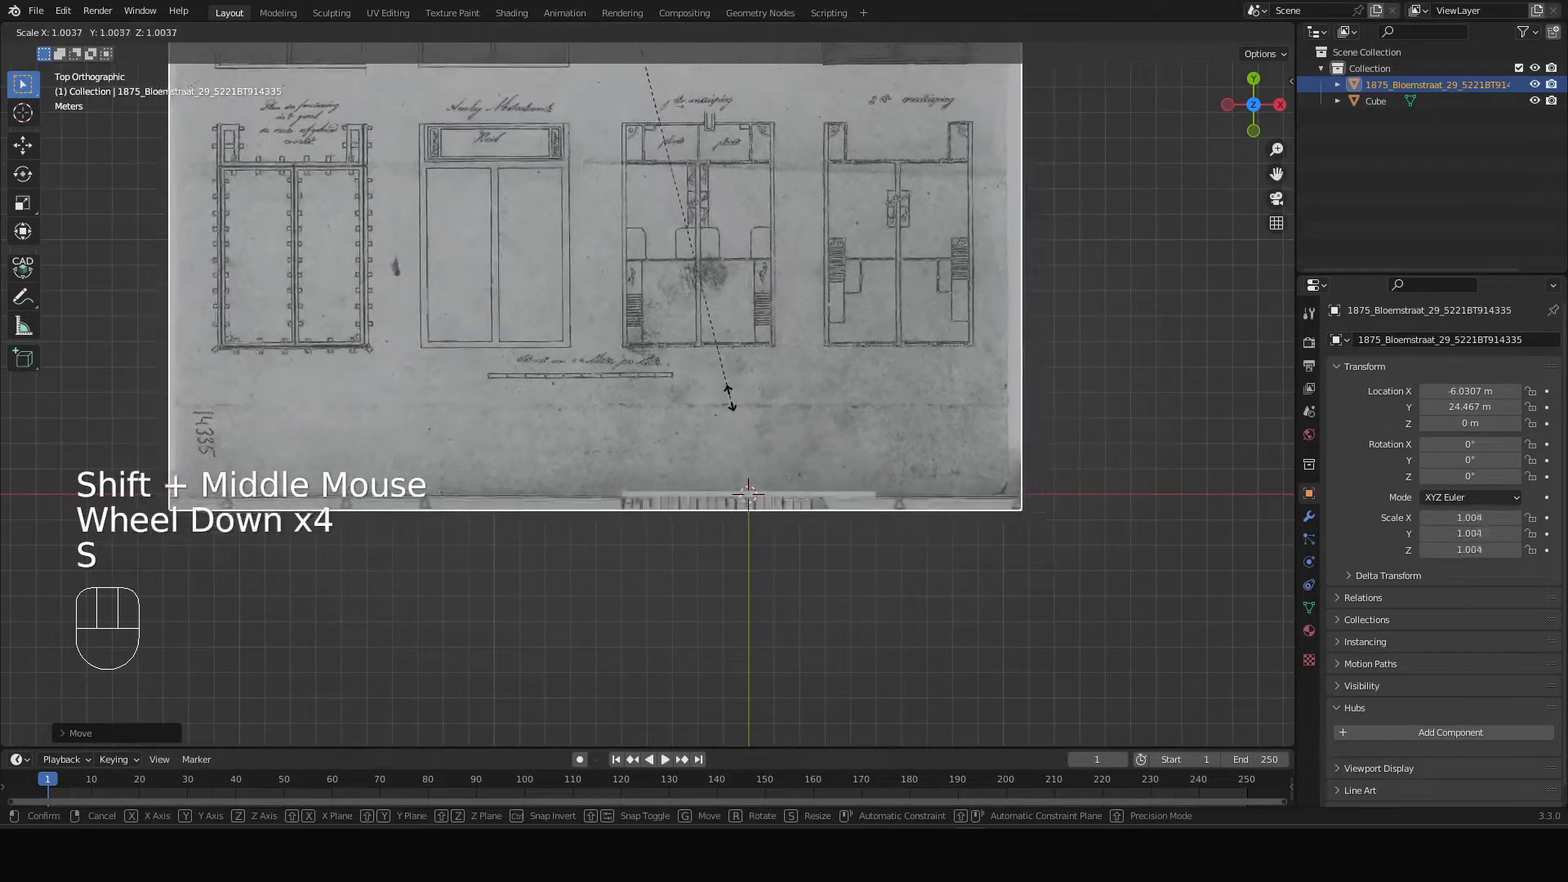
- Cancel the scaling so the drawing stays at scale 1 and select the 10 m bar
key("Escape")
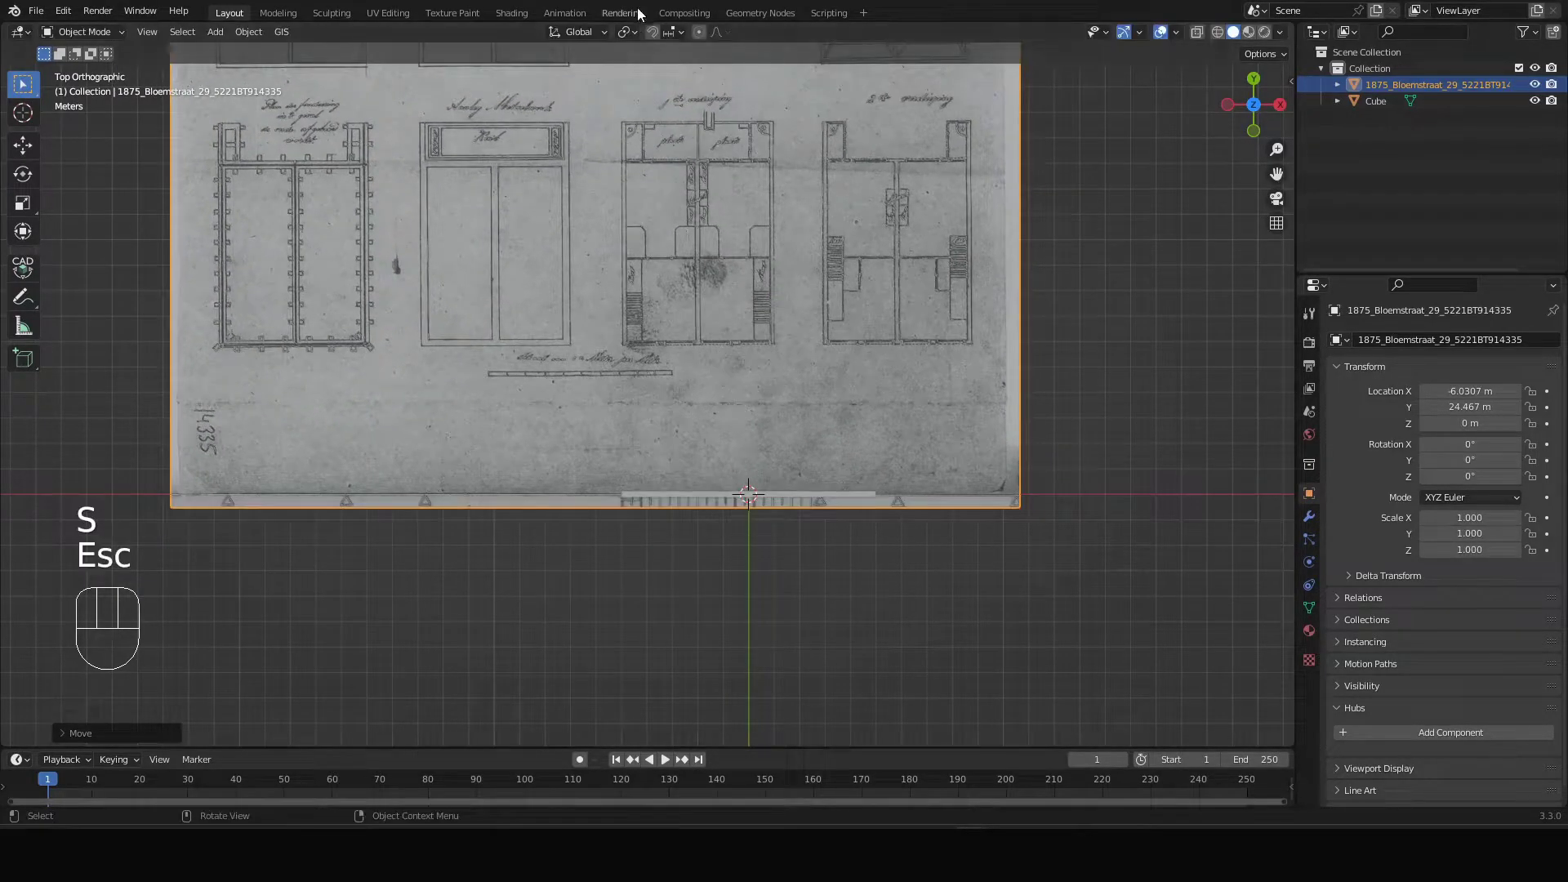
left_click_drag(636, 34, 676, 255)
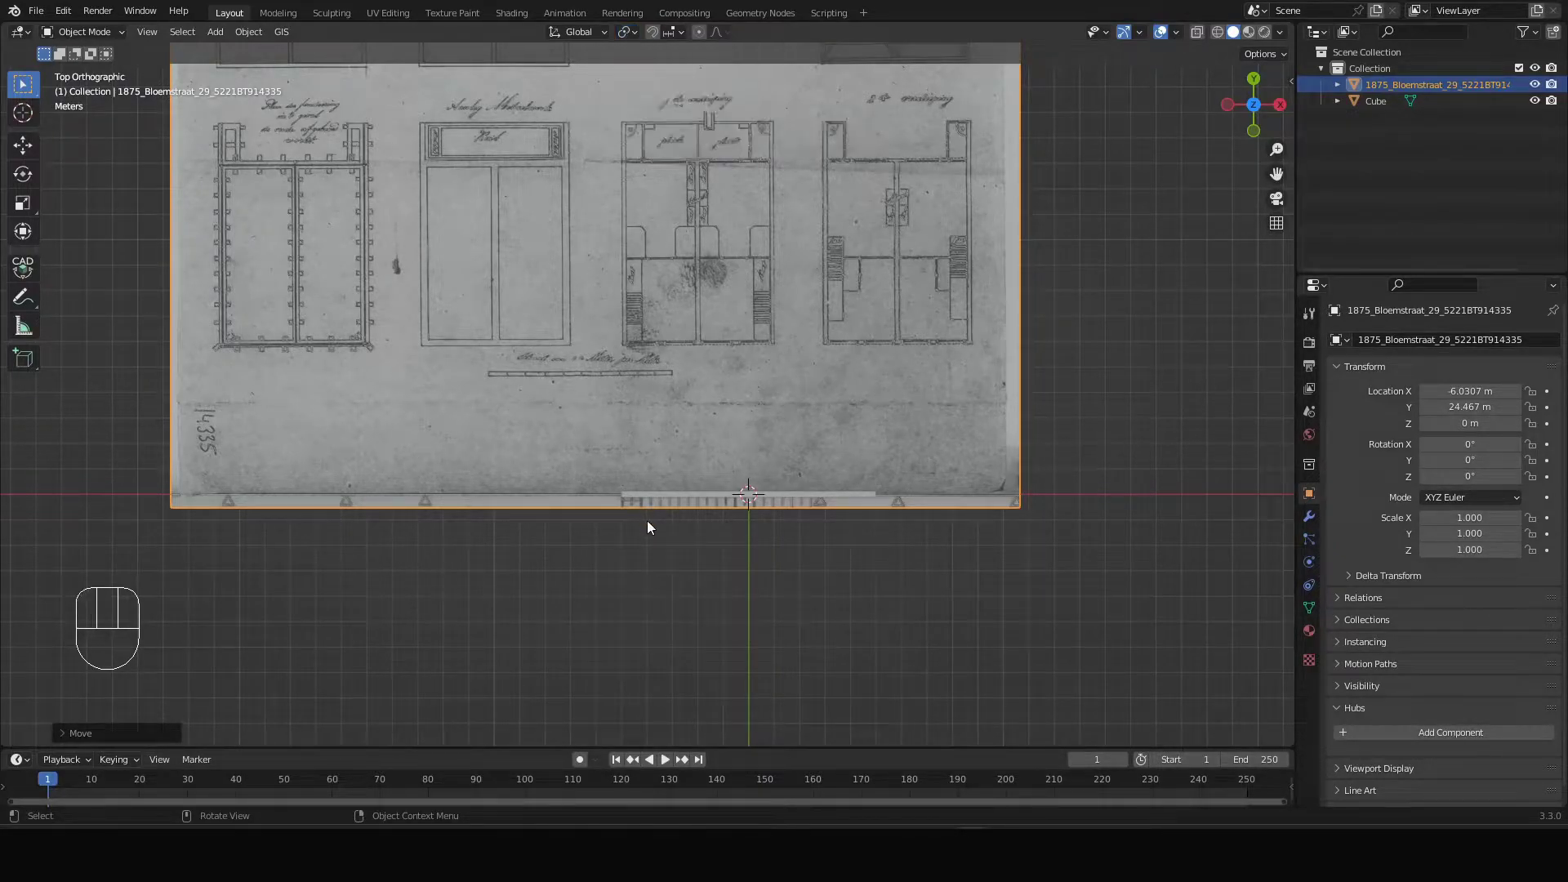
scroll("up", 3)
scroll("down", 3)
scroll("up", 3)
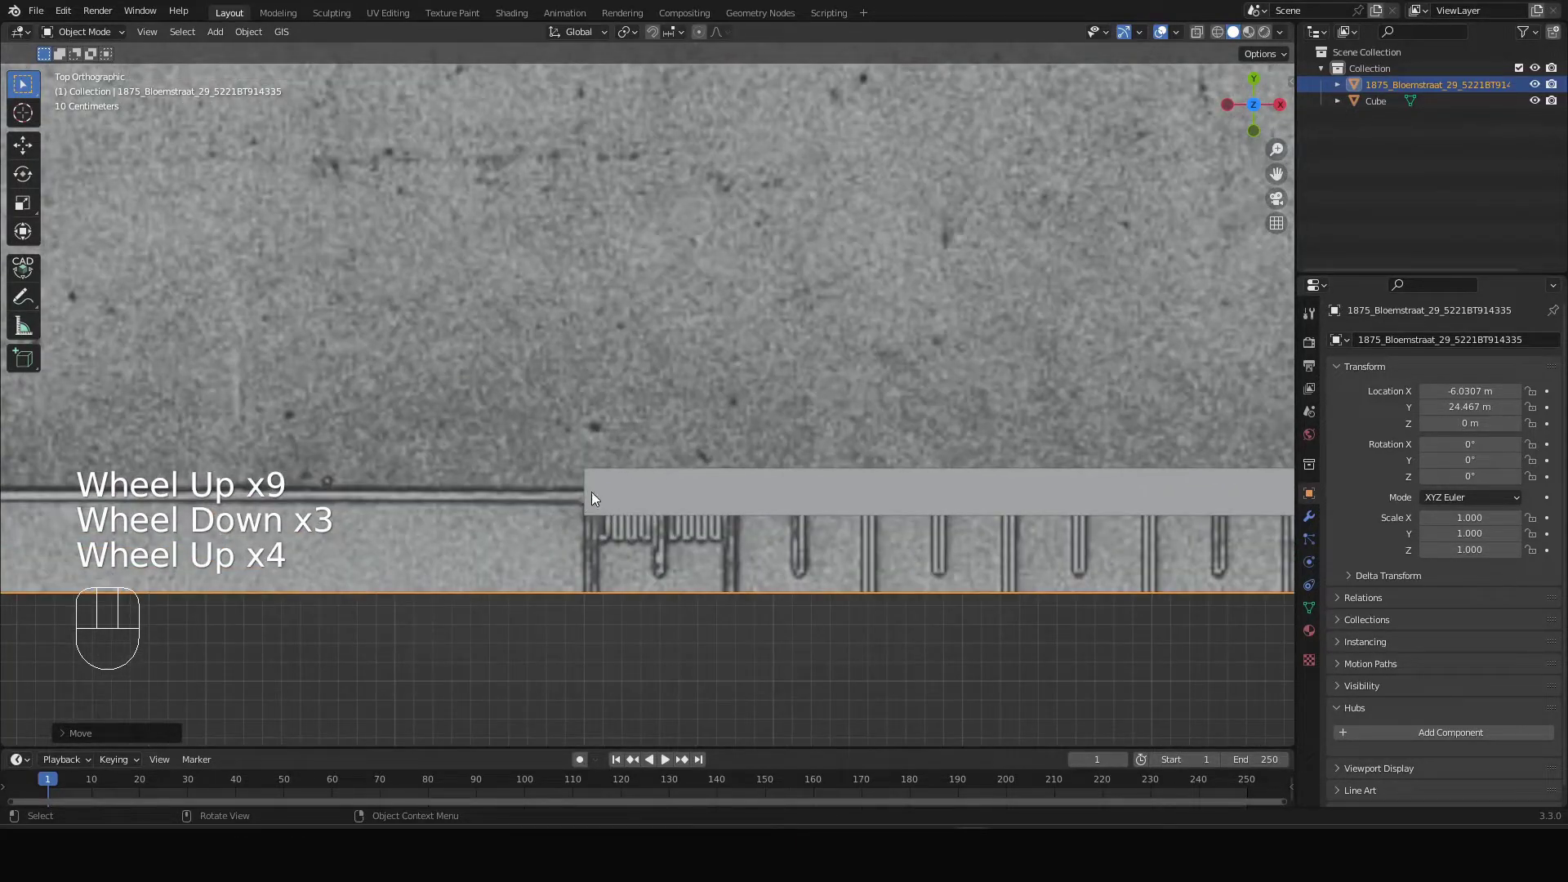
left_click(618, 493)
scroll("up", 3)
- Snap the 3D cursor to the bar's bottom edge in Edit Mode and return to Object Mode
key("Tab")
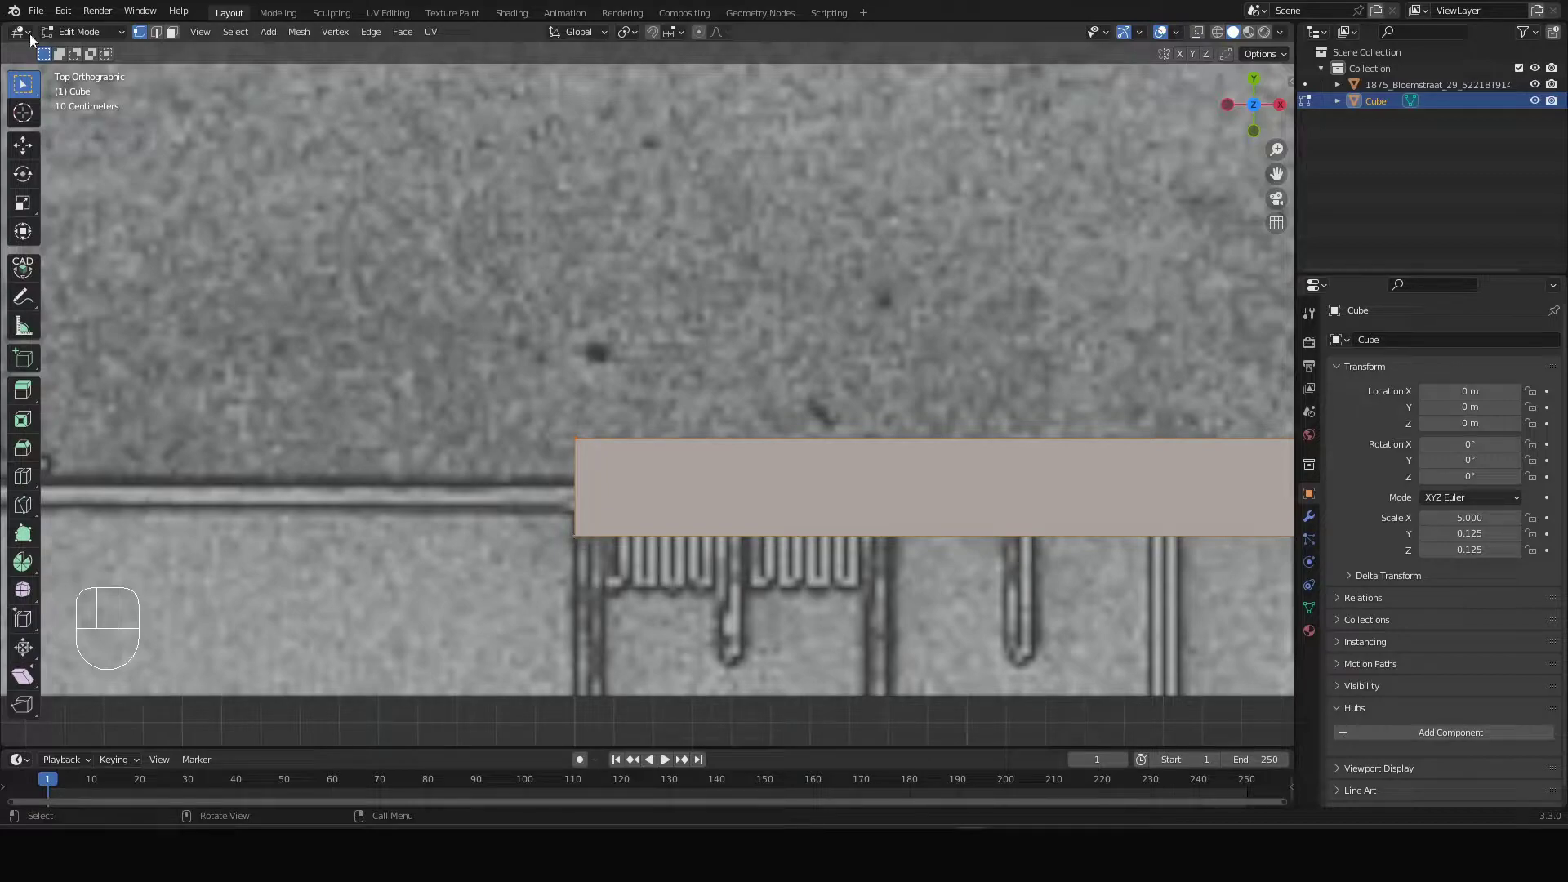
left_click(574, 536)
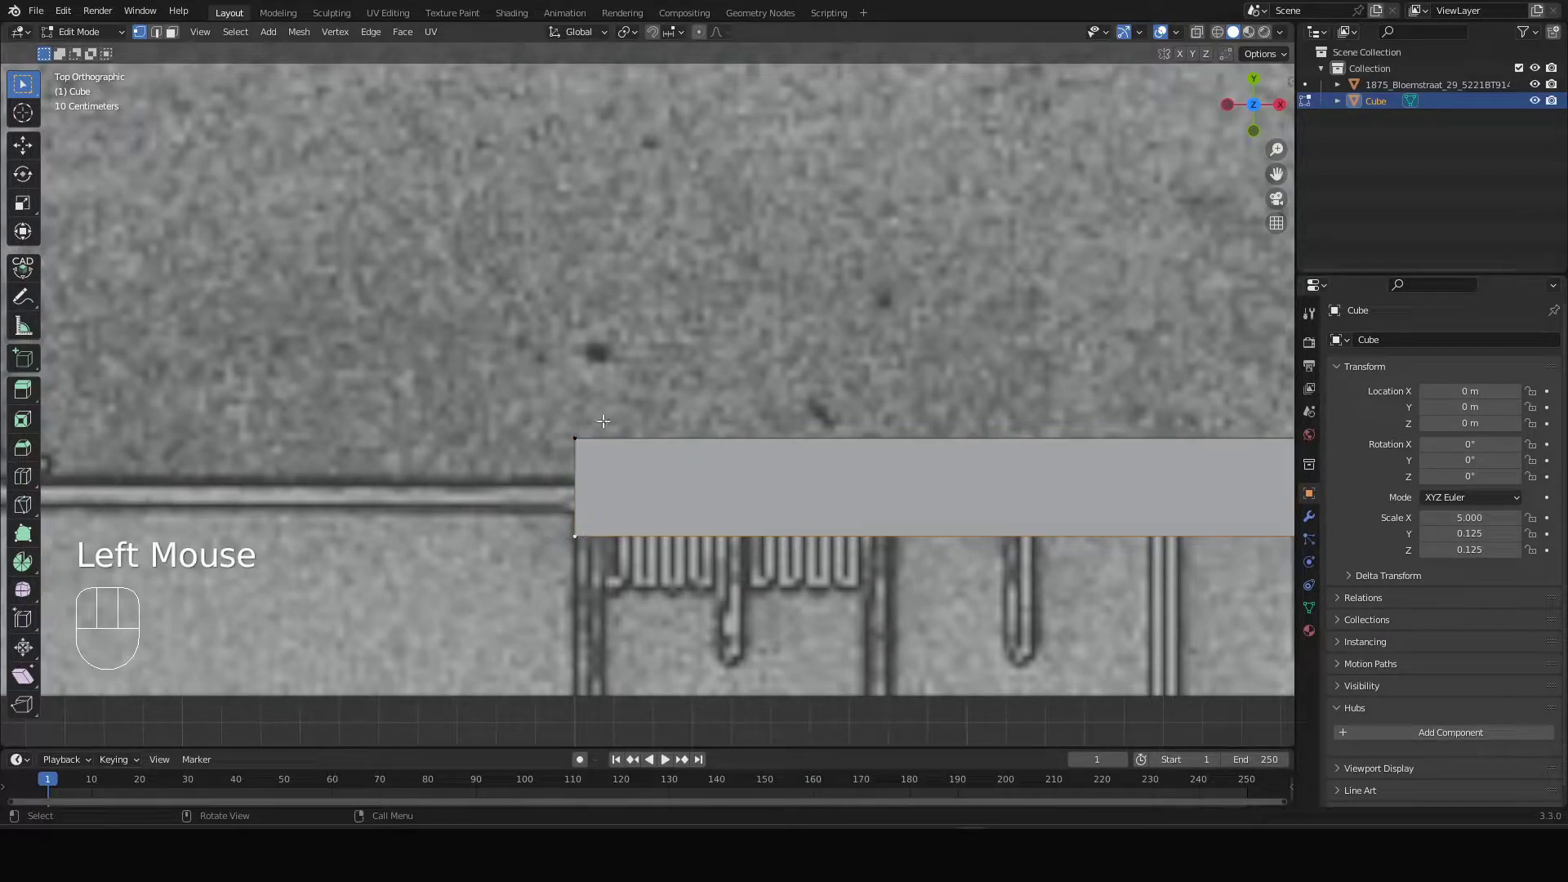
scroll("down", 3)
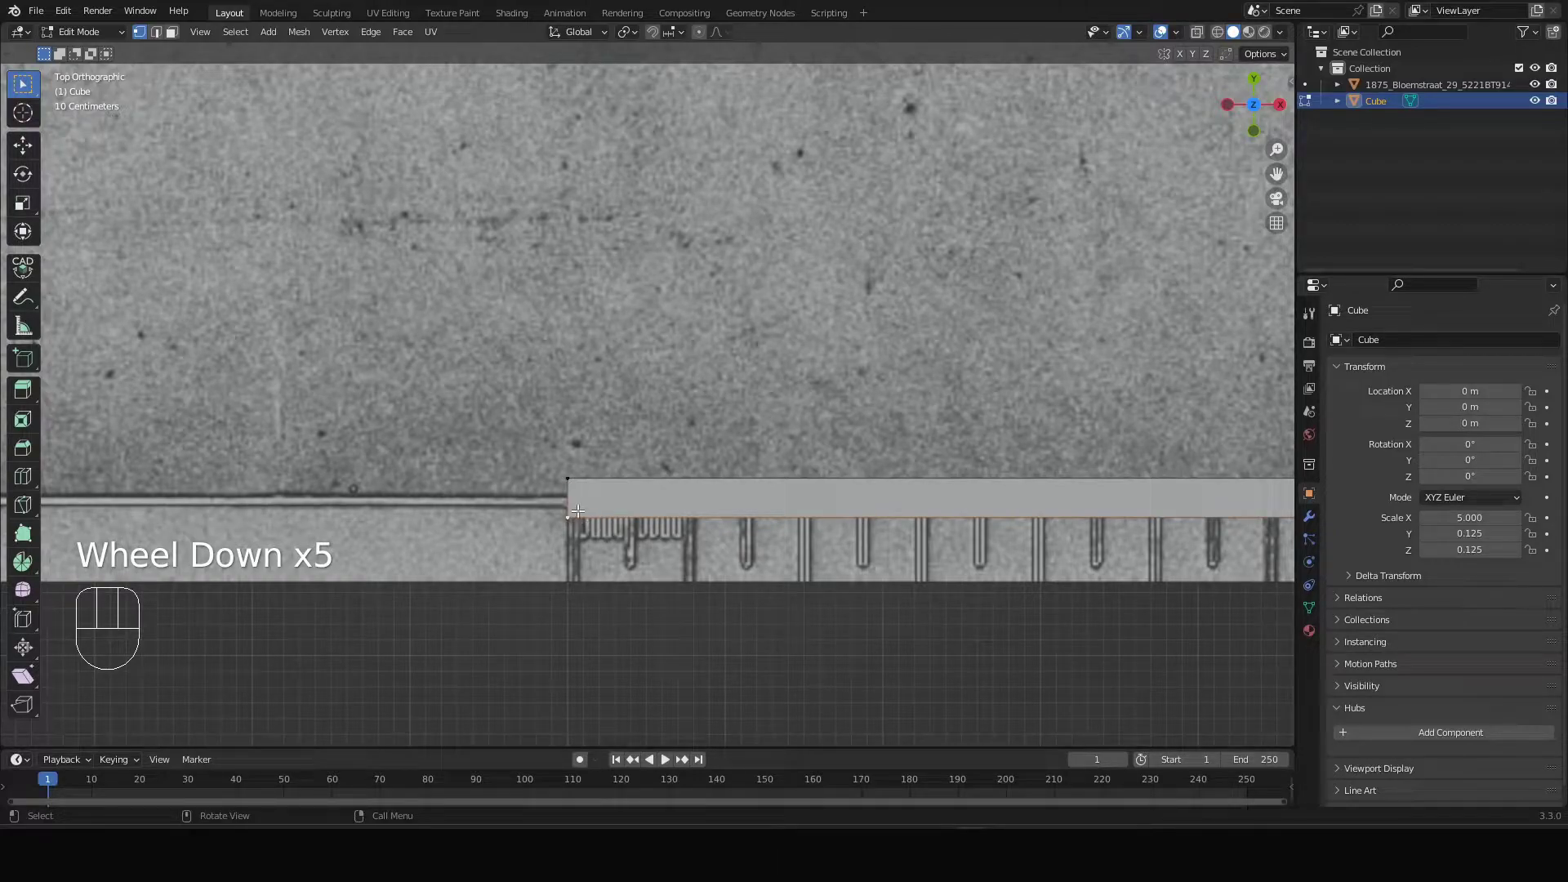
scroll("up", 3)
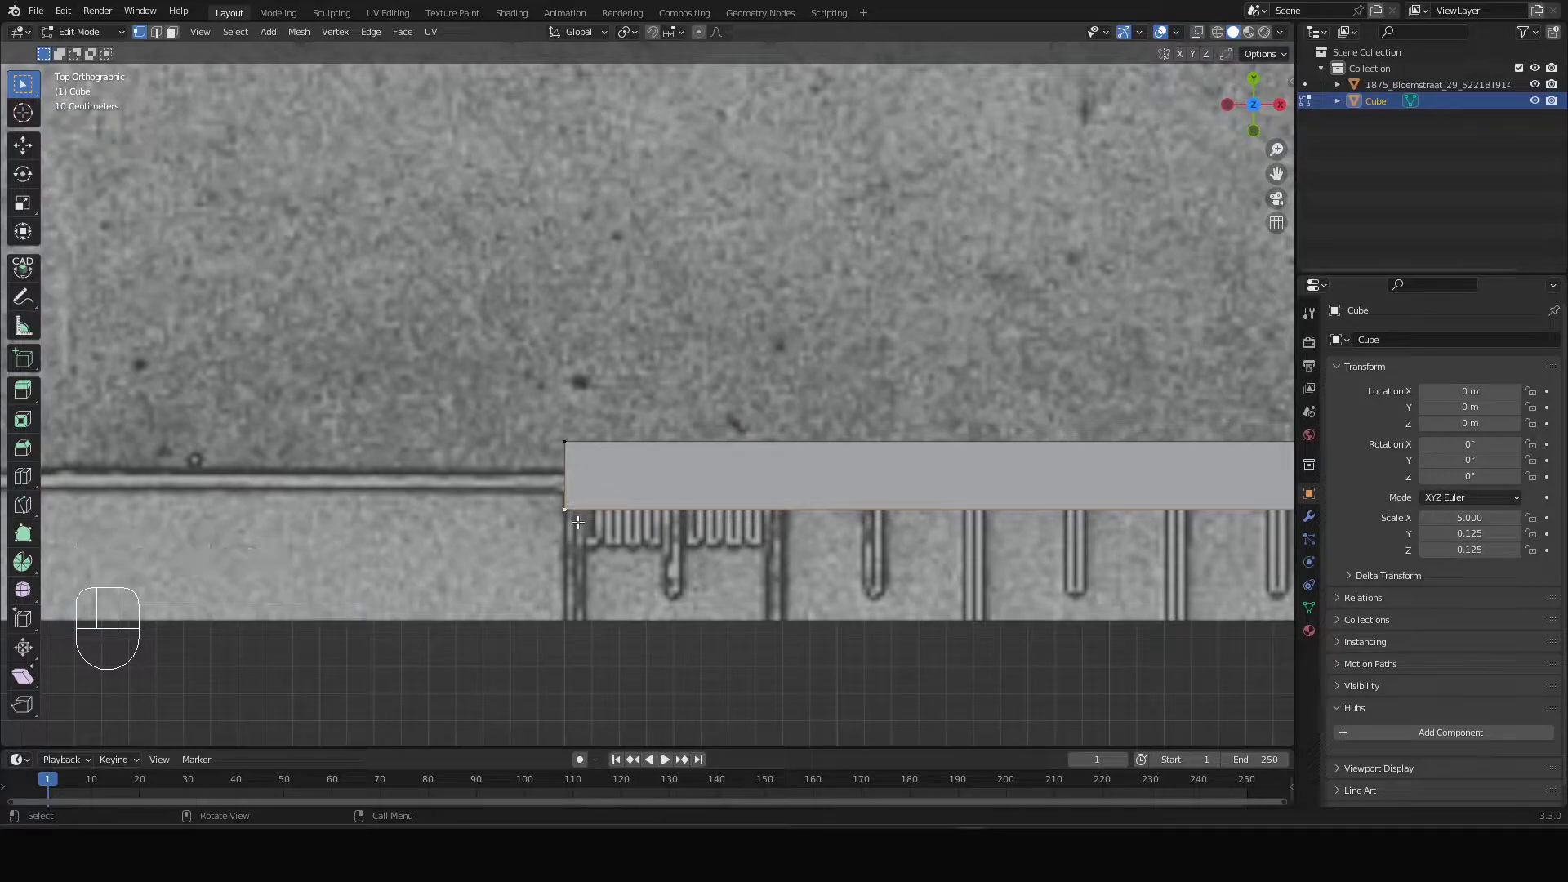
key("shift+s")
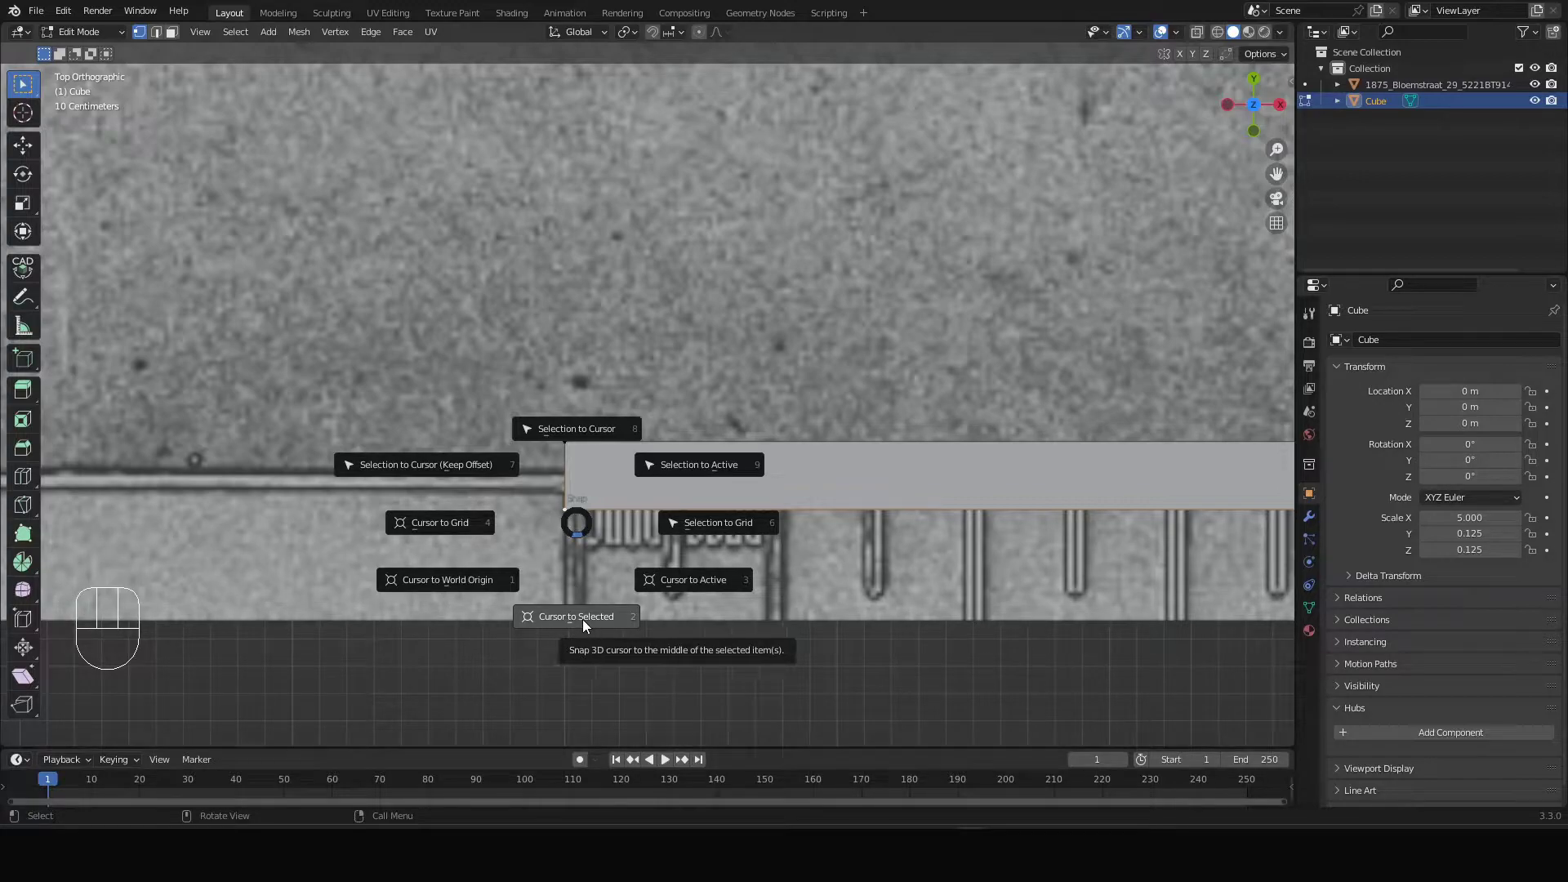
key("Tab")
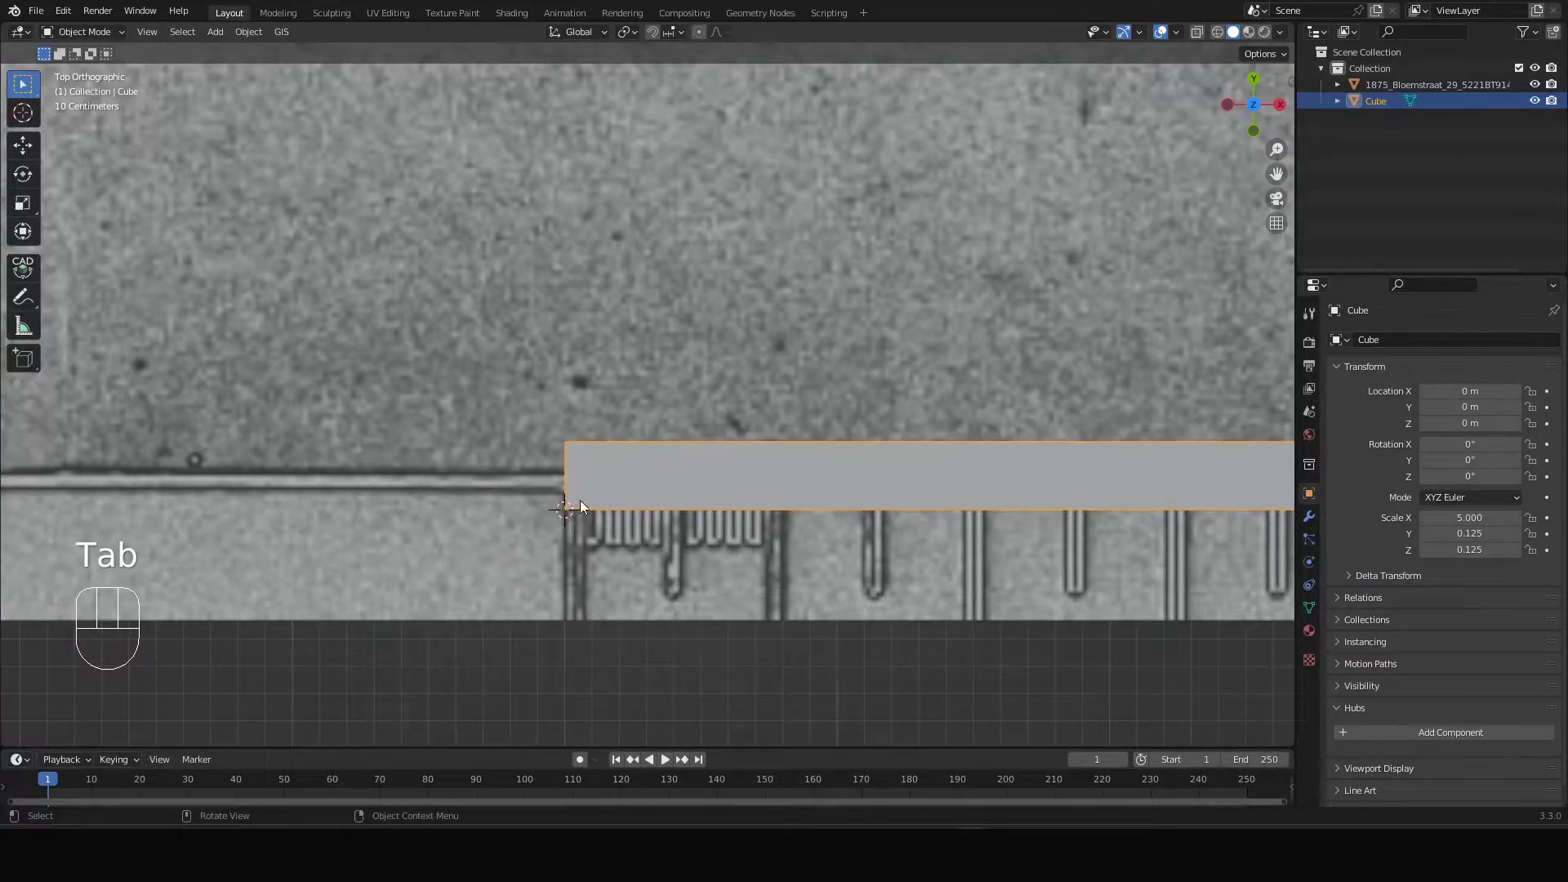
scroll("up", 3)
scroll("down", 3)
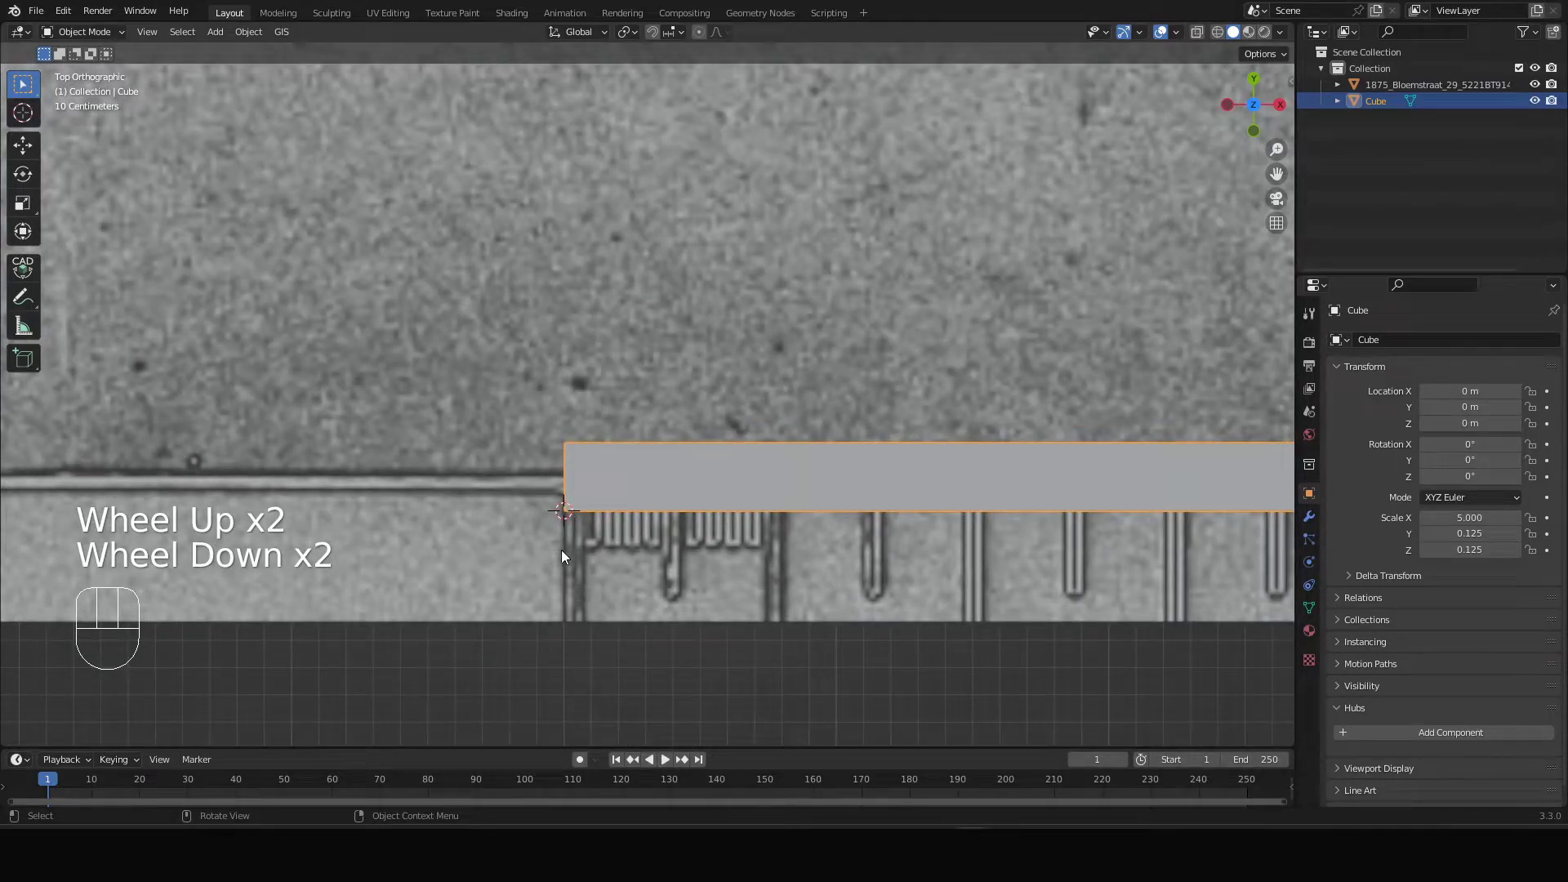
- Scale the drawing plane up around the 3D cursor toward the reference bar's edge
left_click(574, 551)
scroll("down", 3)
scroll("up", 3)
left_click_drag(632, 35, 695, 68)
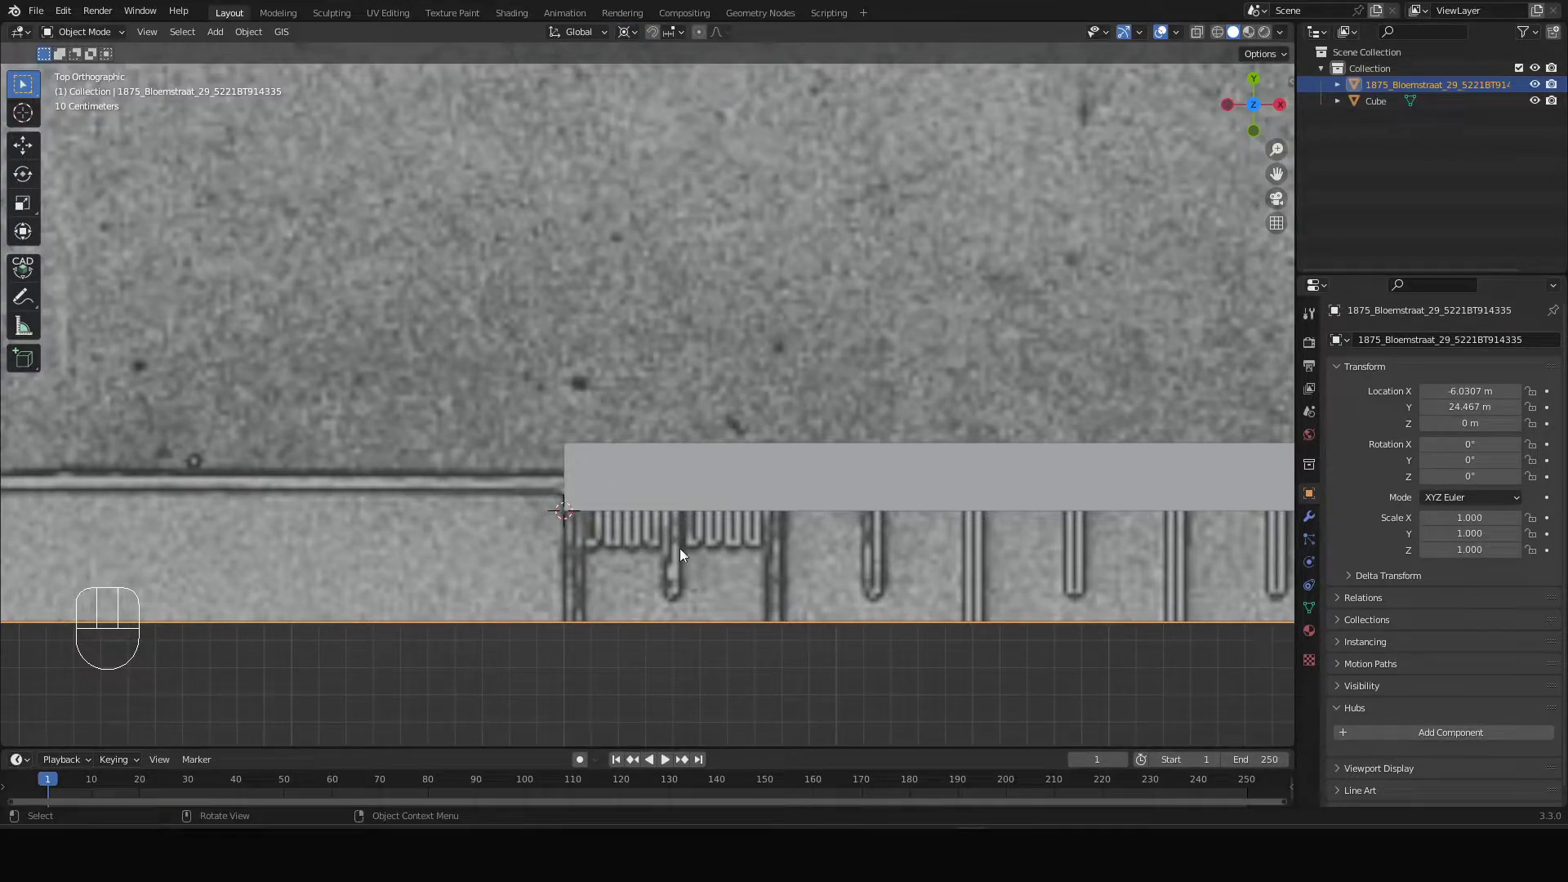
key("s")
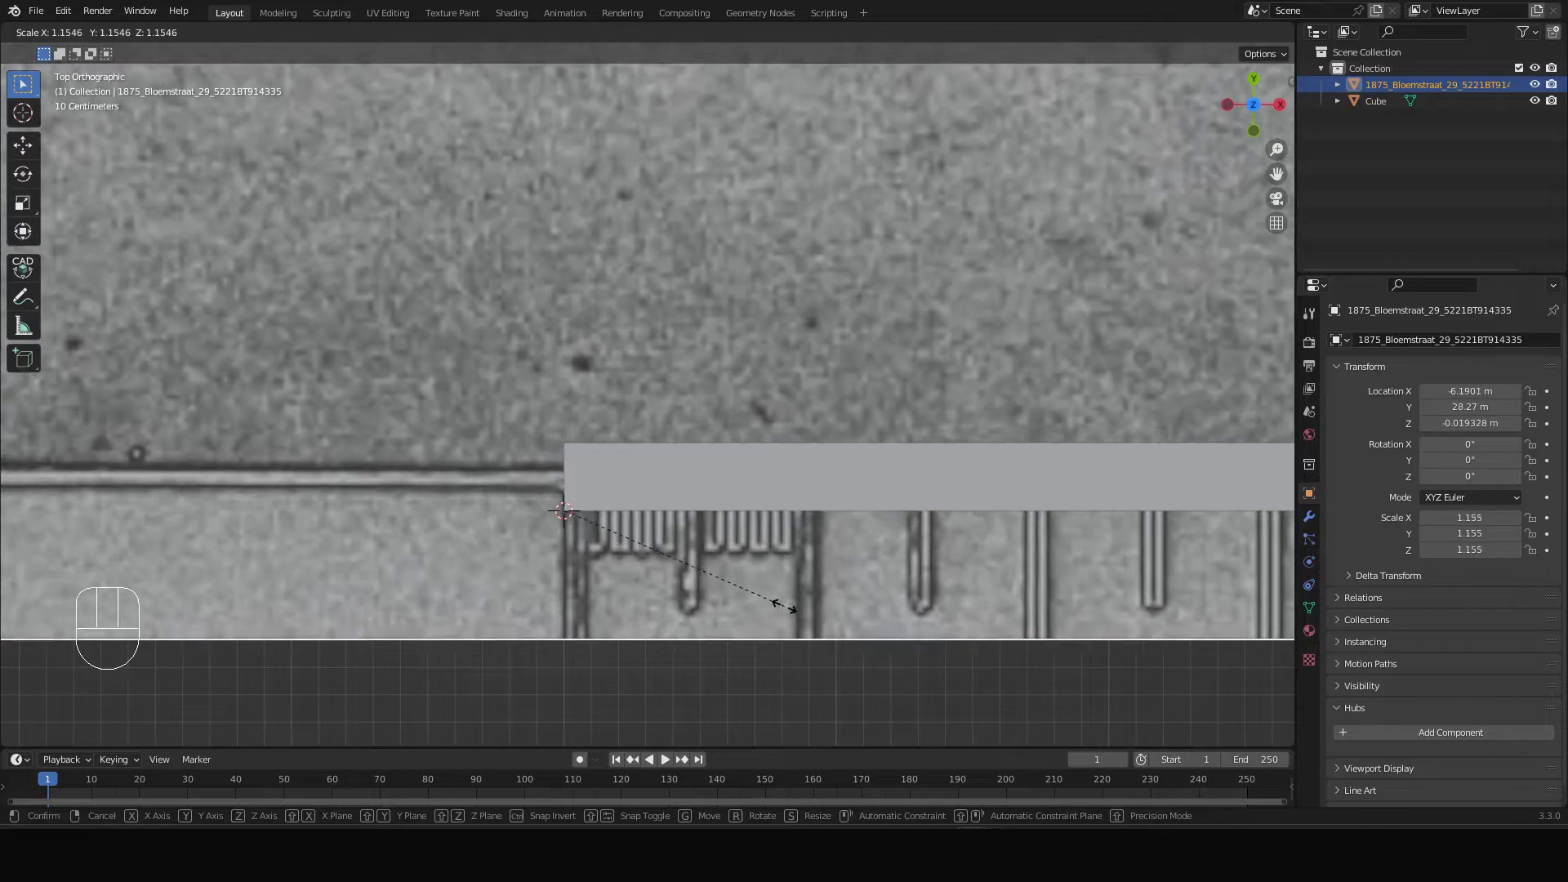
key("Escape")
scroll("down", 3)
middle_click(966, 536)
scroll("down", 3)
left_click_drag(993, 513, 876, 411)
key("s")
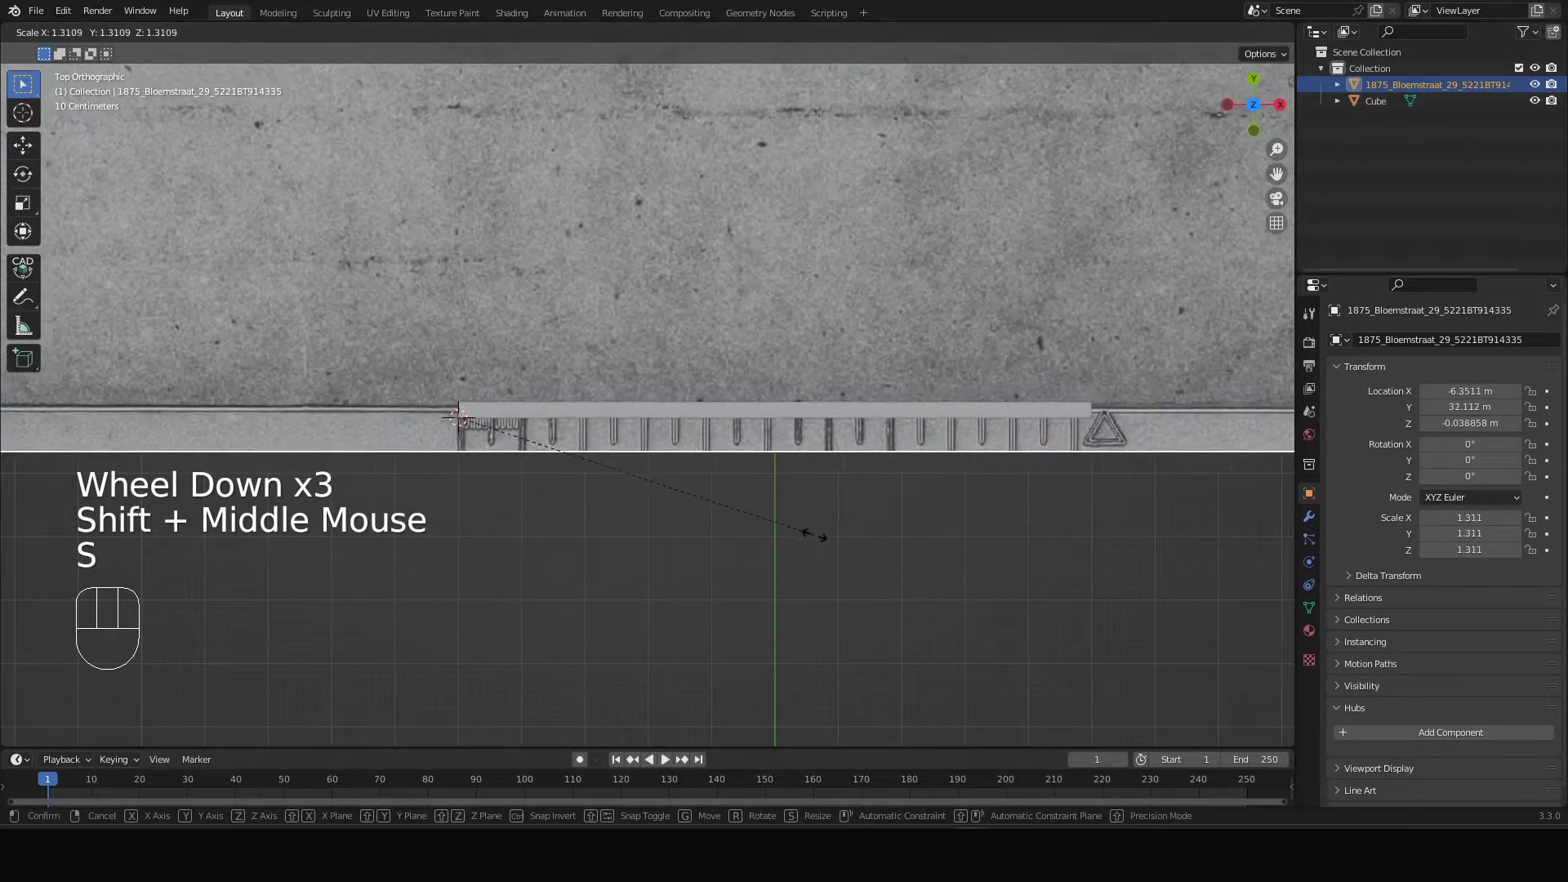
left_click(827, 542)
- Fine-scale the drawing to about 1.341 so its scale bar matches the 10 m bar
scroll("up", 3)
scroll("up", 3)
key("s")
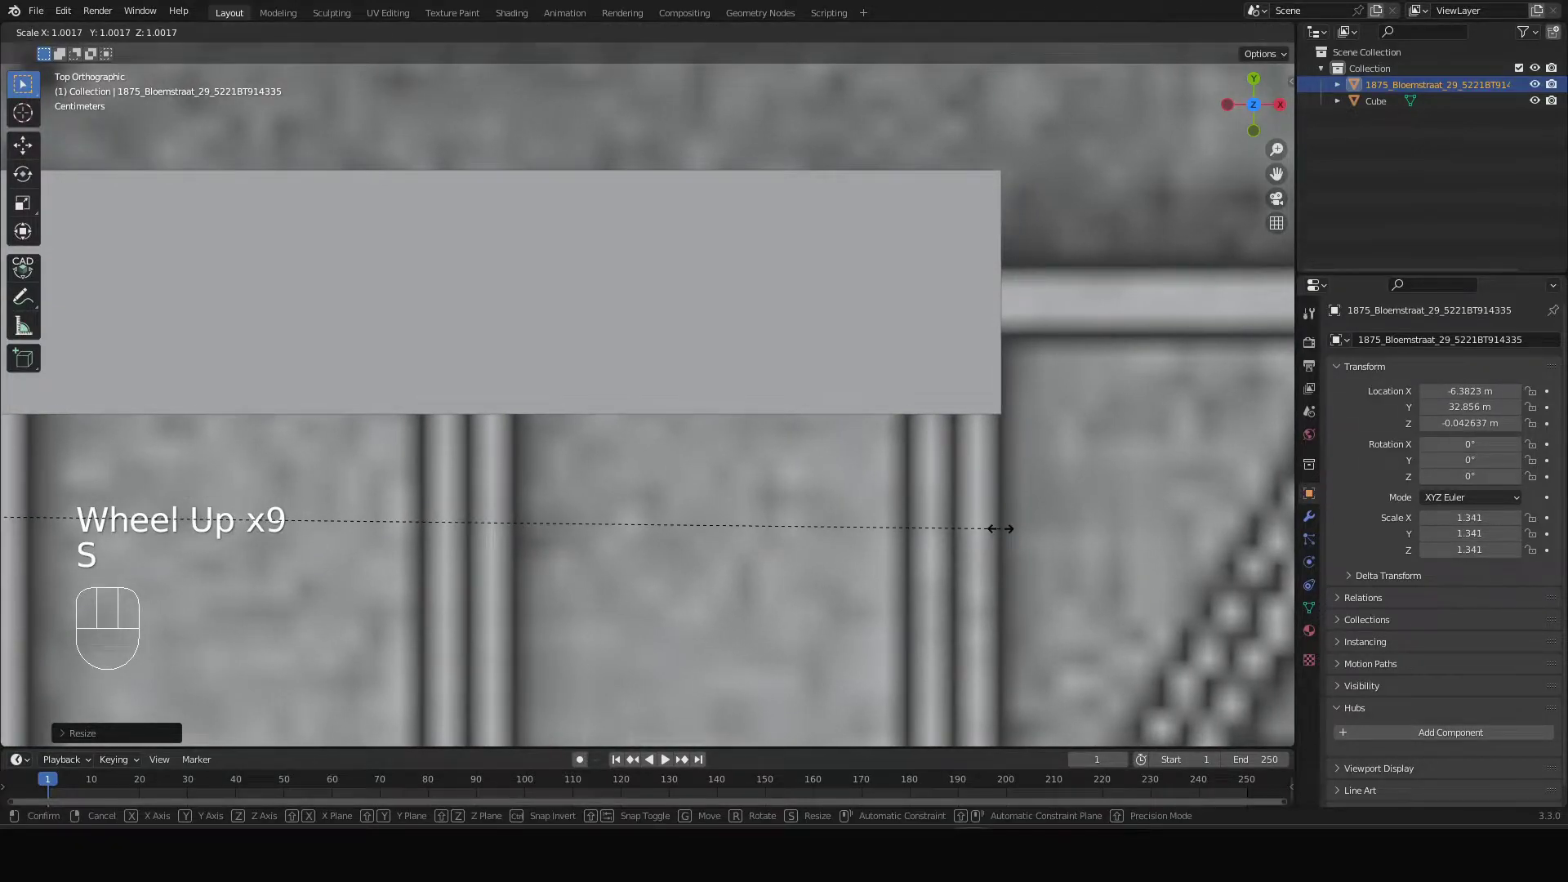
left_click(1005, 532)
scroll("down", 3)
scroll("down", 3)
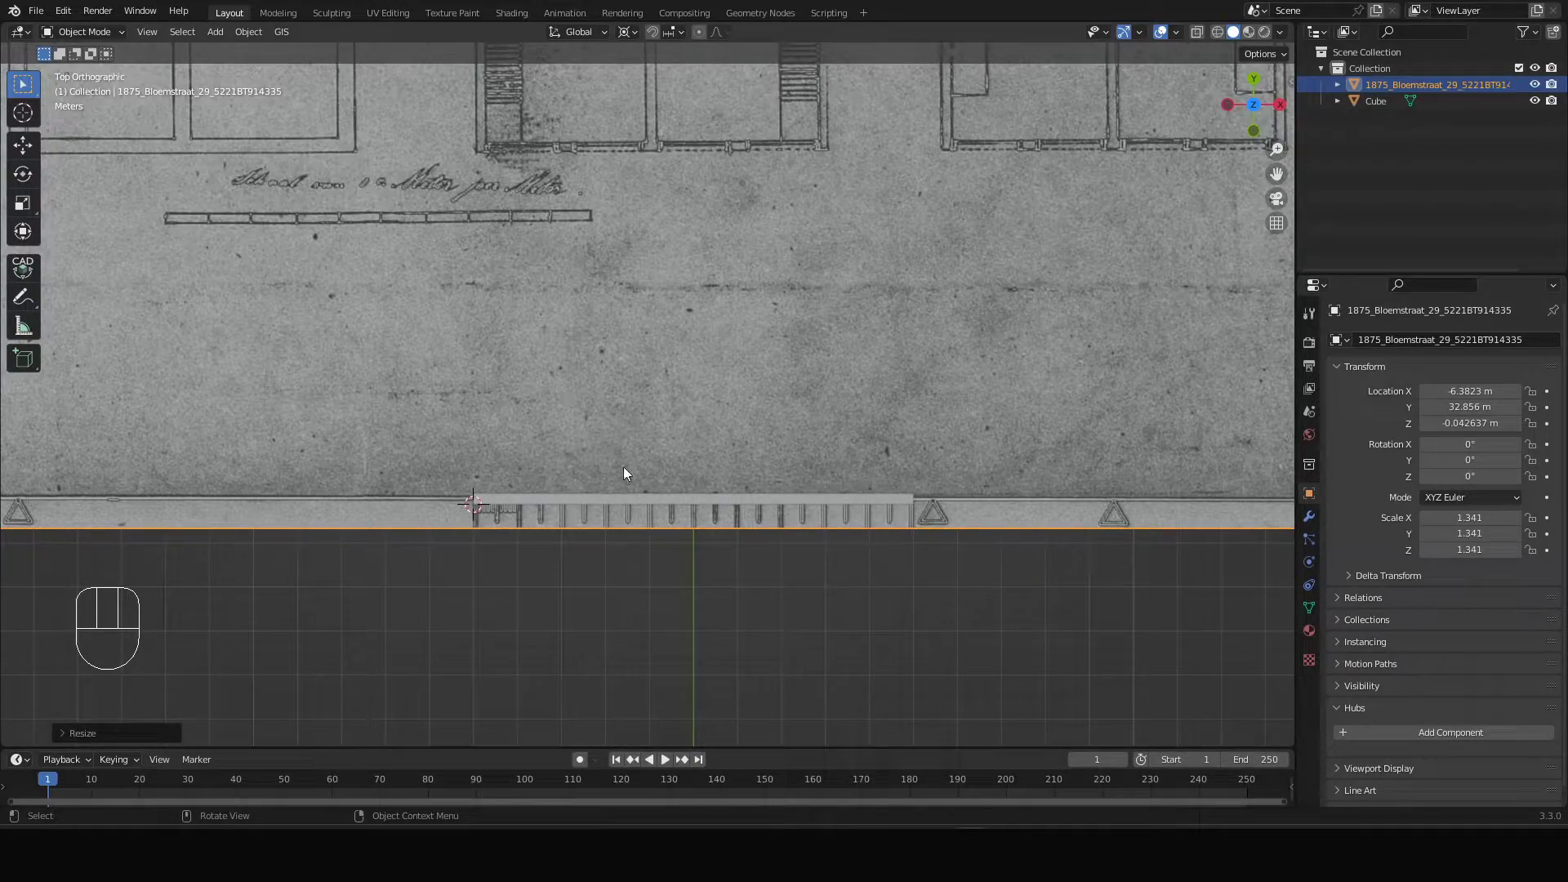
- Pan and zoom in top view to the drawing's printed scale bar and handwritten label
scroll("down", 3)
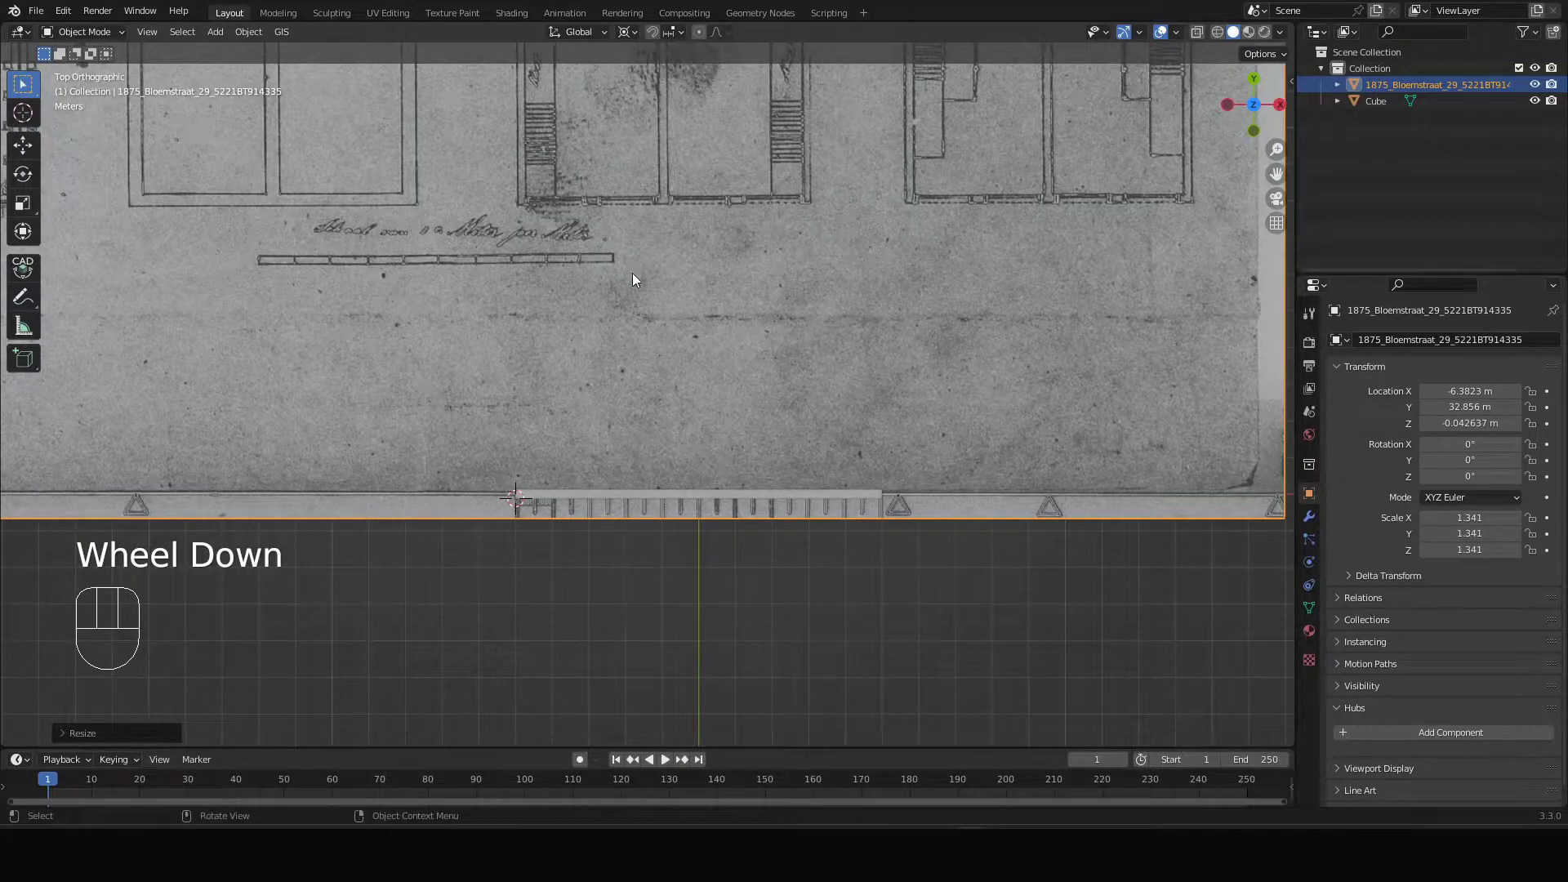
left_click_drag(702, 239, 735, 584)
left_click_drag(527, 404, 675, 579)
scroll("down", 3)
left_click_drag(649, 316, 648, 508)
scroll("up", 3)
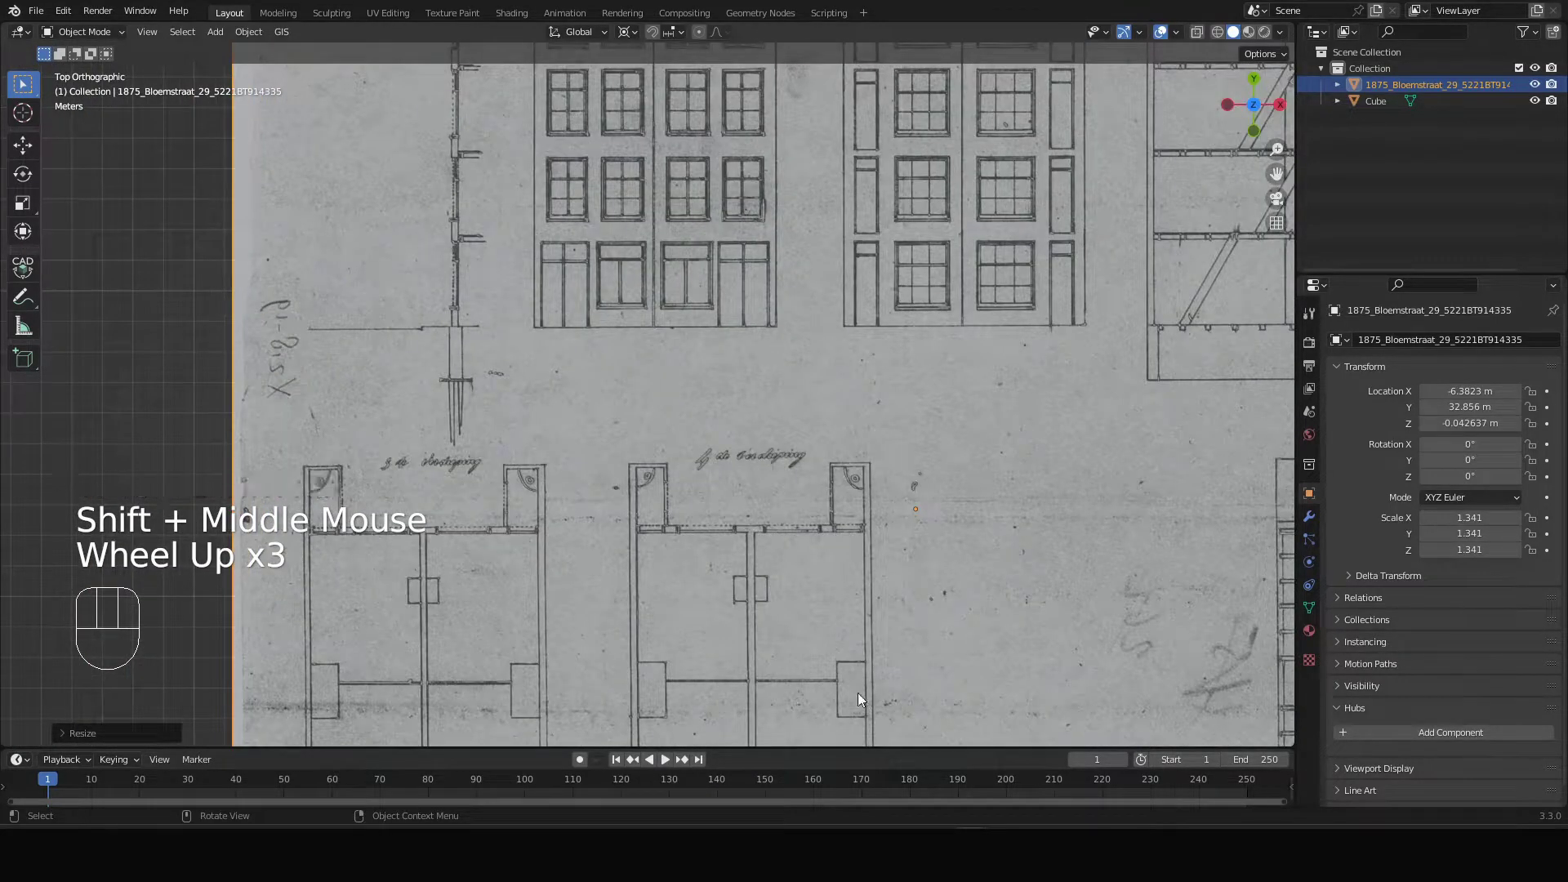
left_click_drag(843, 684, 823, 447)
left_click_drag(795, 625, 771, 325)
left_click_drag(789, 598, 755, 325)
scroll("up", 3)
left_click_drag(994, 478, 918, 481)
key("KP_7")
left_click_drag(1024, 301, 899, 450)
scroll("up", 3)
- Lay a Measure-tool ruler along the printed scale bar, reading about 9.48 m
left_click(25, 333)
scroll("up", 3)
left_click_drag(855, 381, 715, 437)
scroll("down", 3)
left_click_drag(780, 364, 616, 308)
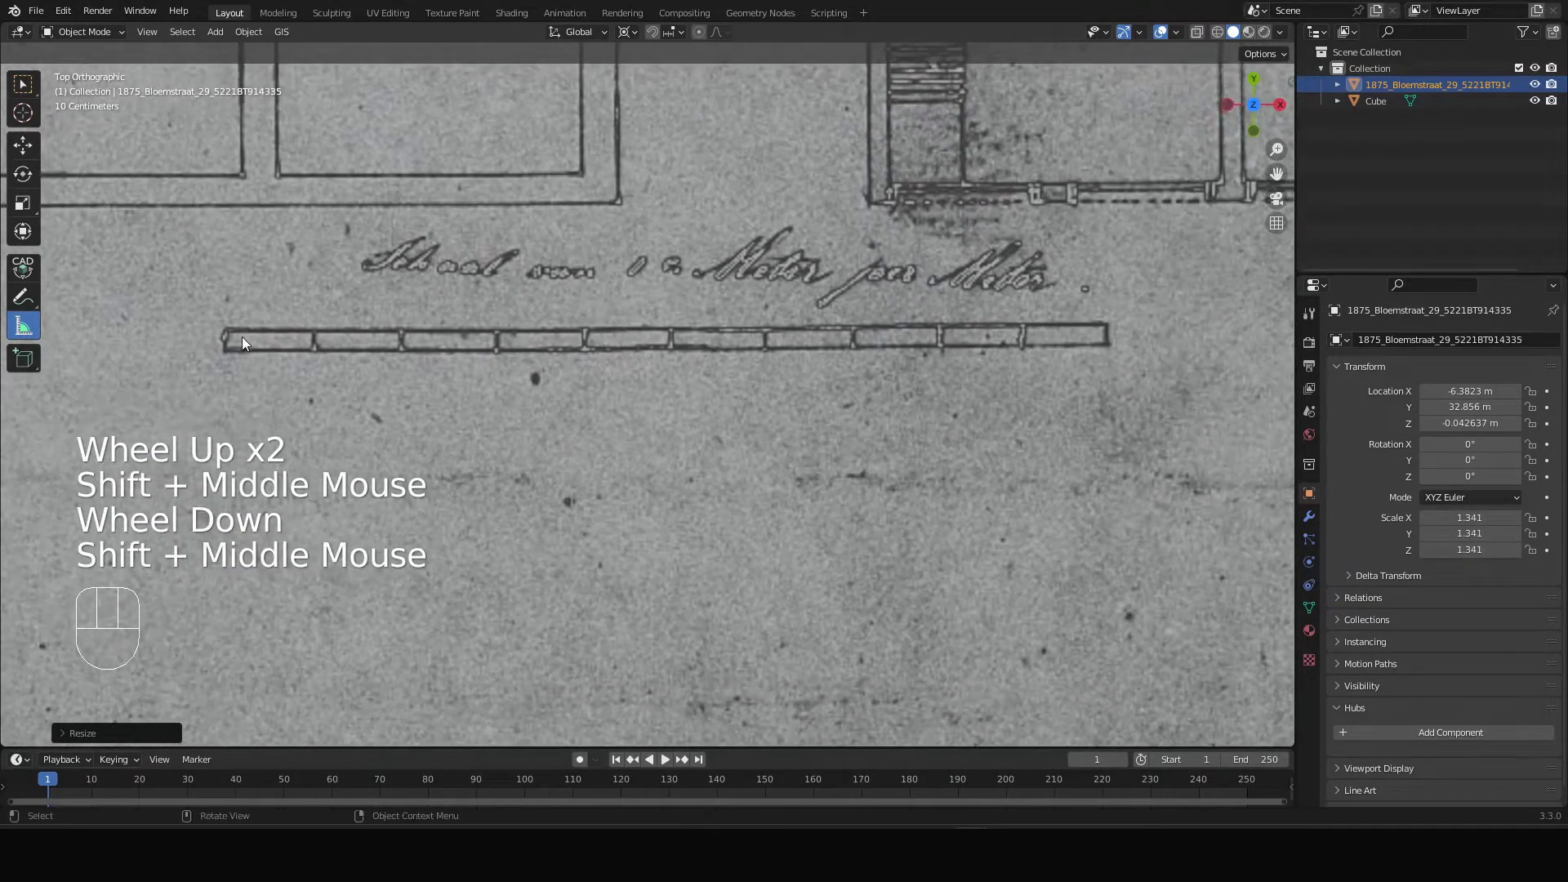
- Refine the ruler endpoints to span the printed scale bar exactly, reading 9.68132 m
left_click_drag(227, 354, 1109, 345)
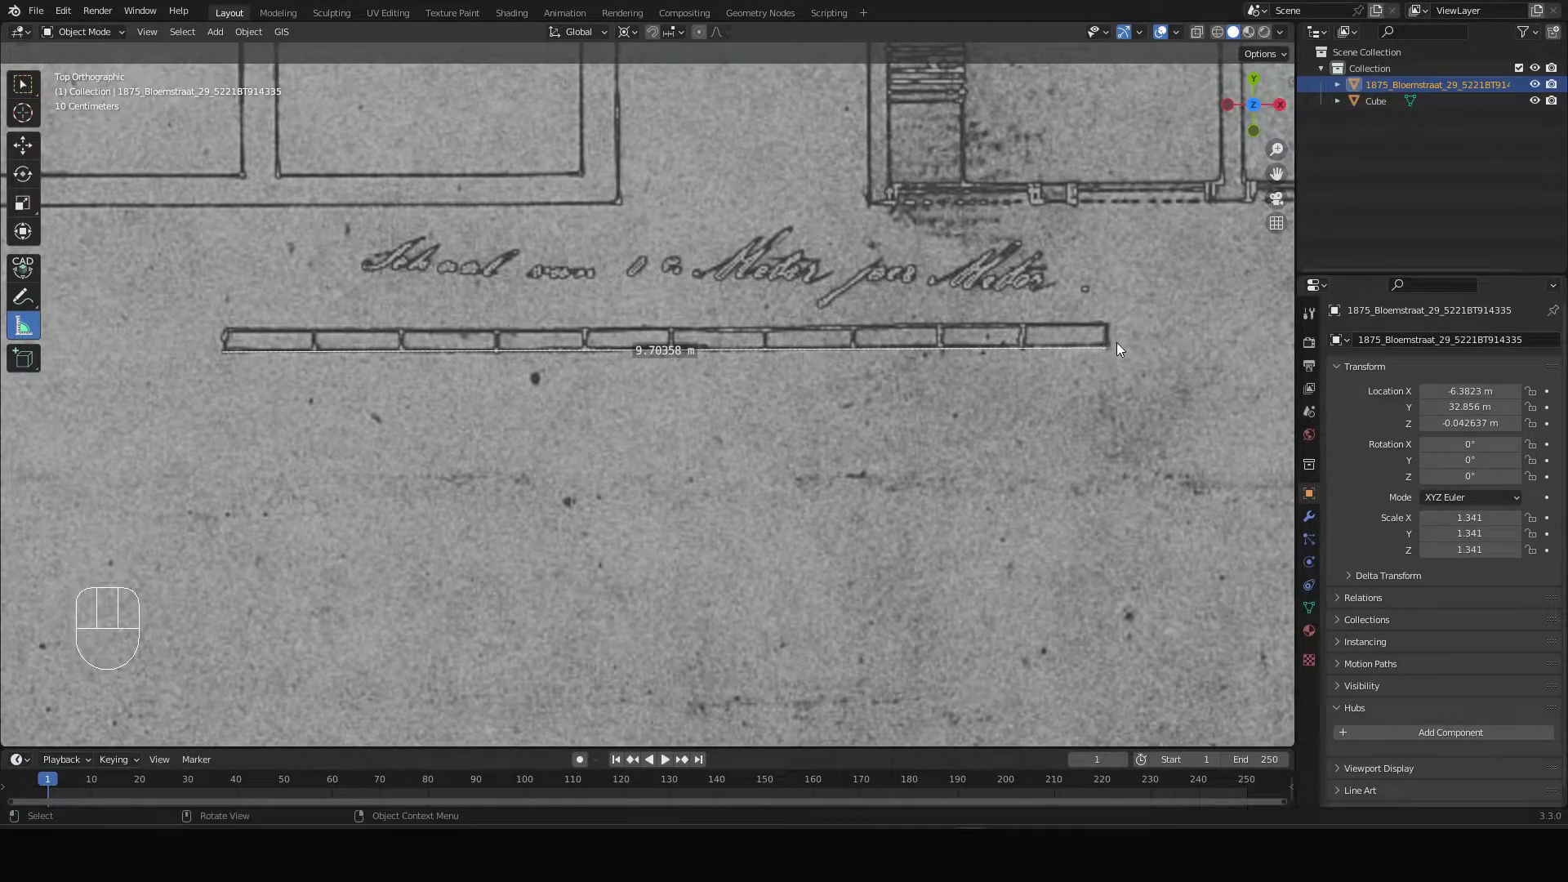
scroll("down", 3)
scroll("up", 3)
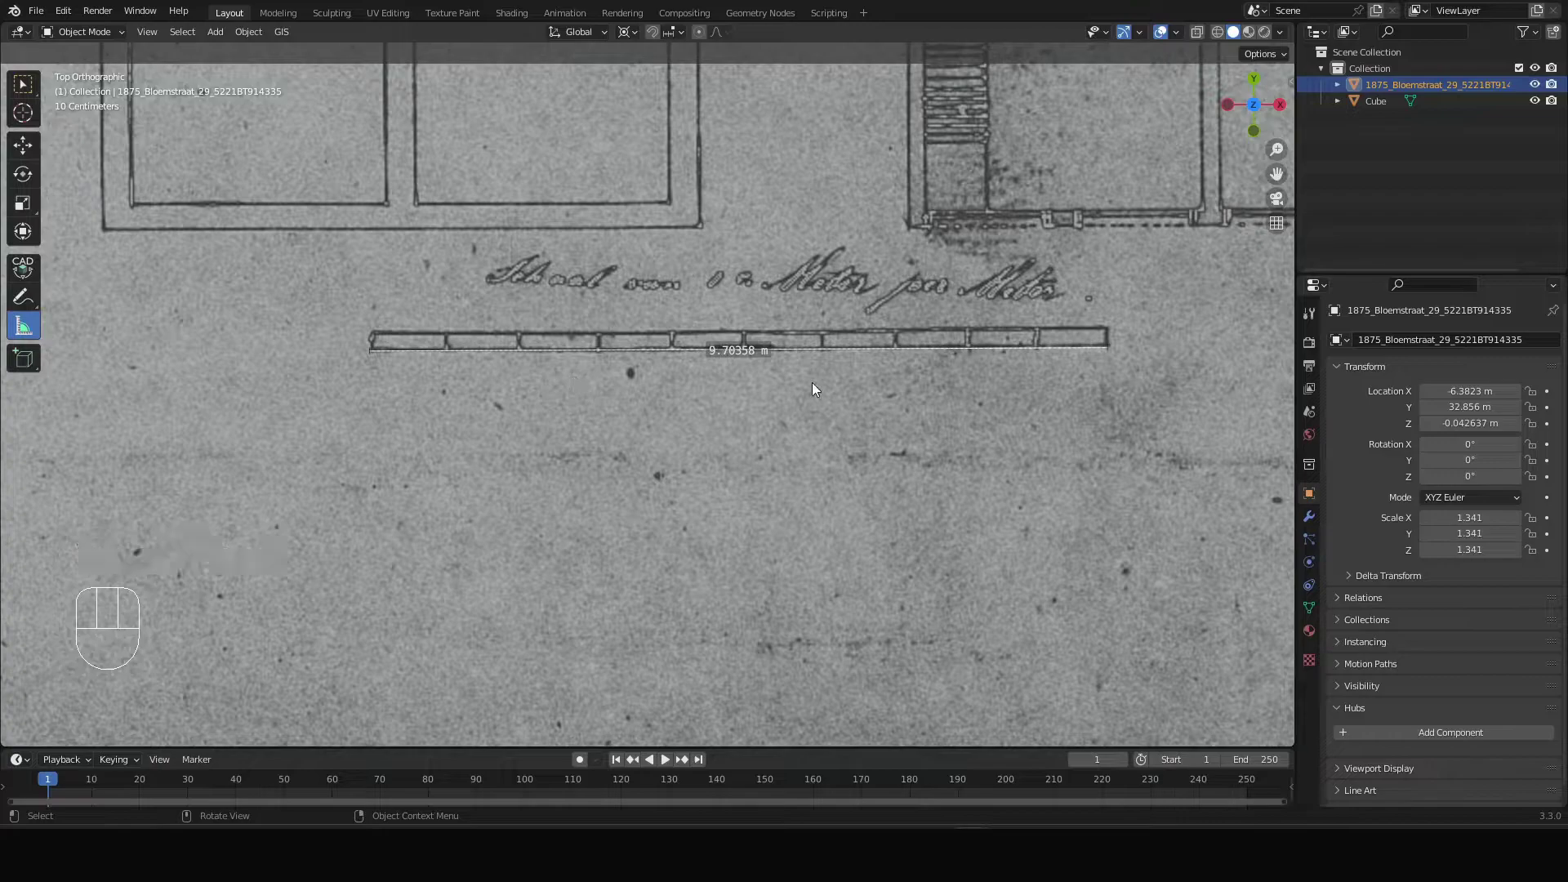
scroll("up", 3)
left_click(370, 350)
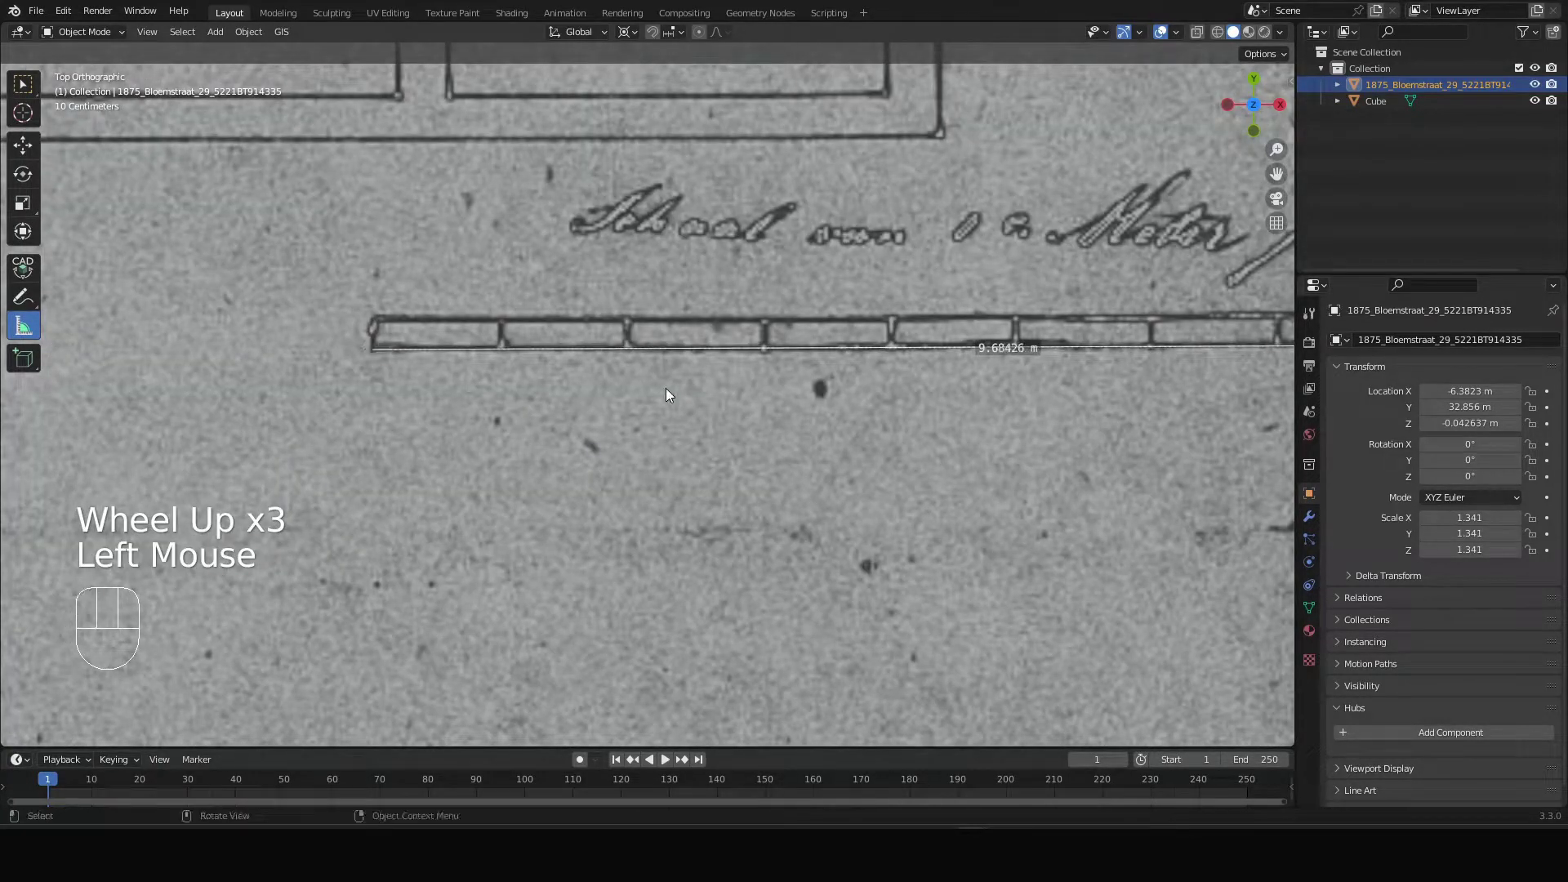
scroll("down", 3)
scroll("up", 3)
left_click(931, 373)
- Zoom out and pan to view the whole drawing sheet
scroll("down", 3)
scroll("down", 3)
scroll("down", 3)
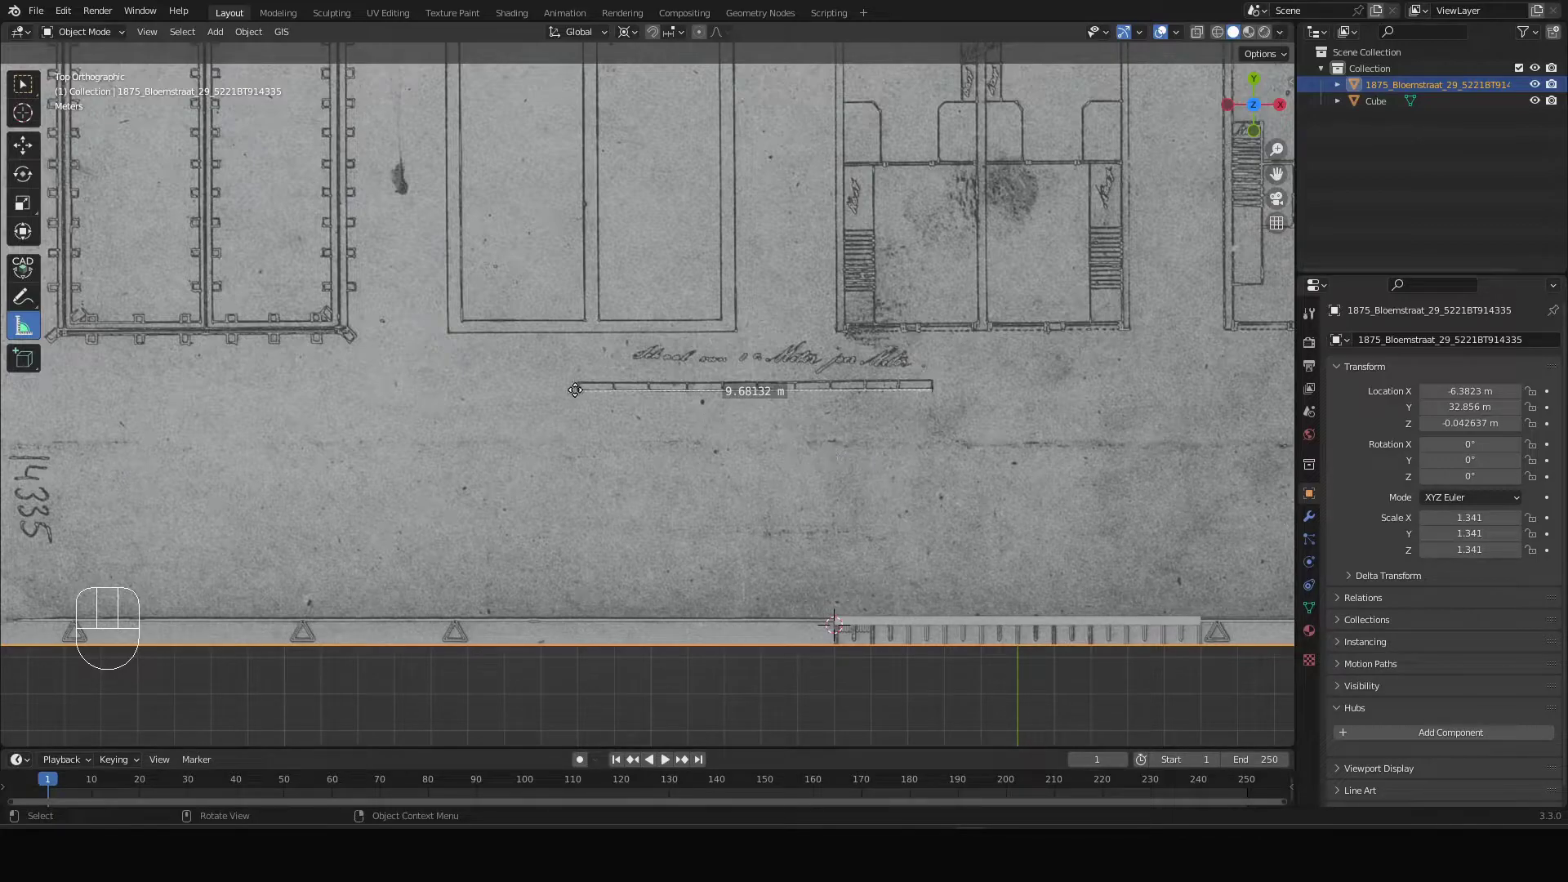
scroll("up", 3)
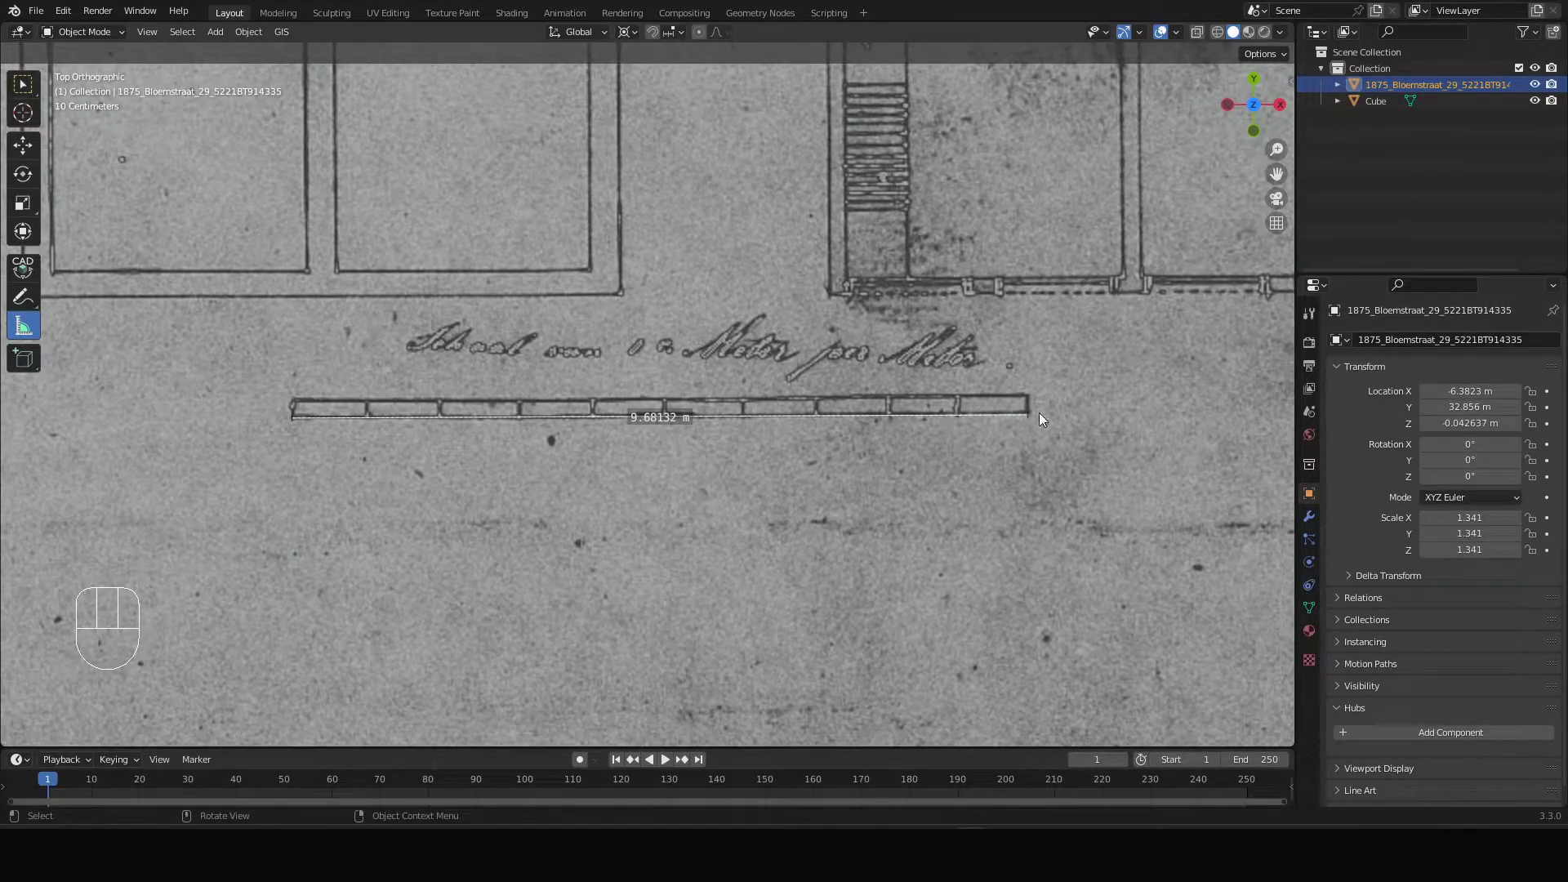
scroll("down", 3)
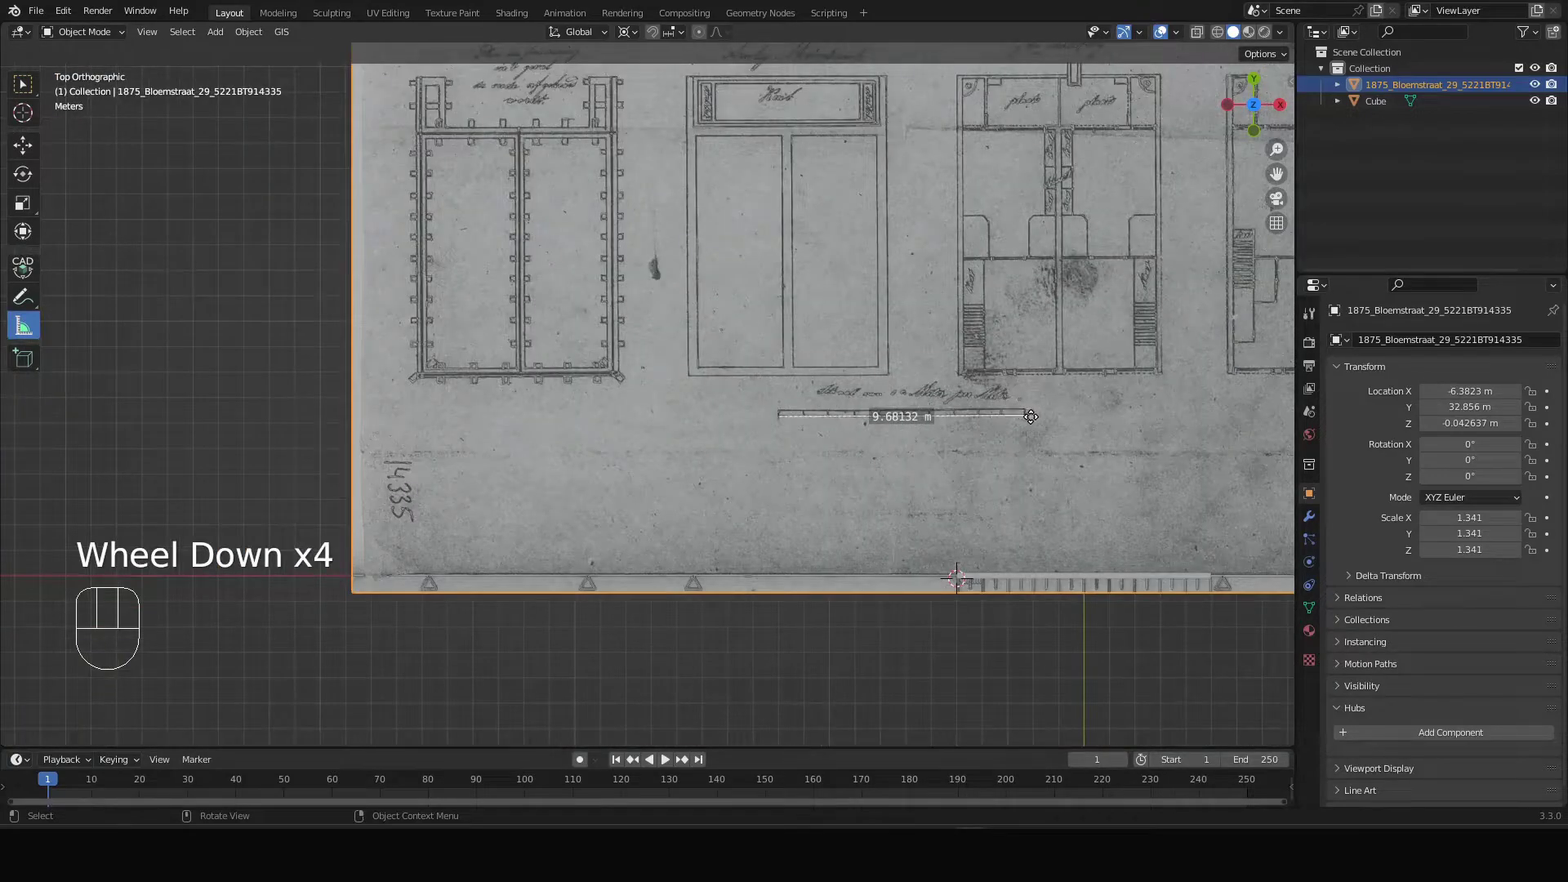
left_click_drag(1113, 311, 1015, 574)
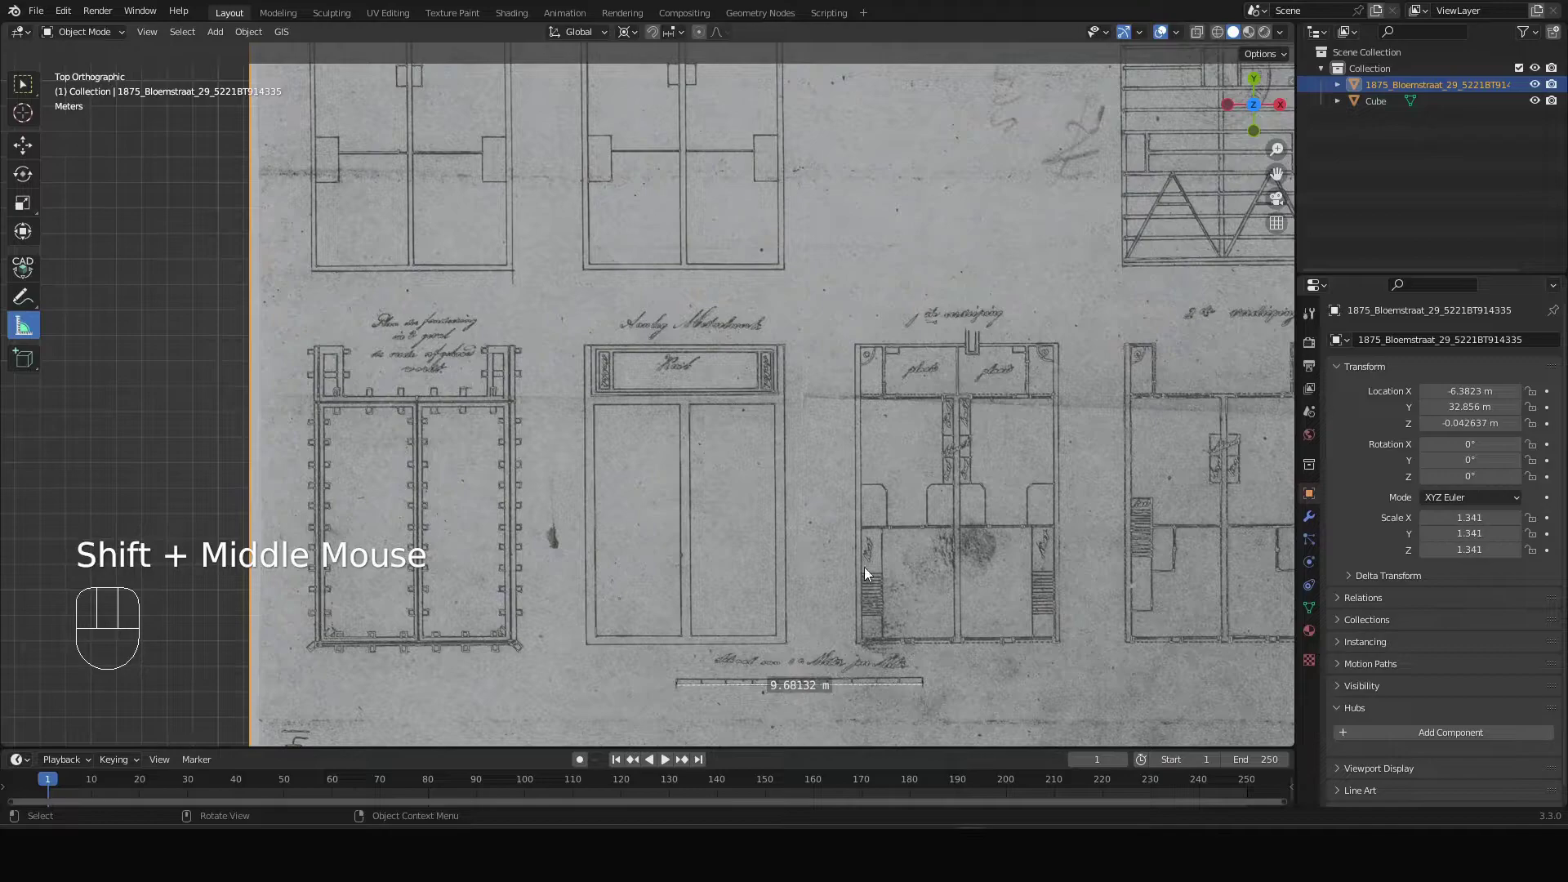
scroll("down", 3)
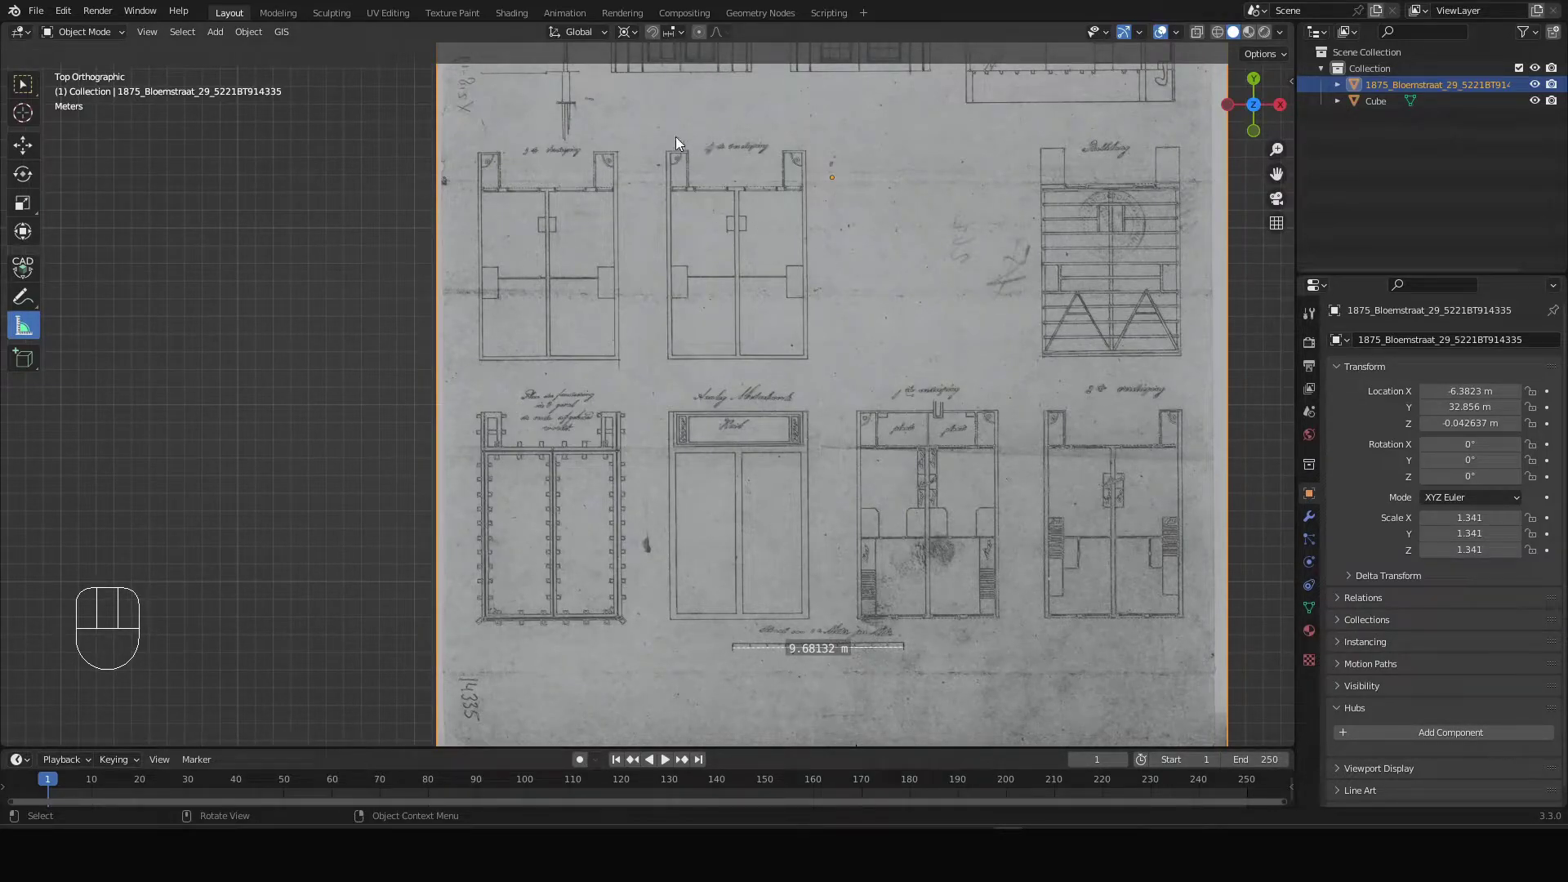
- Start Images as Planes import and pick the 1968 Bloemstraat 42 jpg in the images folder
left_click(682, 231)
scroll("up", 3)
scroll("down", 3)
scroll("down", 3)
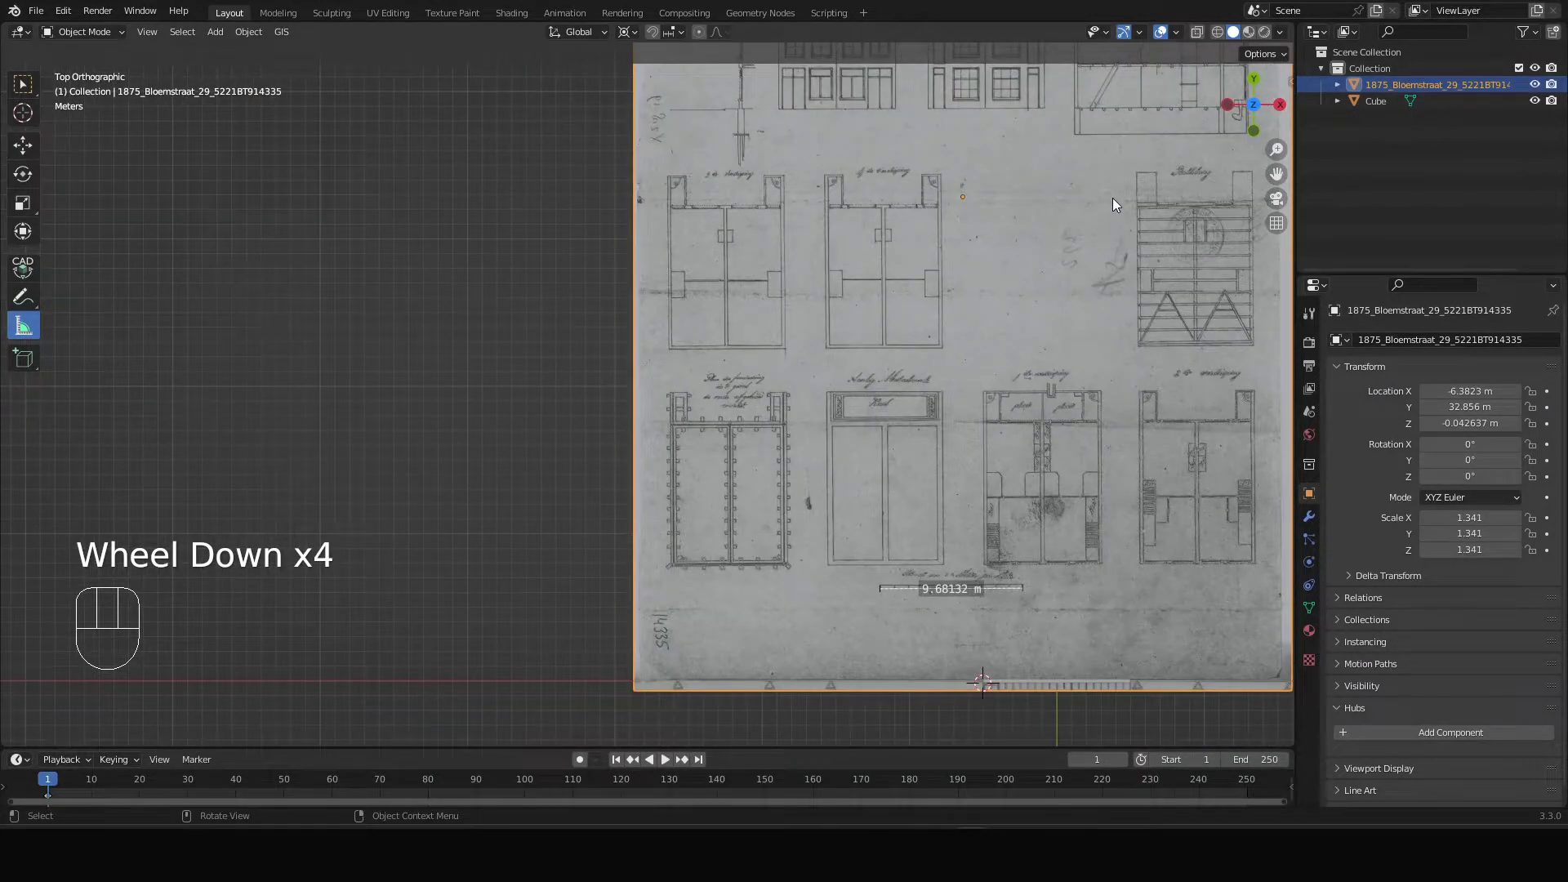
left_click_drag(1118, 198, 948, 378)
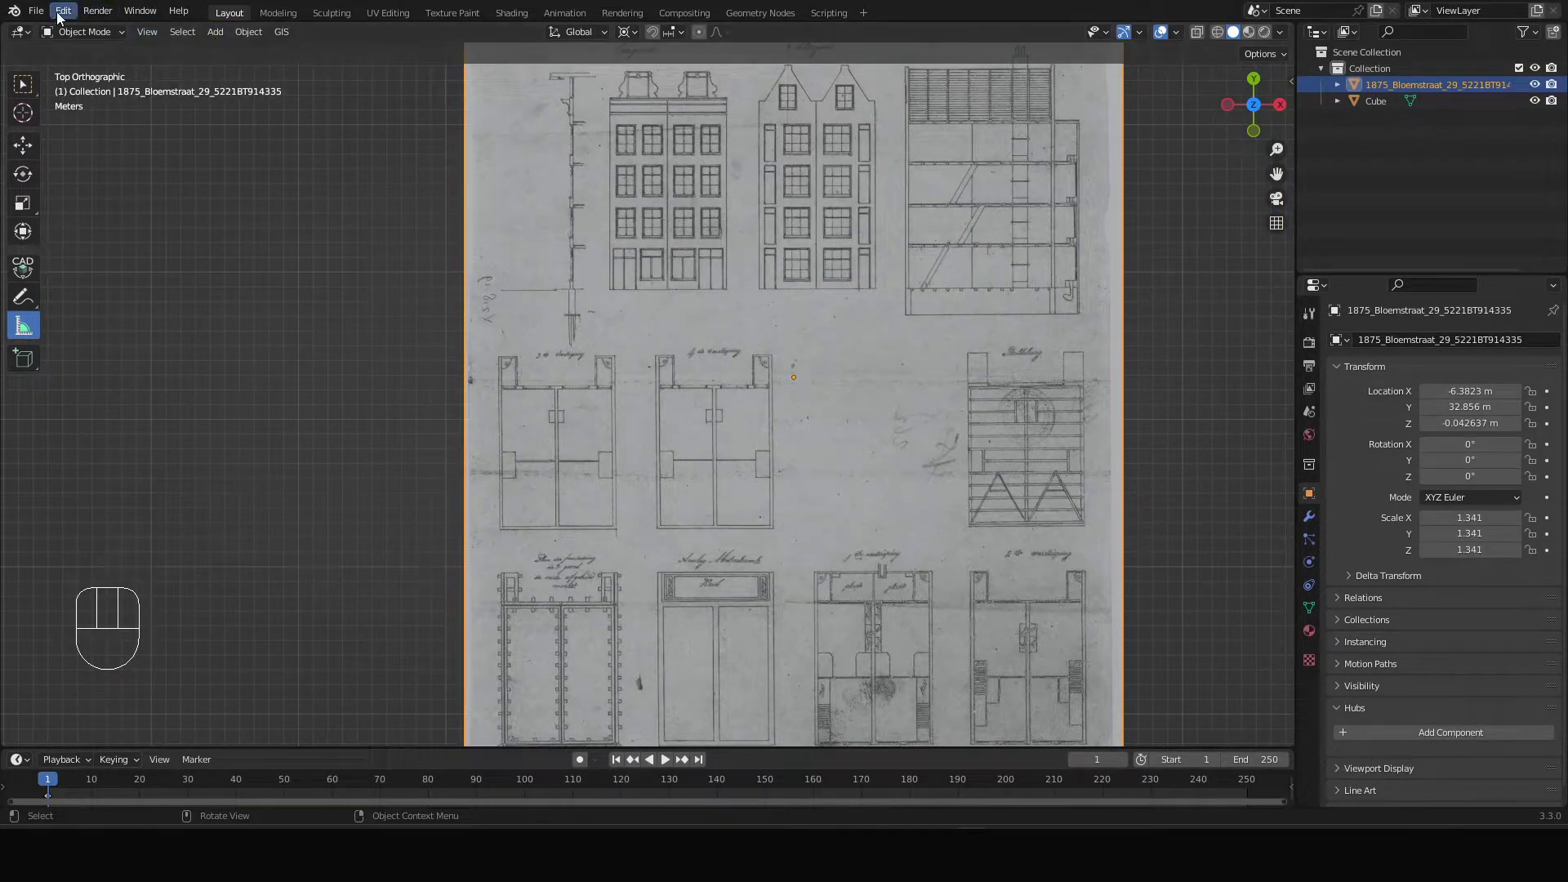
left_click_drag(67, 14, 852, 399)
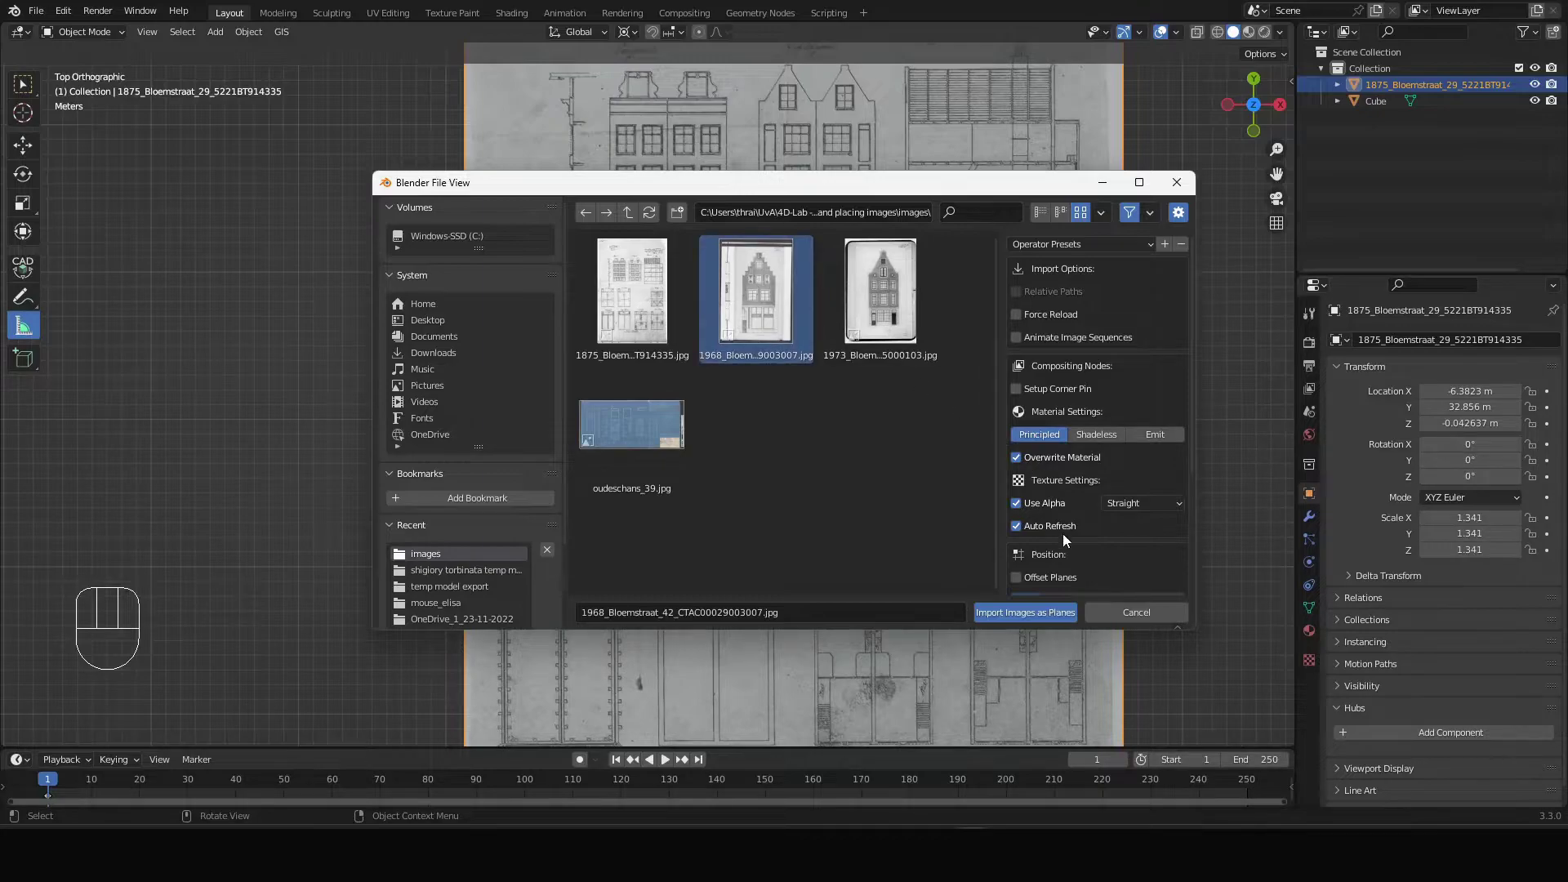
- Import the 1968 Bloemstraat 42 drawing as an image plane and look it over
scroll("down", 3)
left_click(1541, 82)
scroll("down", 3)
left_click_drag(1022, 668, 950, 410)
scroll("up", 3)
left_click_drag(878, 534, 843, 338)
scroll("up", 3)
left_click_drag(629, 303, 815, 612)
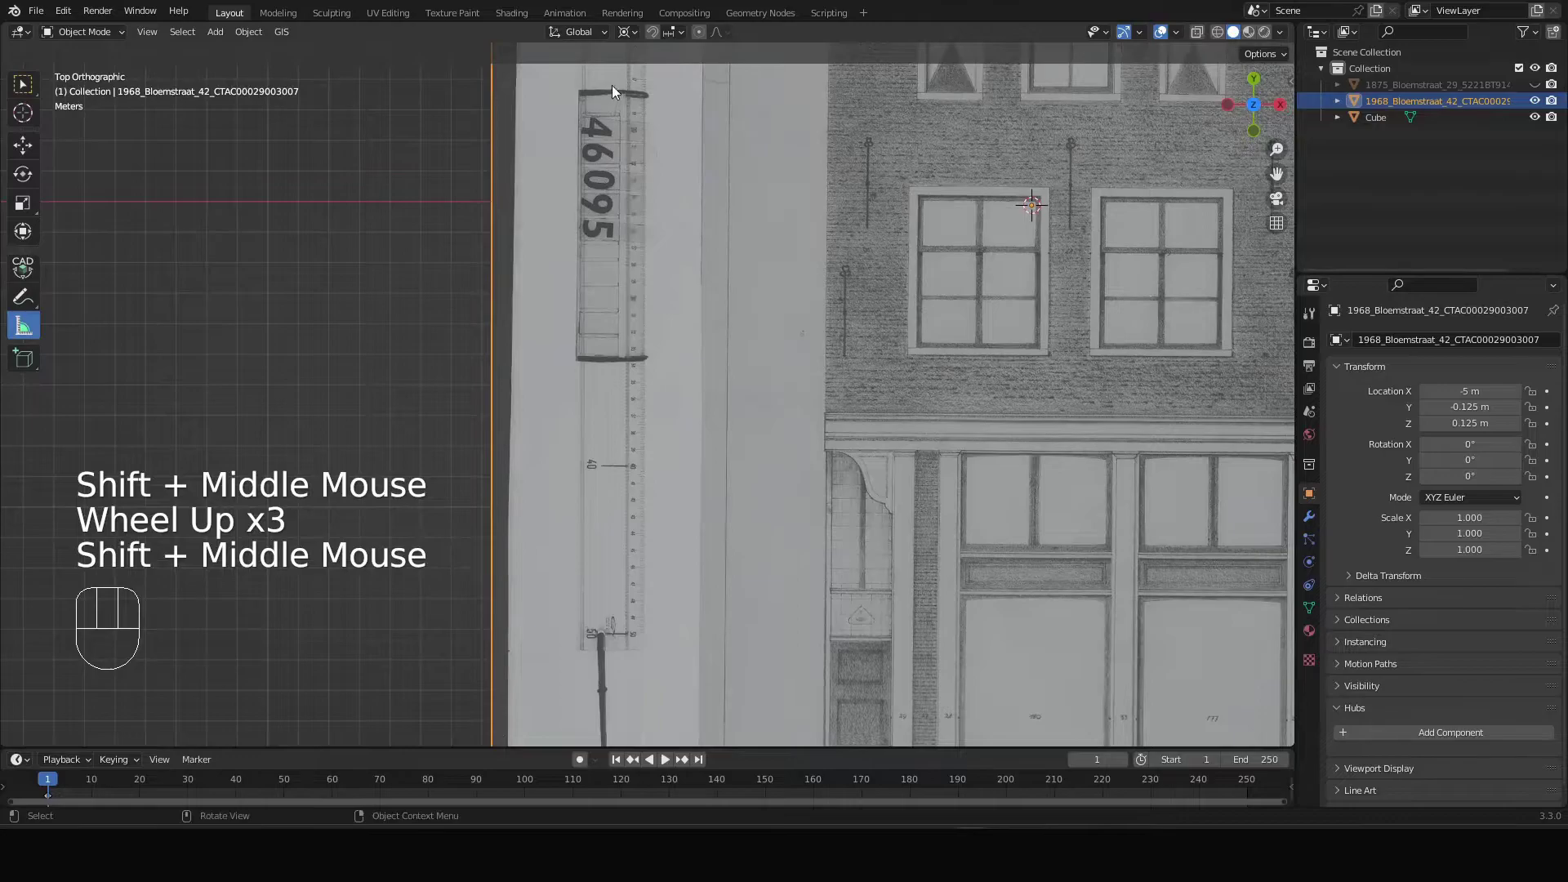
- Pan along the drawing's right-hand vertical dimension line to read its measurements
left_click_drag(620, 95, 609, 463)
scroll("up", 3)
scroll("down", 3)
left_click_drag(897, 529, 797, 250)
left_click_drag(1114, 544, 1068, 400)
scroll("up", 3)
left_click_drag(714, 428, 970, 537)
middle_click(867, 348)
left_click_drag(817, 333, 830, 667)
left_click_drag(815, 340, 813, 626)
left_click_drag(777, 308, 786, 632)
left_click_drag(787, 336, 788, 604)
left_click_drag(1012, 558, 619, 454)
left_click_drag(918, 643, 805, 286)
middle_click(872, 645)
left_click_drag(862, 598, 858, 212)
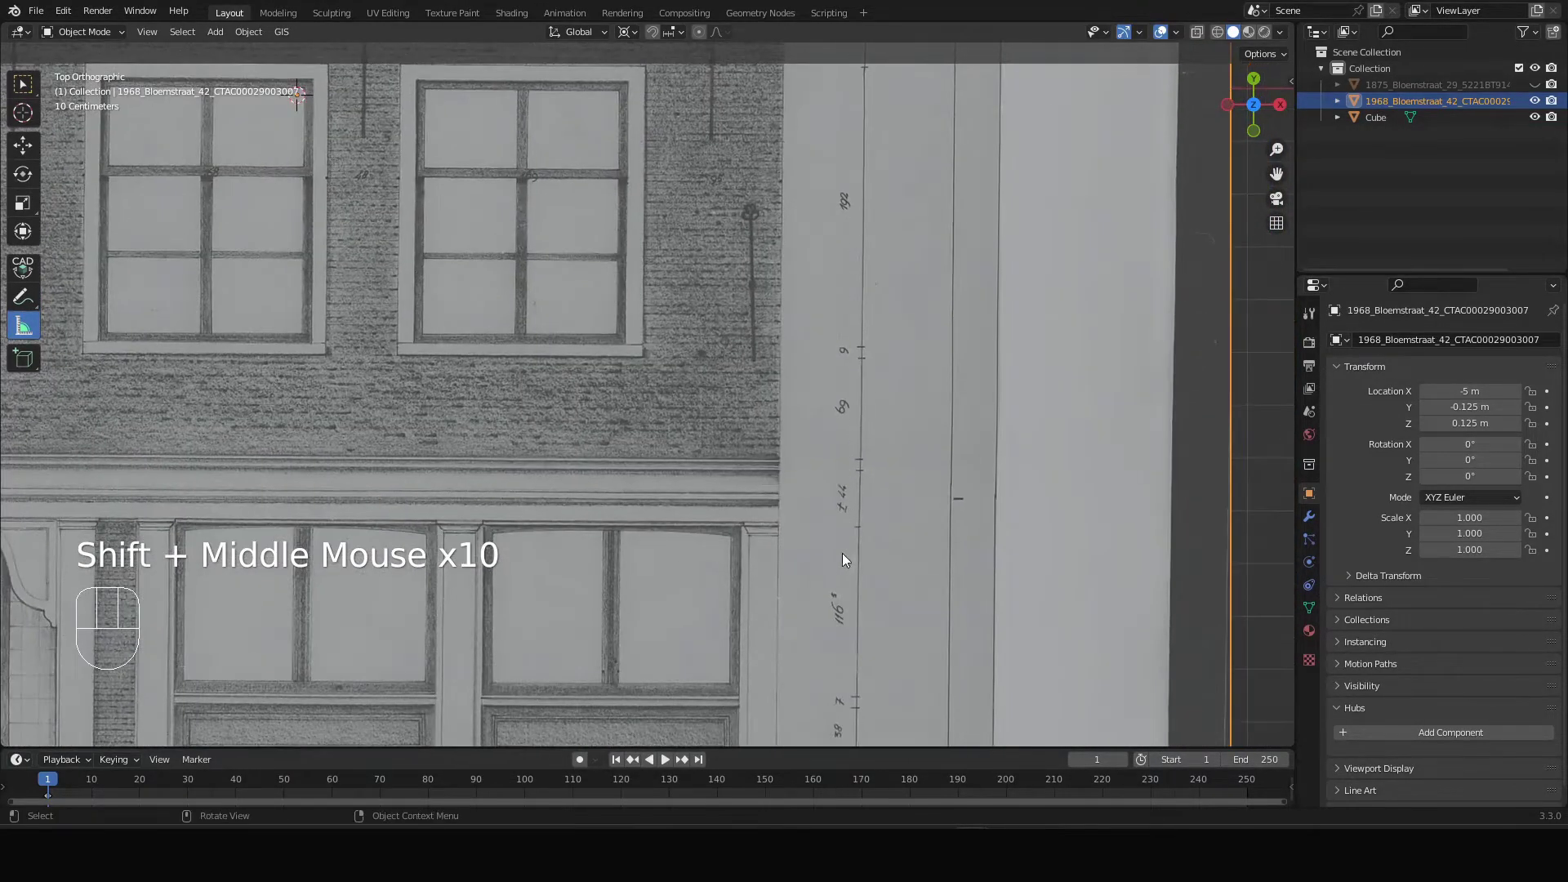
- Inspect the ground-floor dimensions, the stepped gable and the archive stamp at the top
middle_click(831, 608)
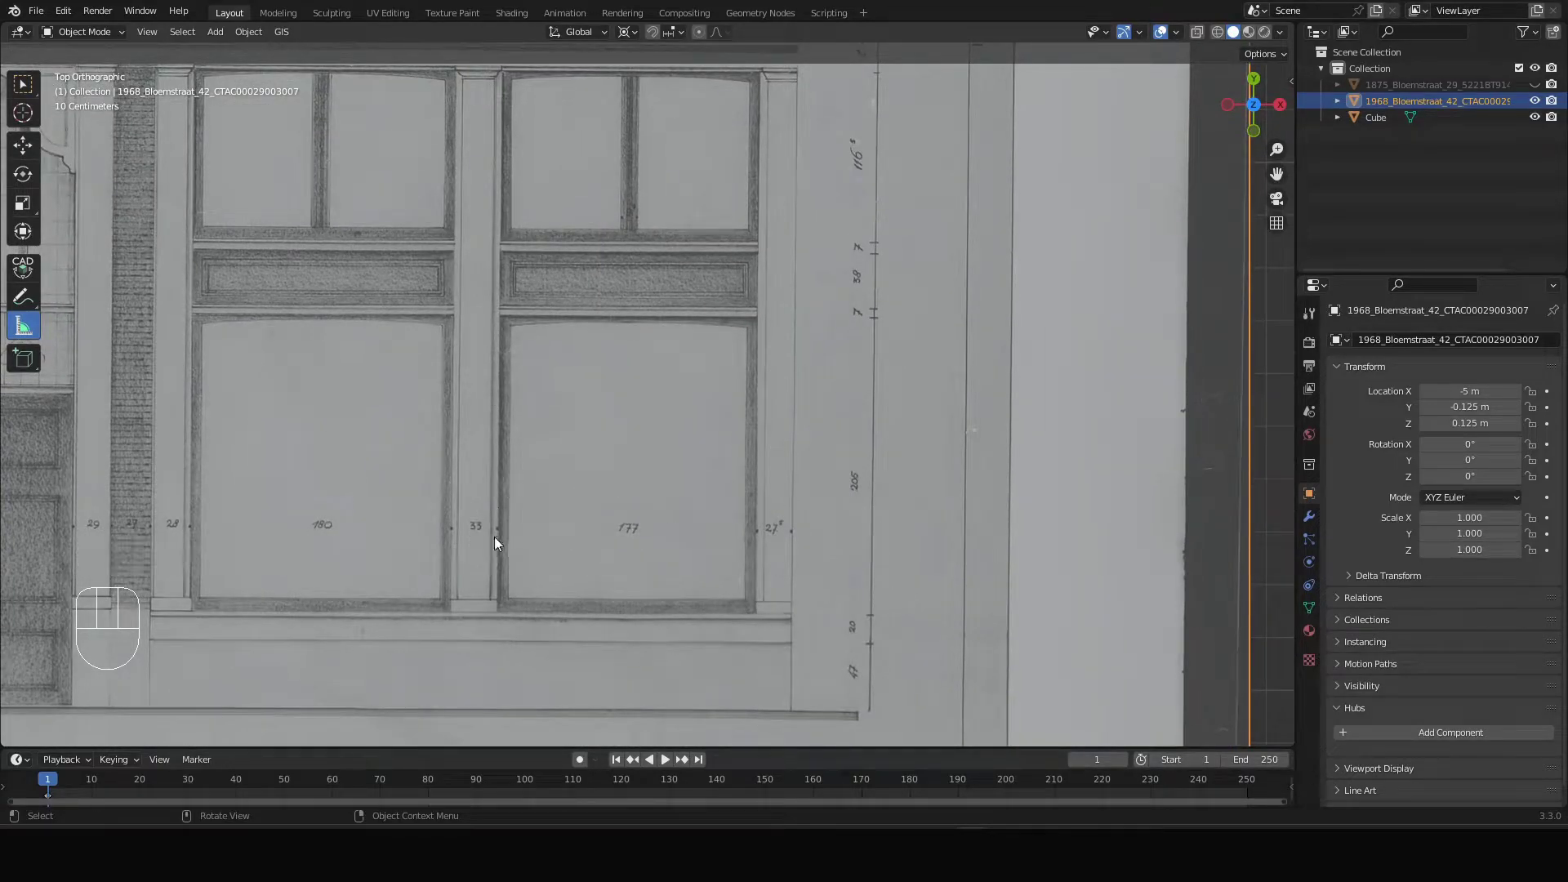
left_click_drag(673, 314, 620, 450)
left_click_drag(856, 579, 780, 455)
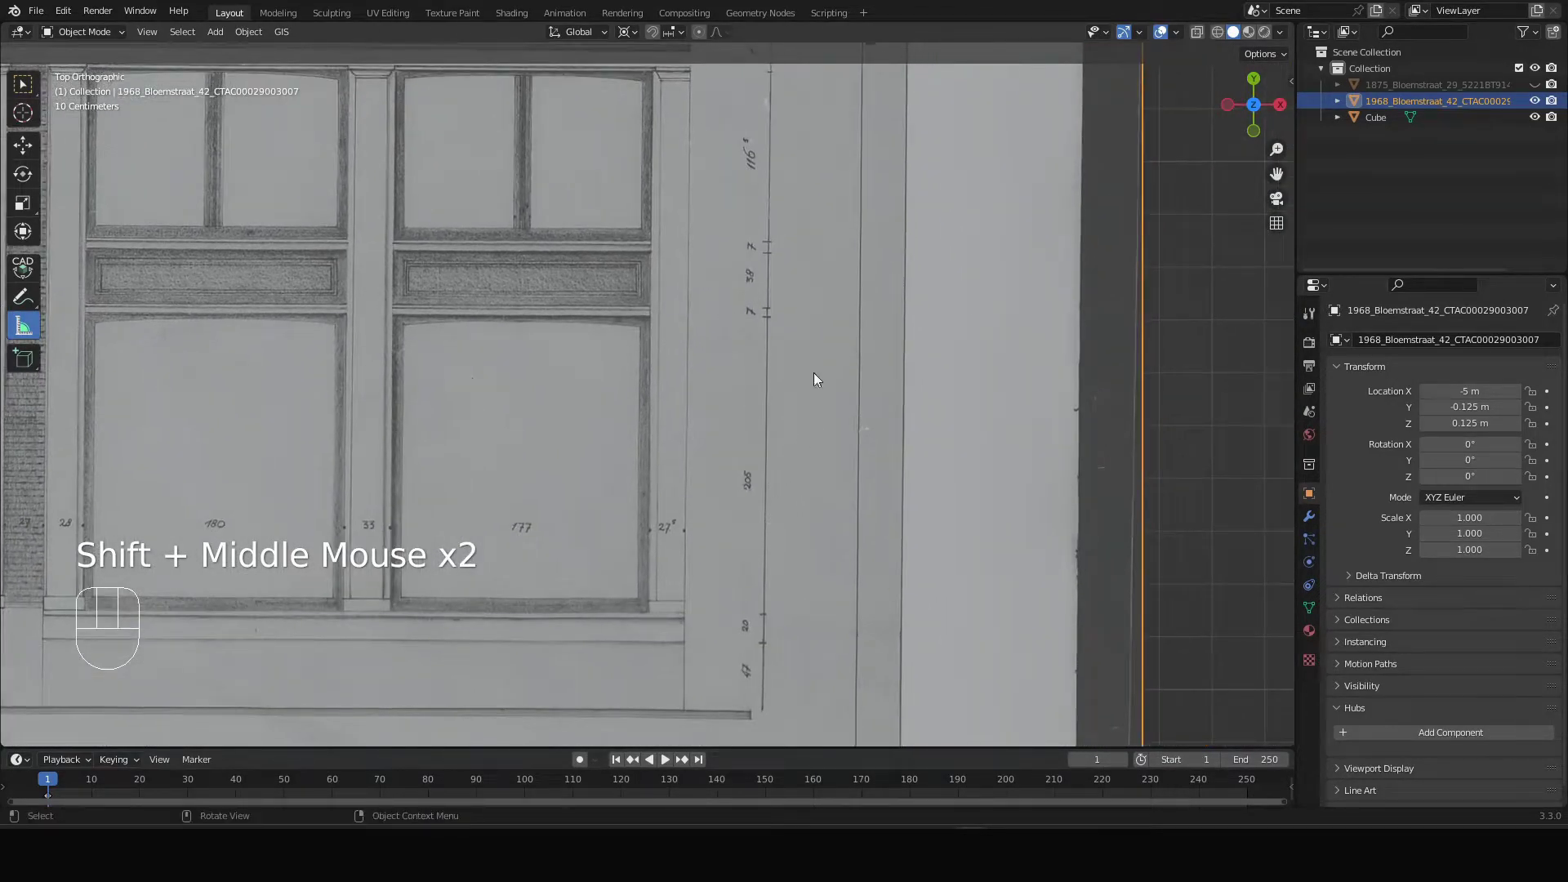
left_click_drag(814, 146, 807, 391)
left_click_drag(797, 193, 799, 510)
left_click_drag(805, 134, 792, 368)
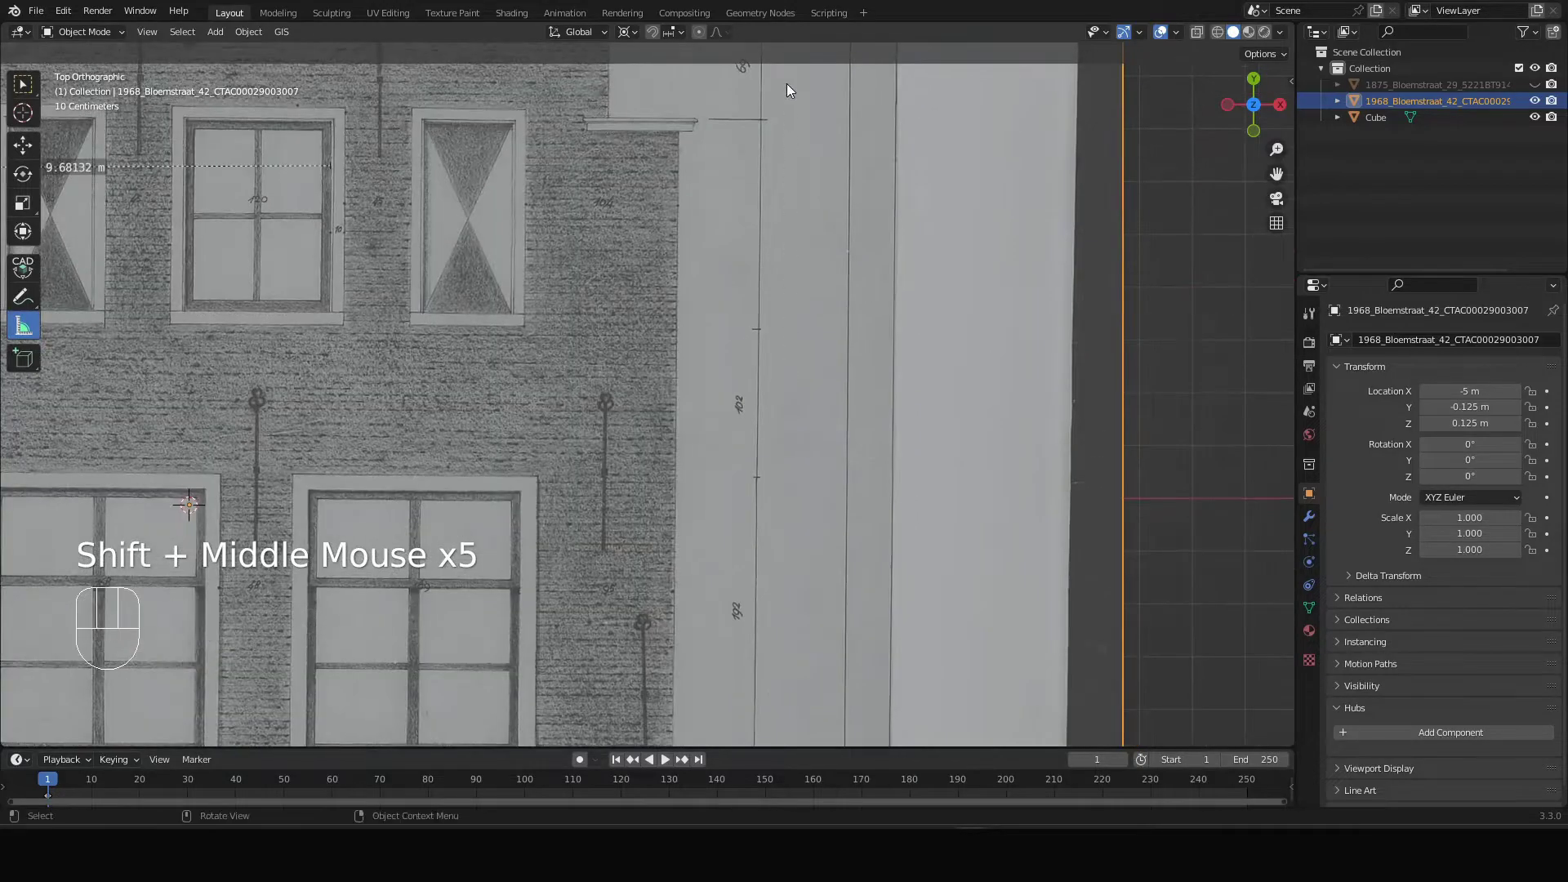
left_click_drag(790, 154, 785, 346)
middle_click(780, 212)
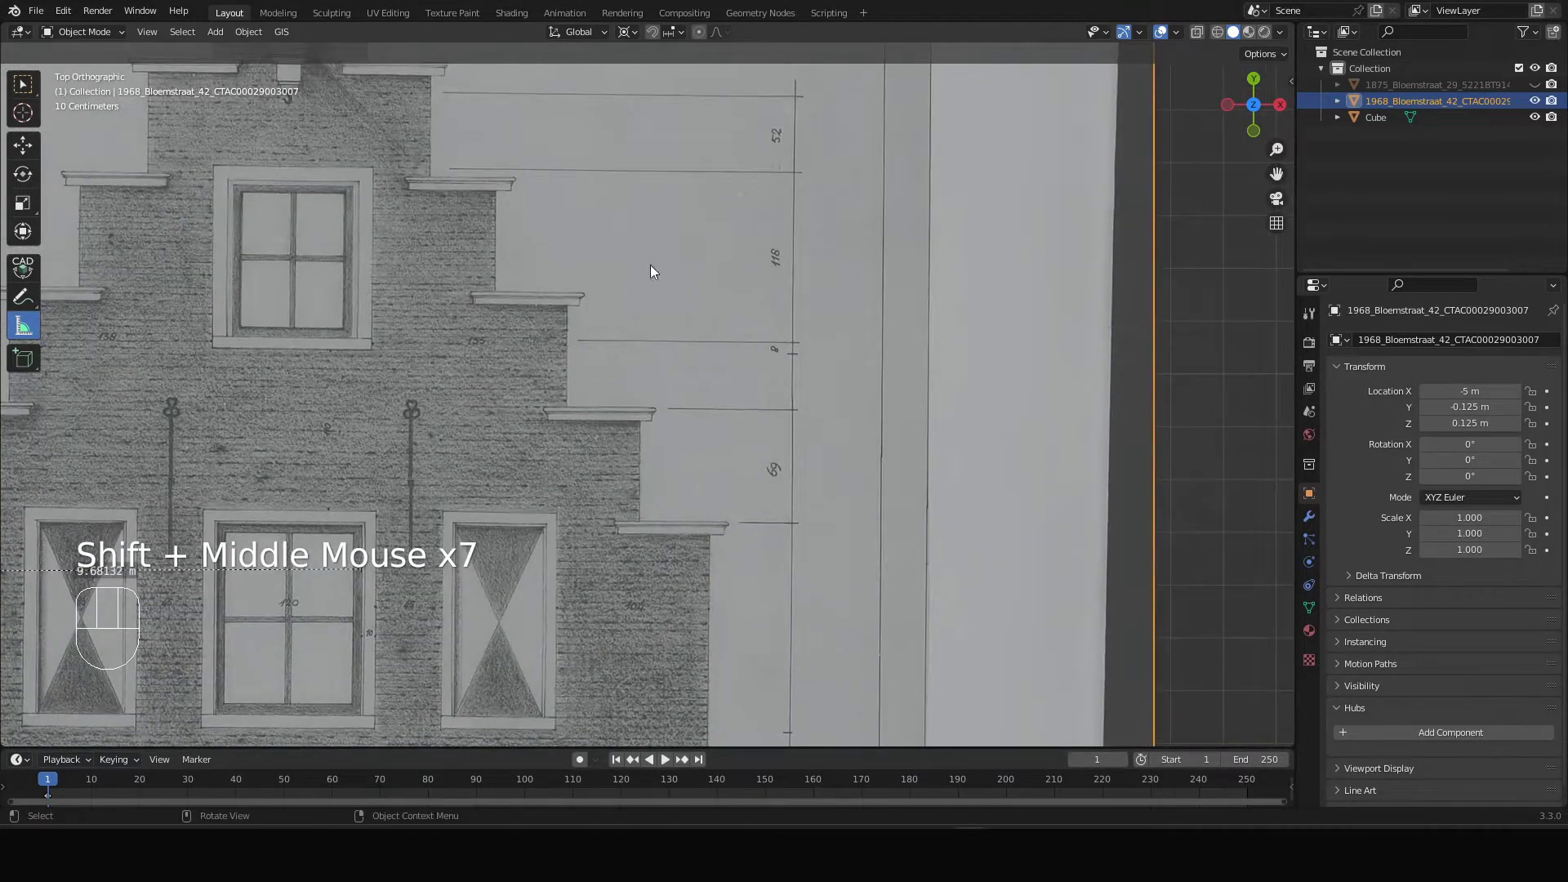
middle_click(543, 275)
left_click_drag(760, 247, 764, 410)
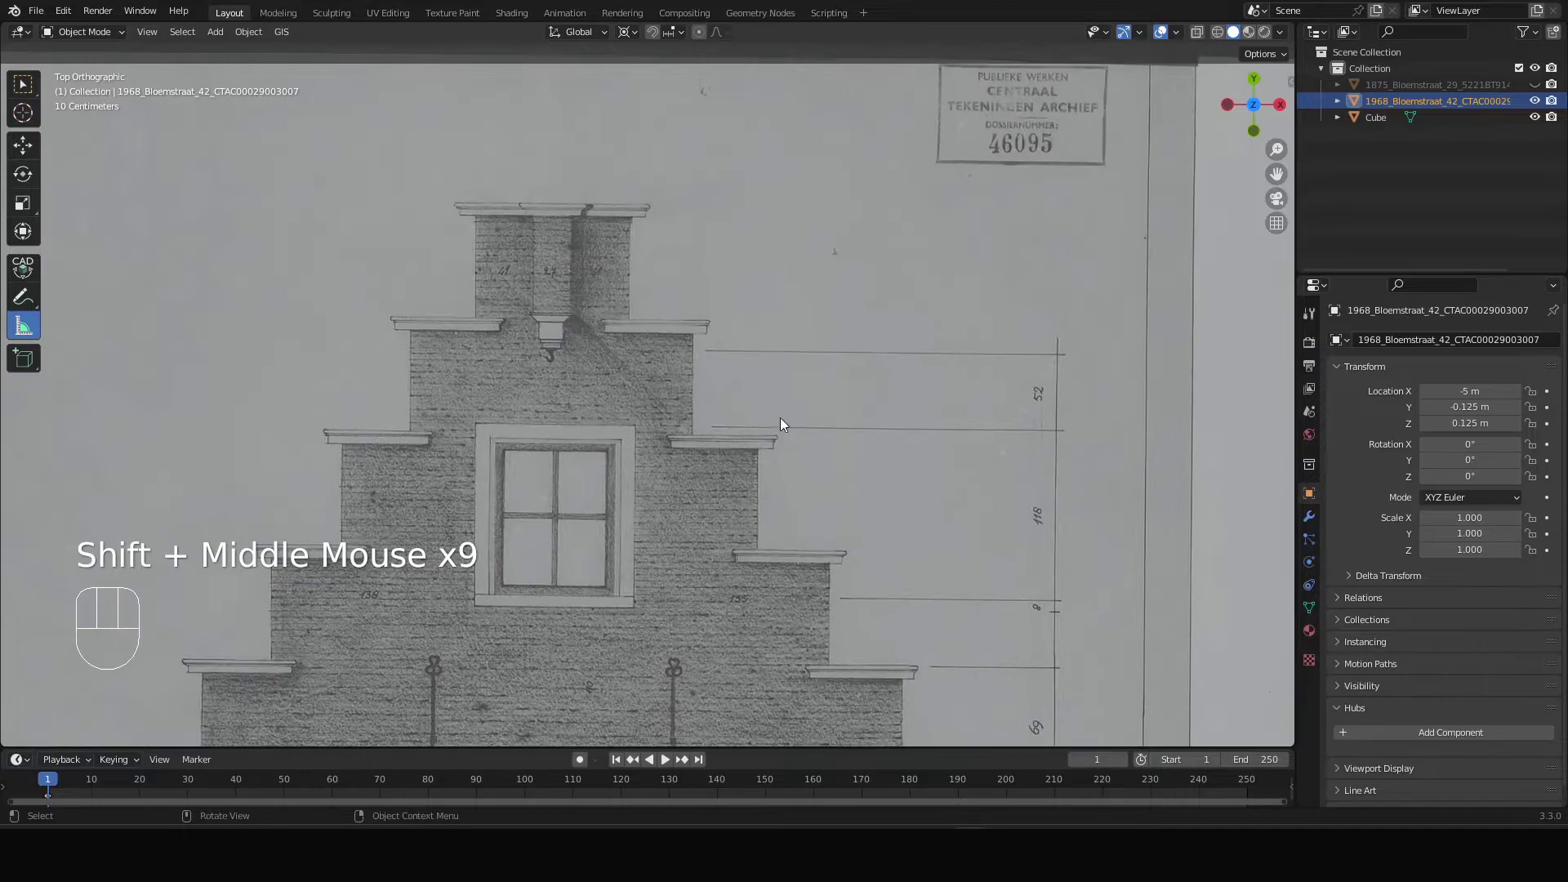
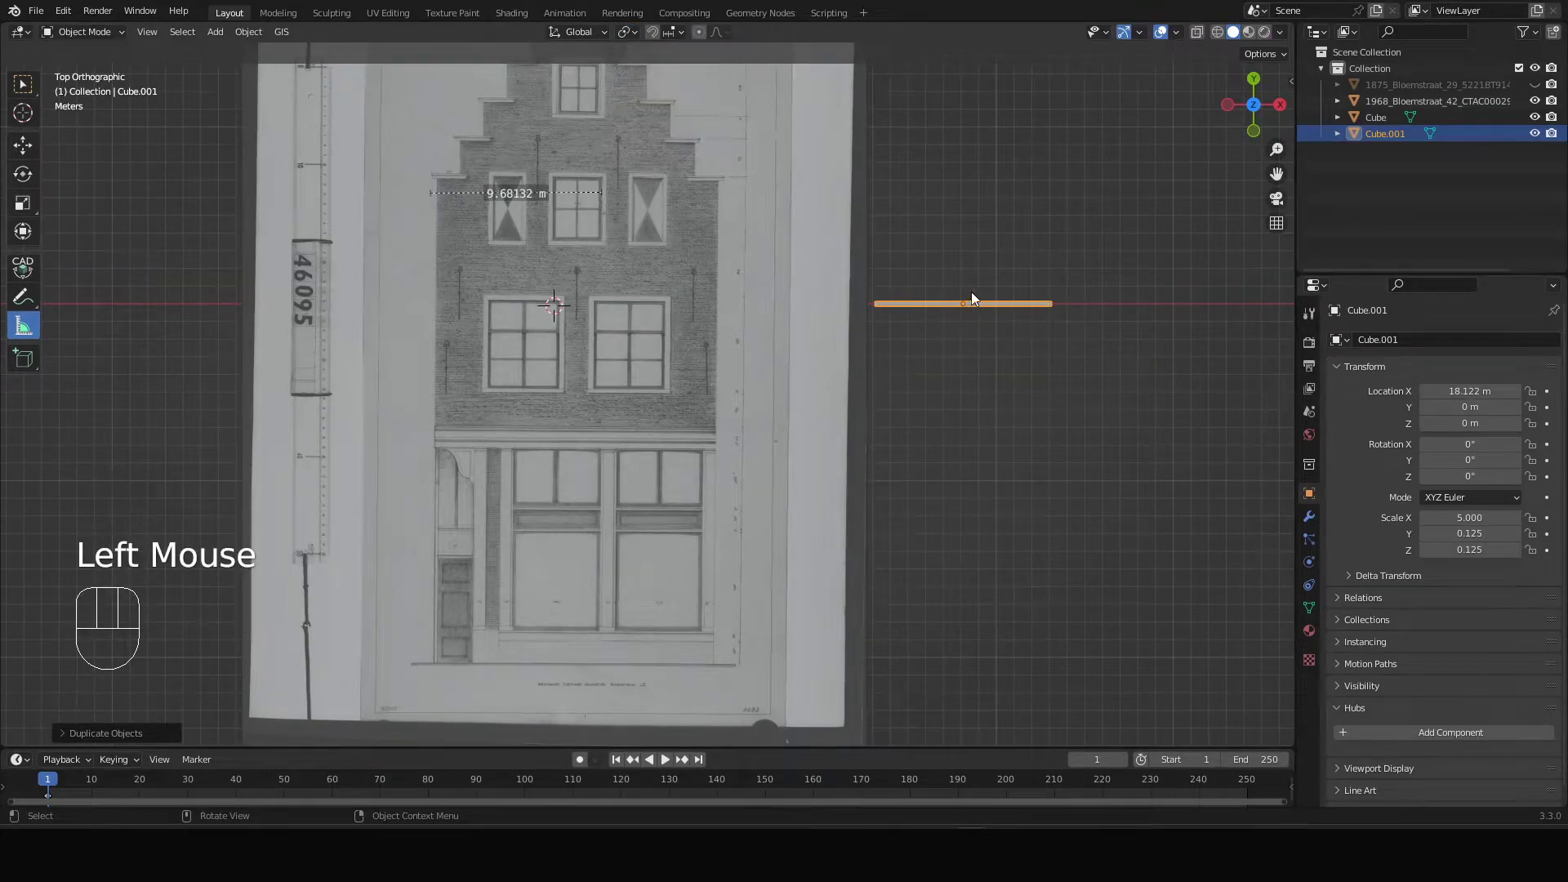
- Rotate the duplicate bar Cube.001 by 90° so it stands vertical
scroll("up", 3)
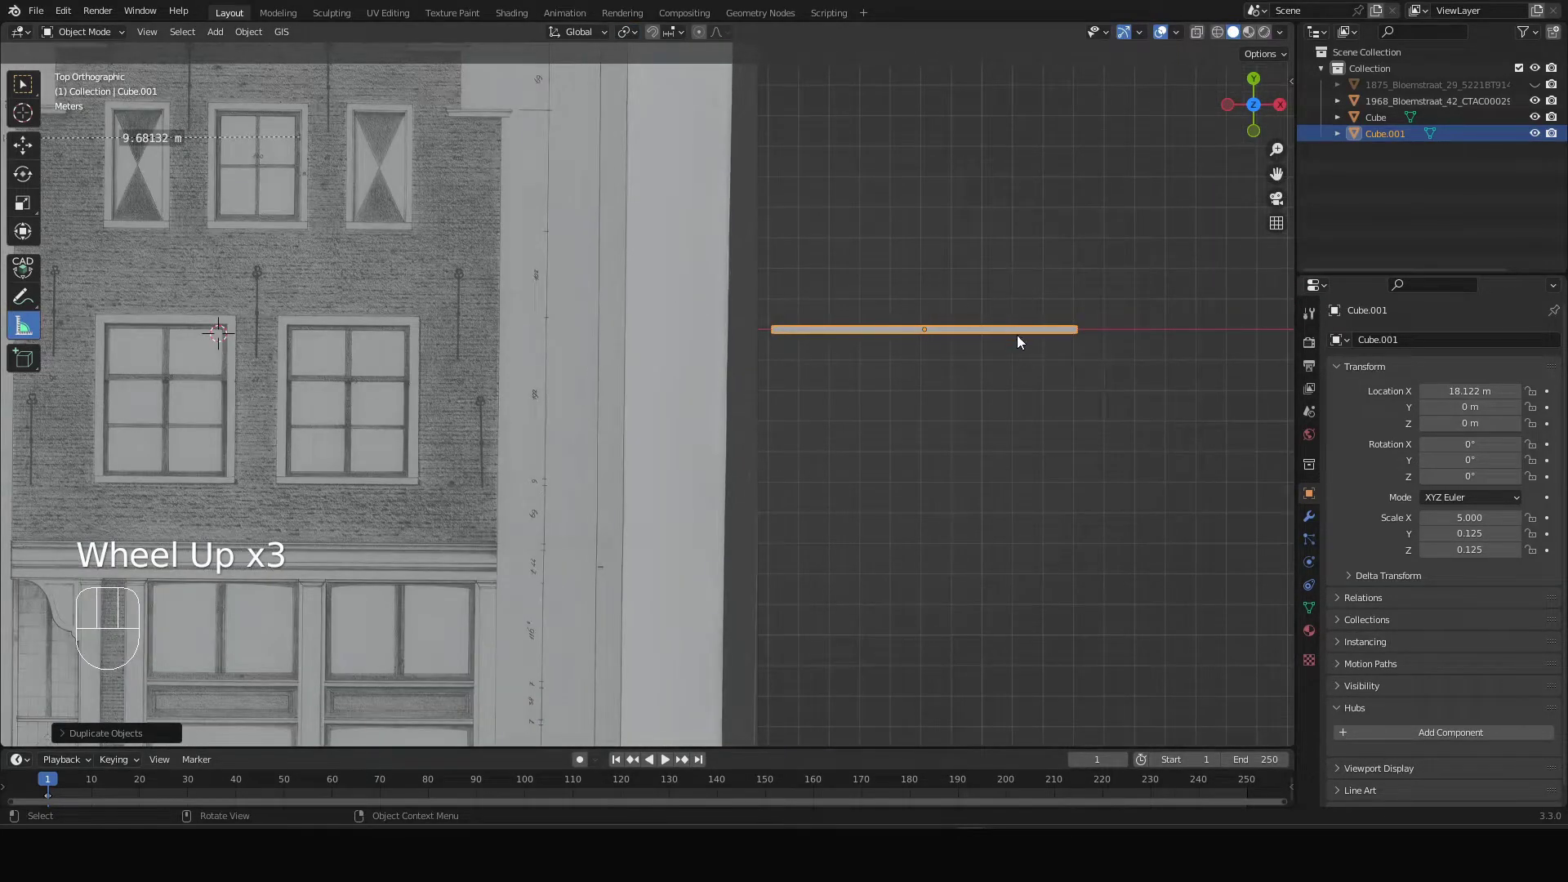
key("r")
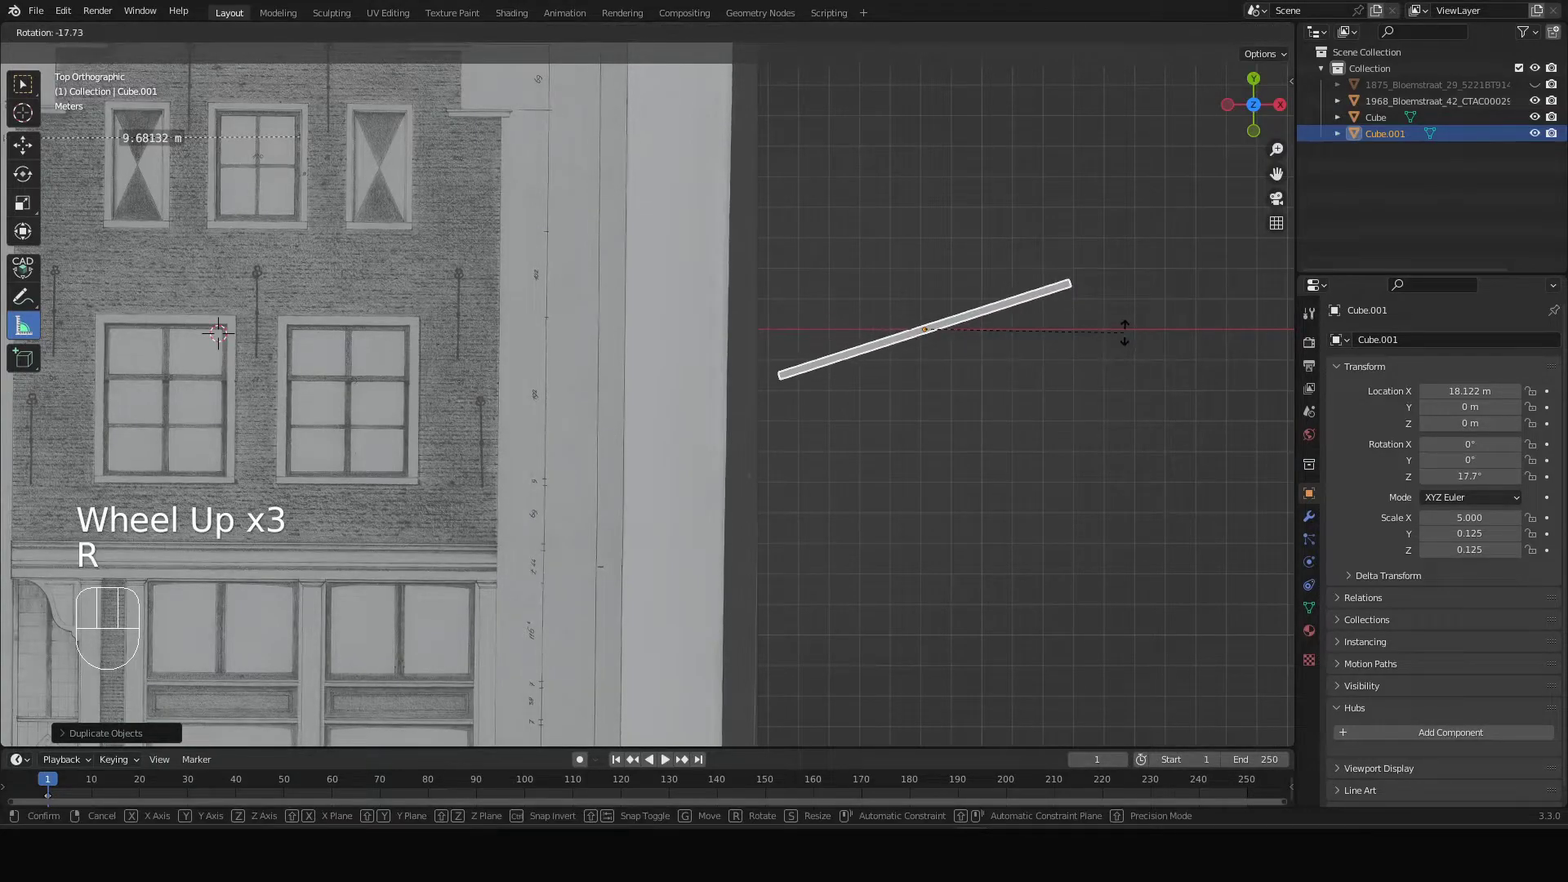
key("KP_9")
key("KP_0")
key("Return")
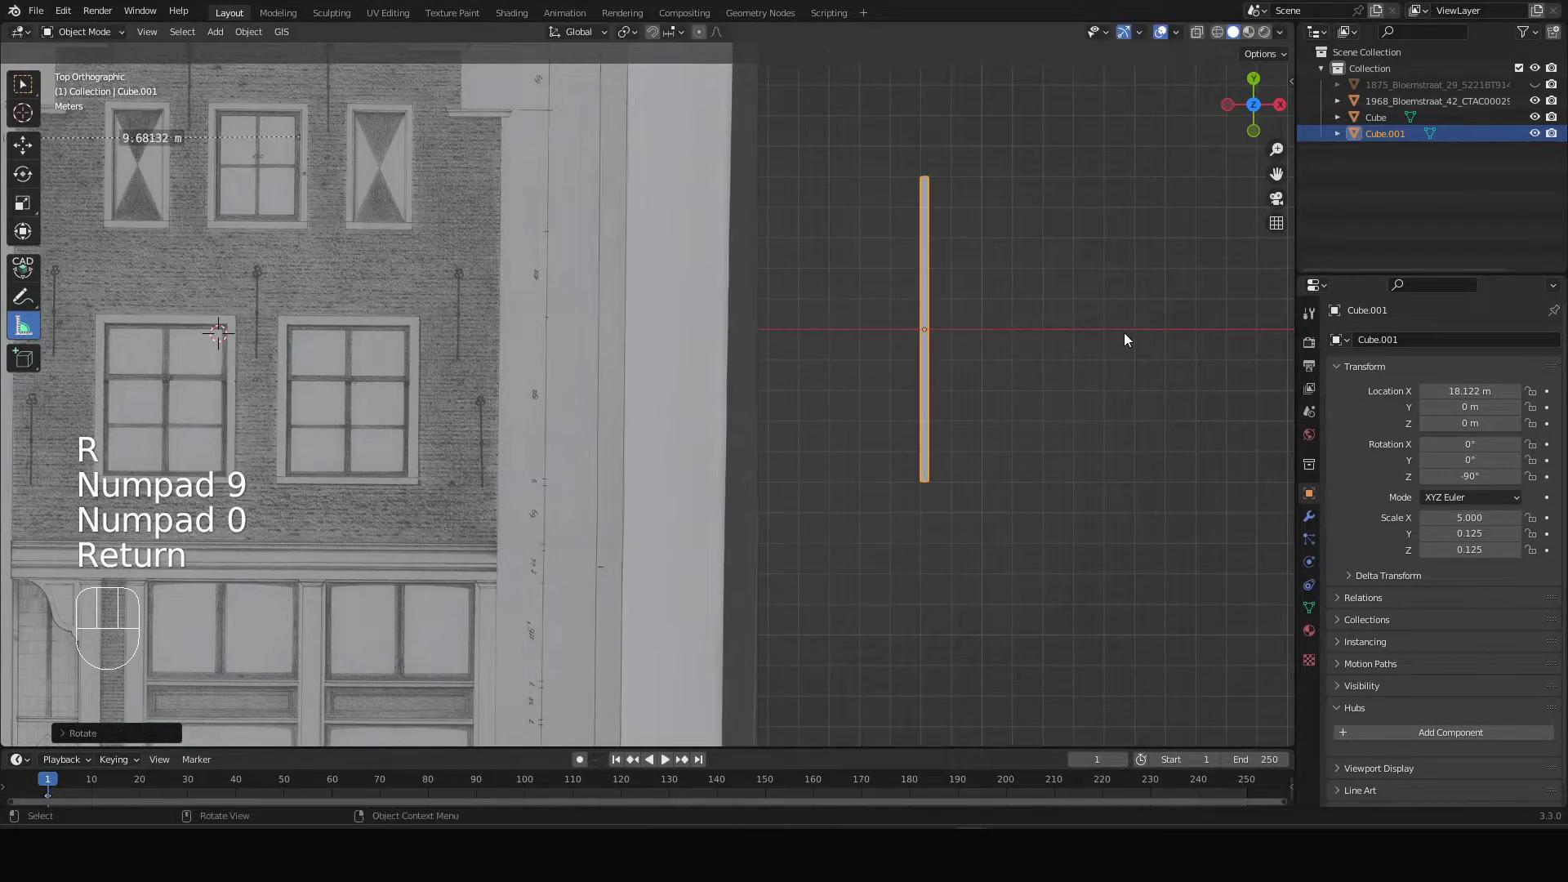
- Set the bar's Scale X to 1.025 so it measures 2.05 m
scroll("down", 3)
scroll("down", 3)
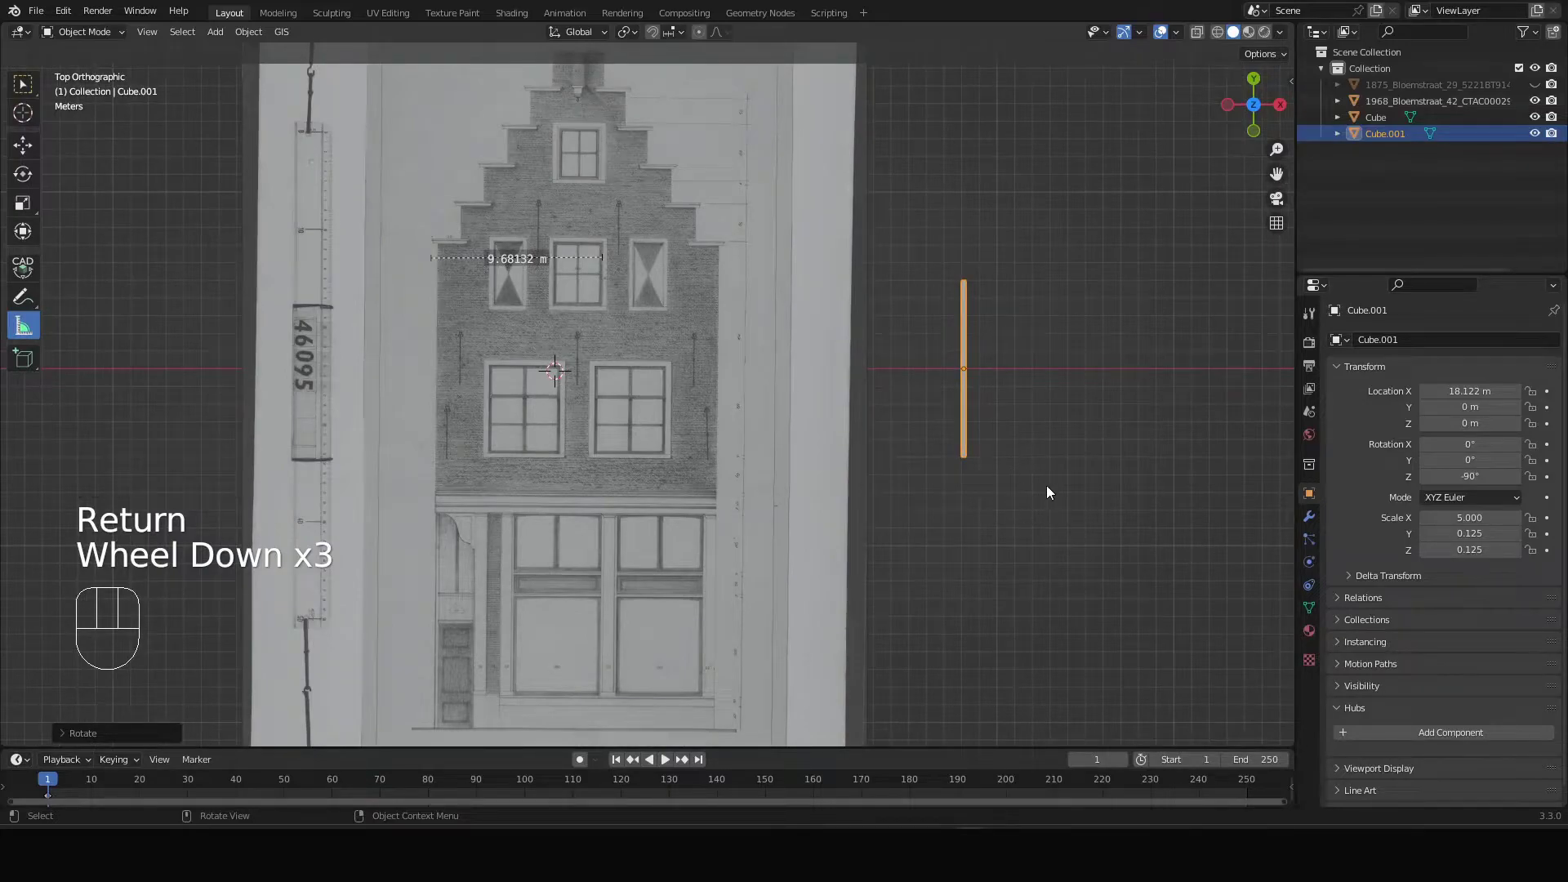
scroll("up", 3)
scroll("down", 3)
scroll("up", 3)
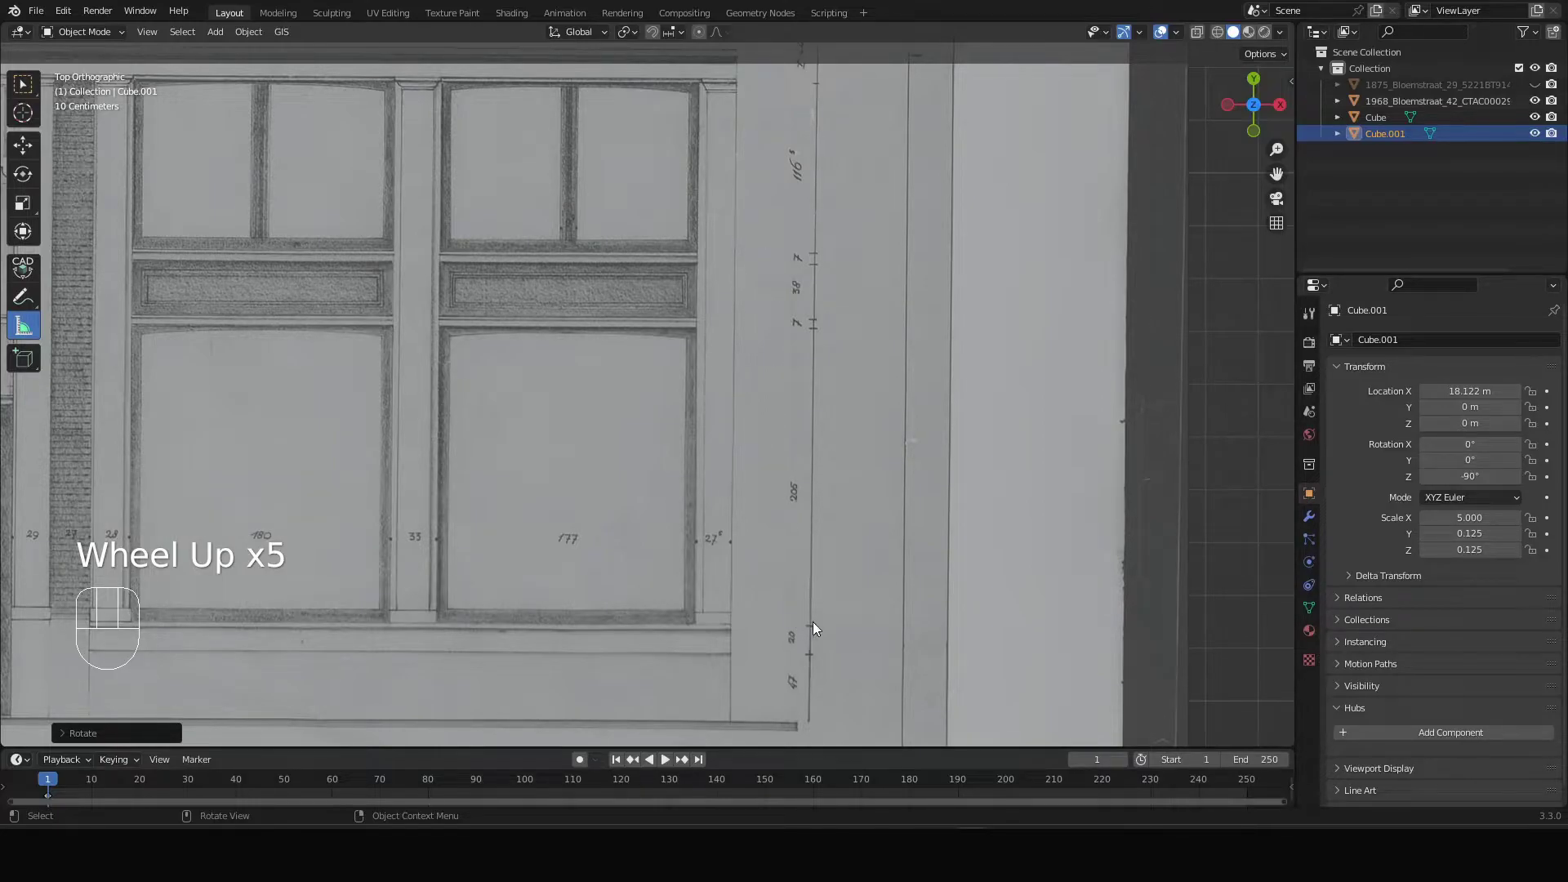
scroll("up", 3)
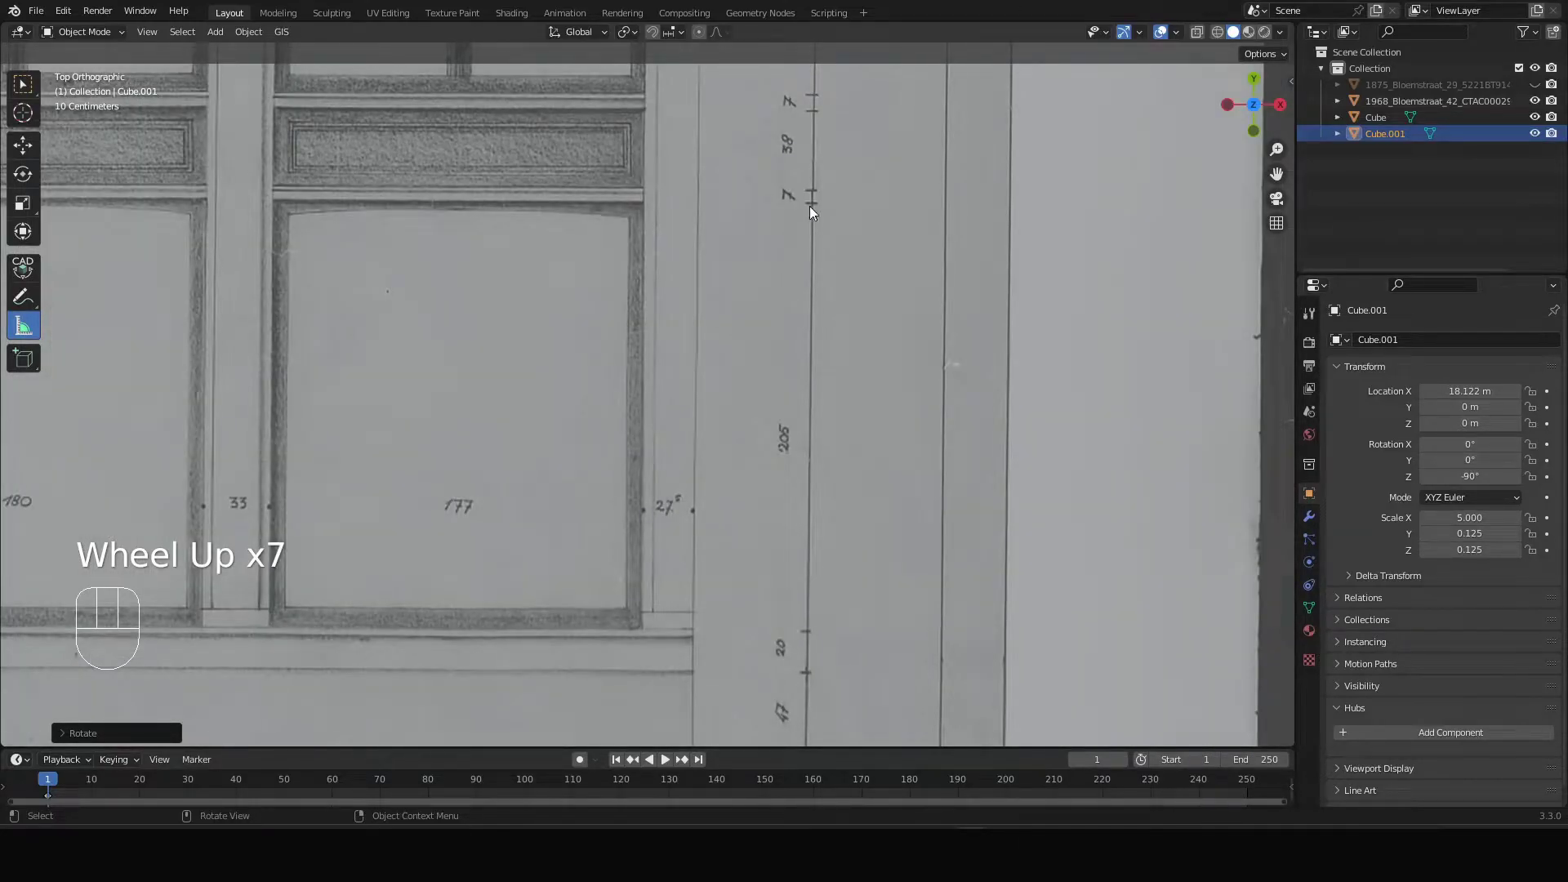
scroll("down", 3)
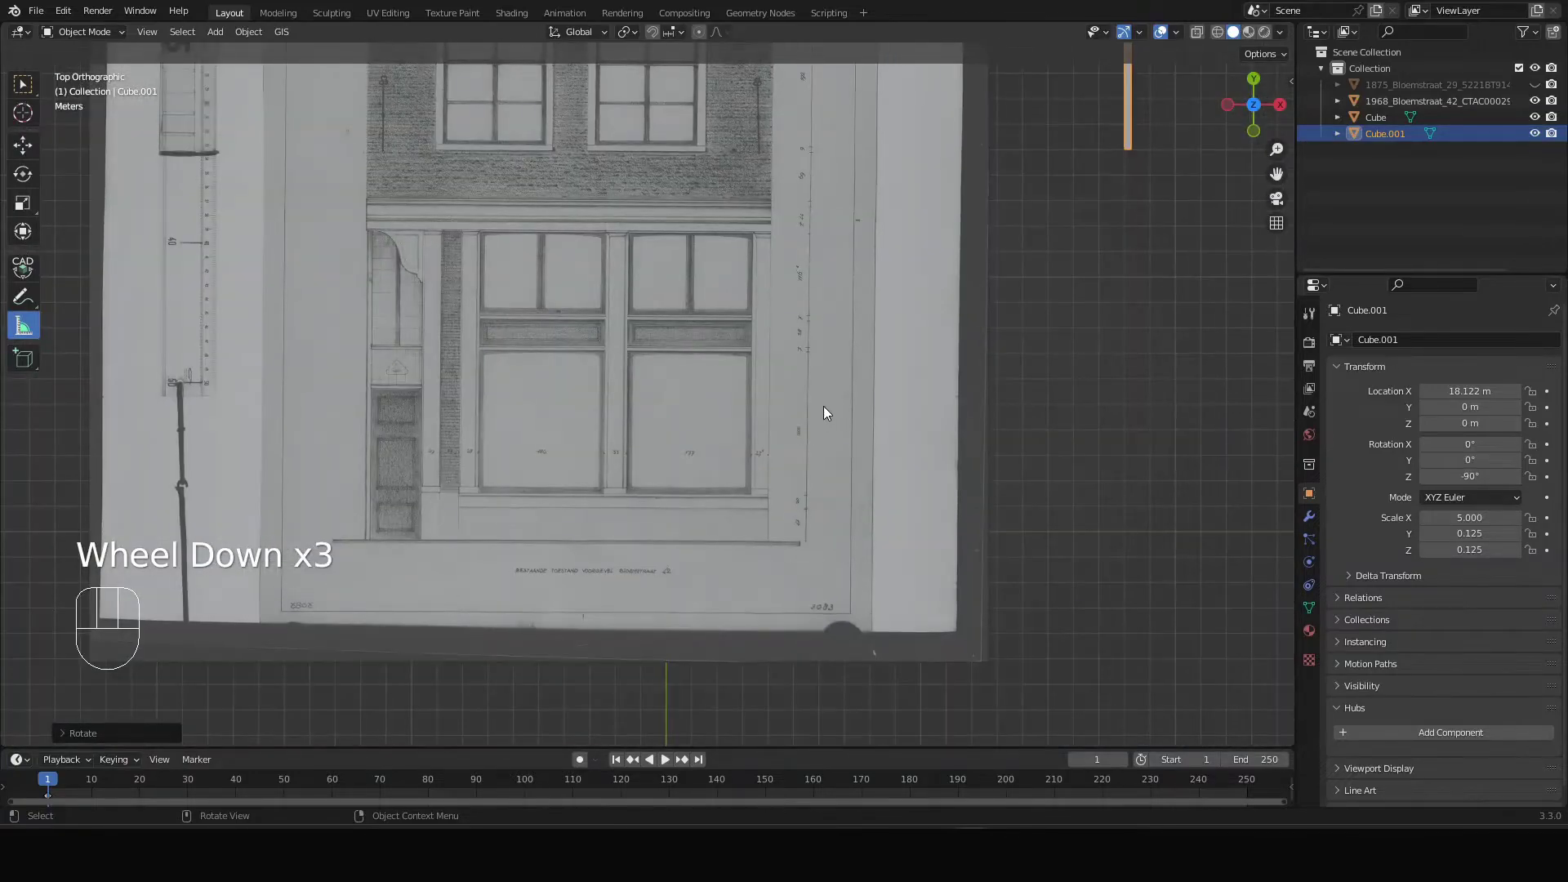
scroll("down", 3)
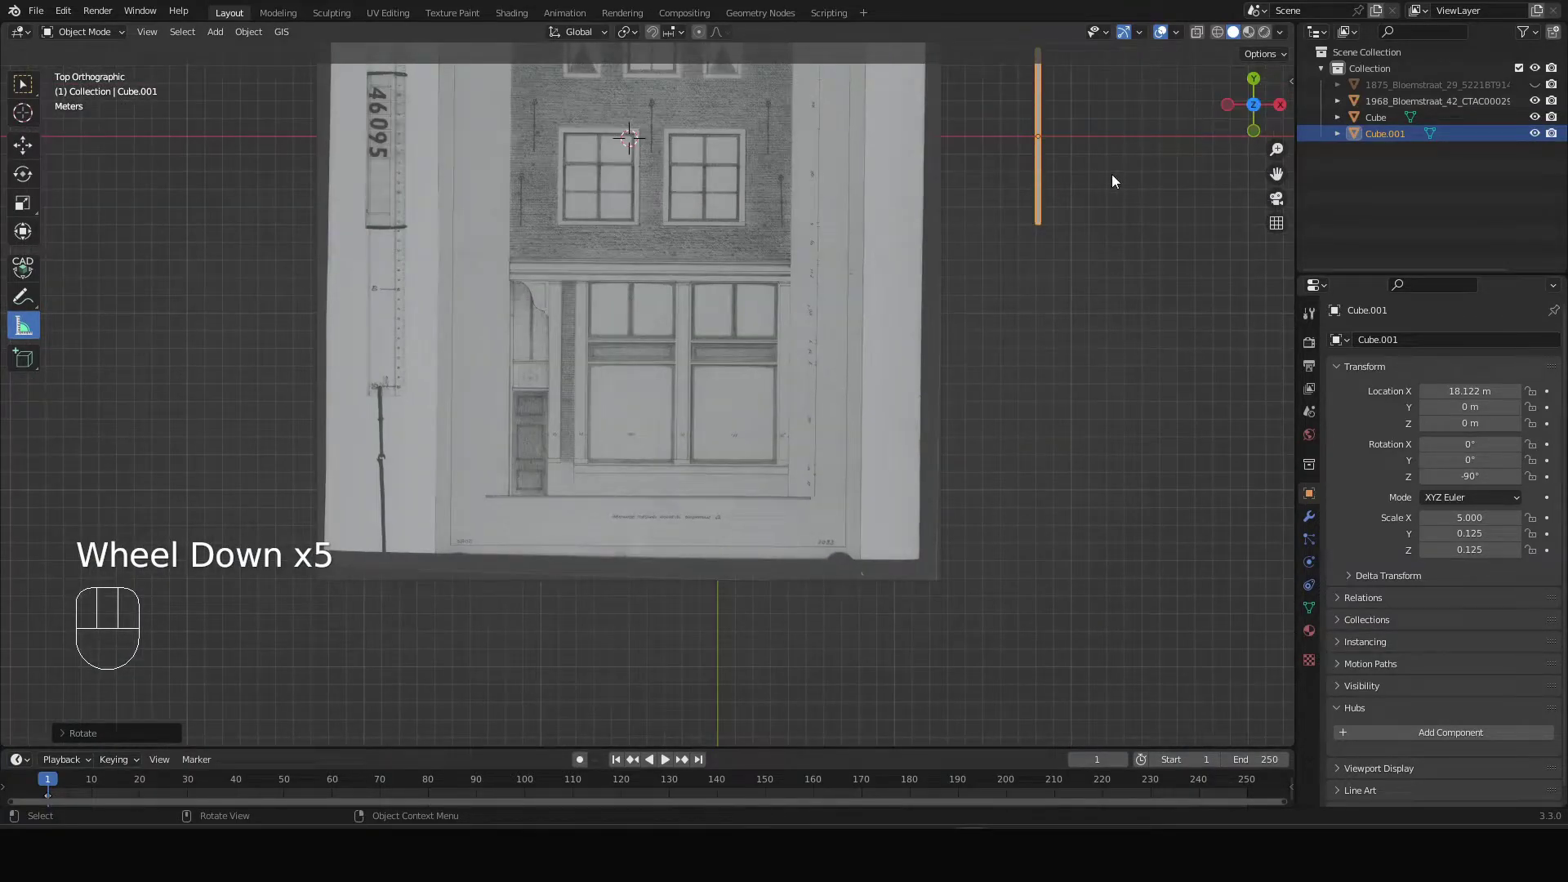
left_click(1116, 184)
left_click(1200, 226)
key("n")
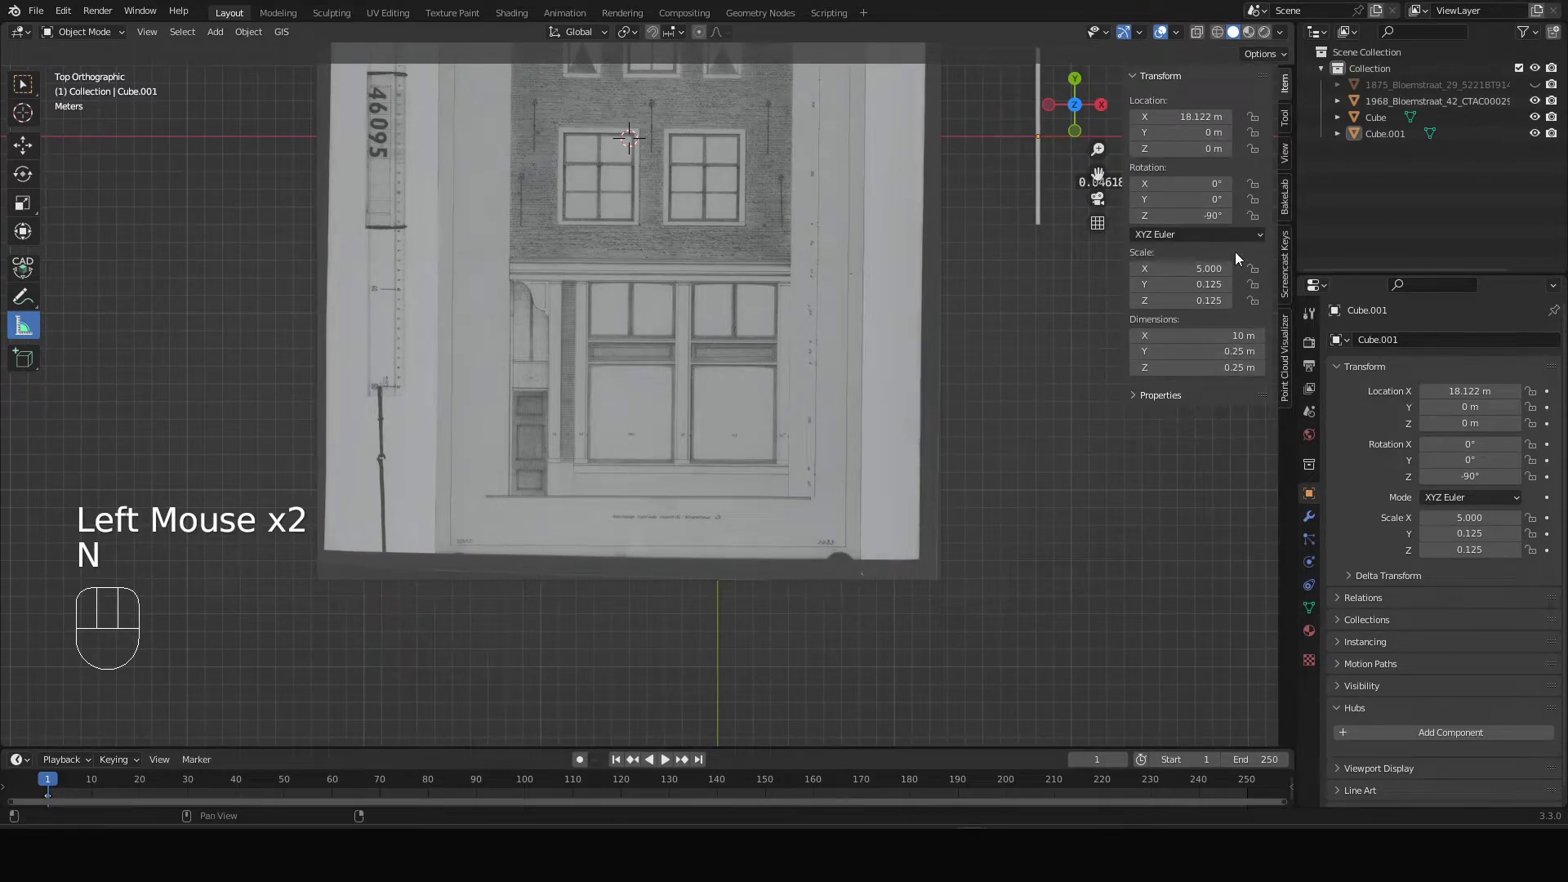
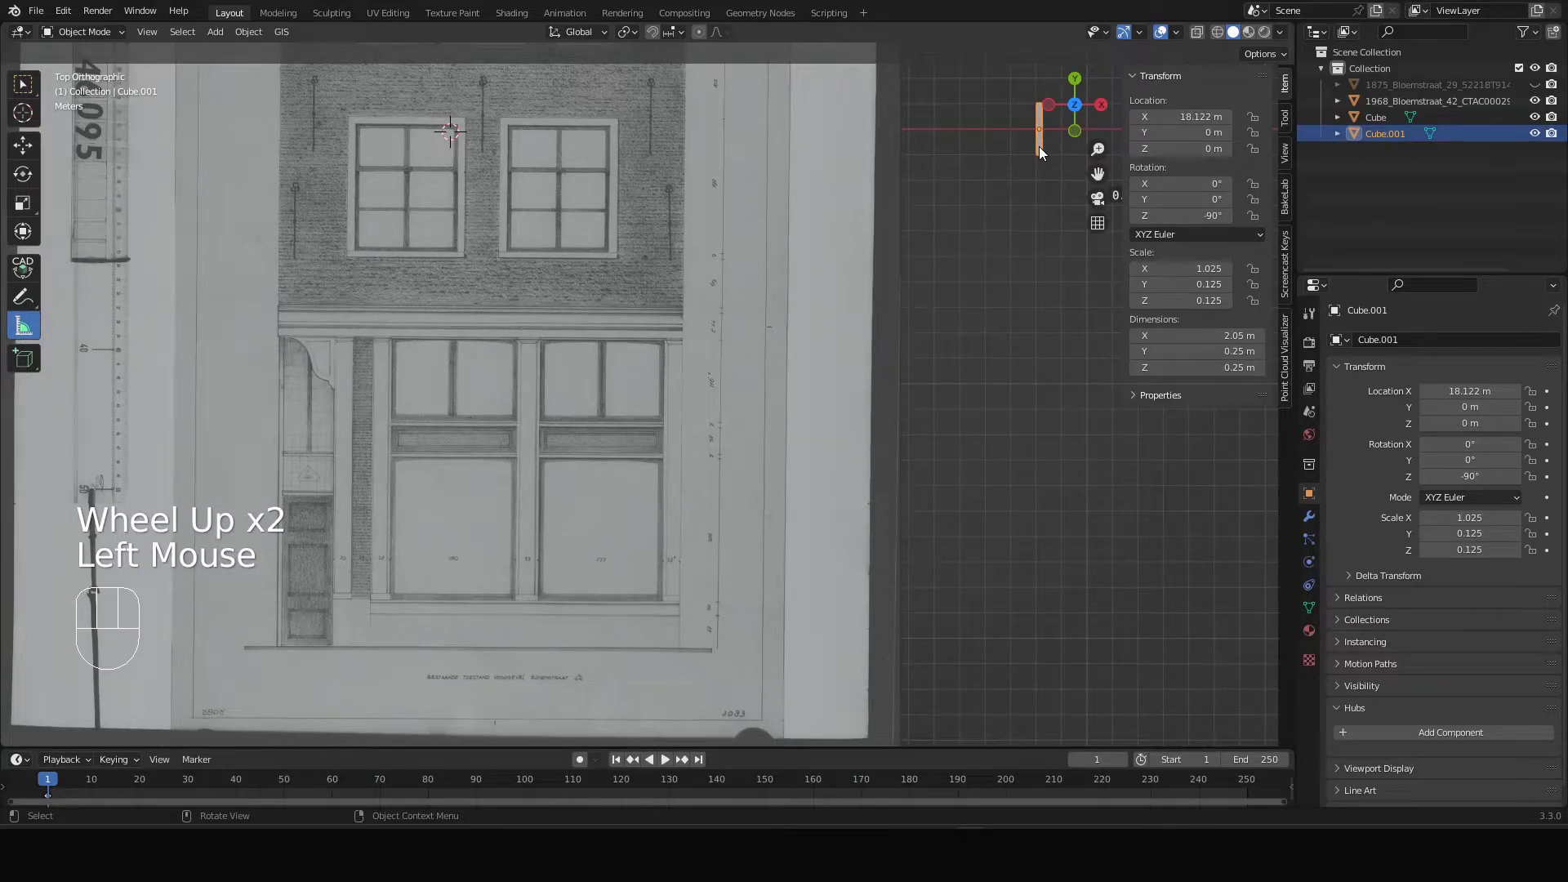
- Move the bar onto the drawing near its vertical dimension line
key("g")
left_click(720, 610)
scroll("up", 3)
scroll("down", 3)
left_click_drag(748, 612, 695, 461)
scroll("up", 3)
left_click_drag(706, 568, 708, 549)
scroll("up", 3)
- Slide the bar along Z to sit beside the 205 dimension mark, viewed from the top
key("g")
key("z")
left_click(692, 535)
key("KP_7")
scroll("down", 3)
scroll("up", 3)
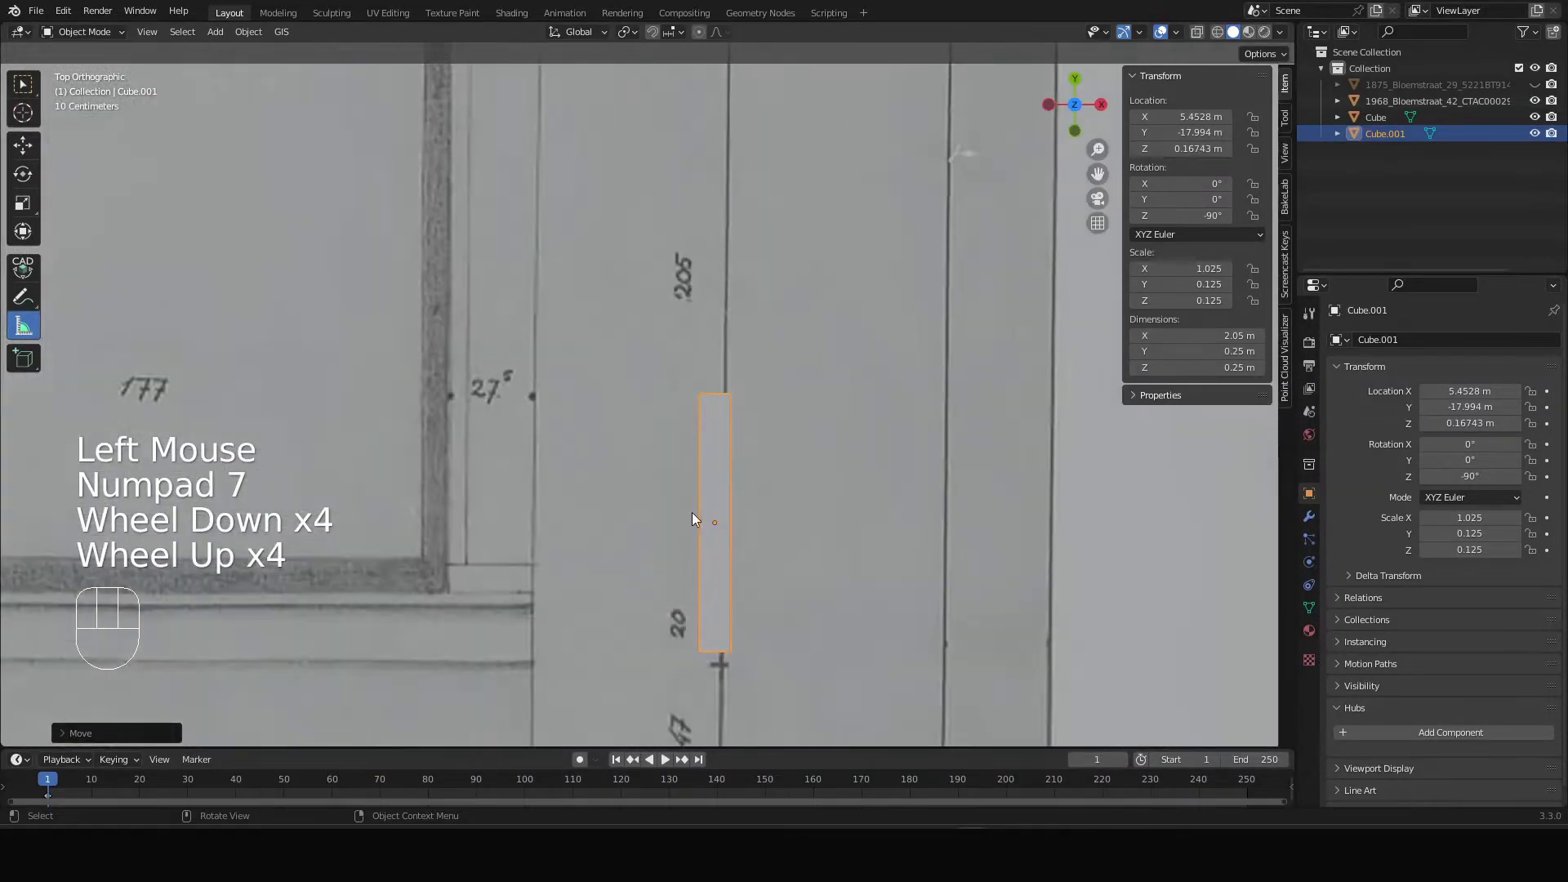
left_click_drag(693, 626, 627, 466)
scroll("up", 3)
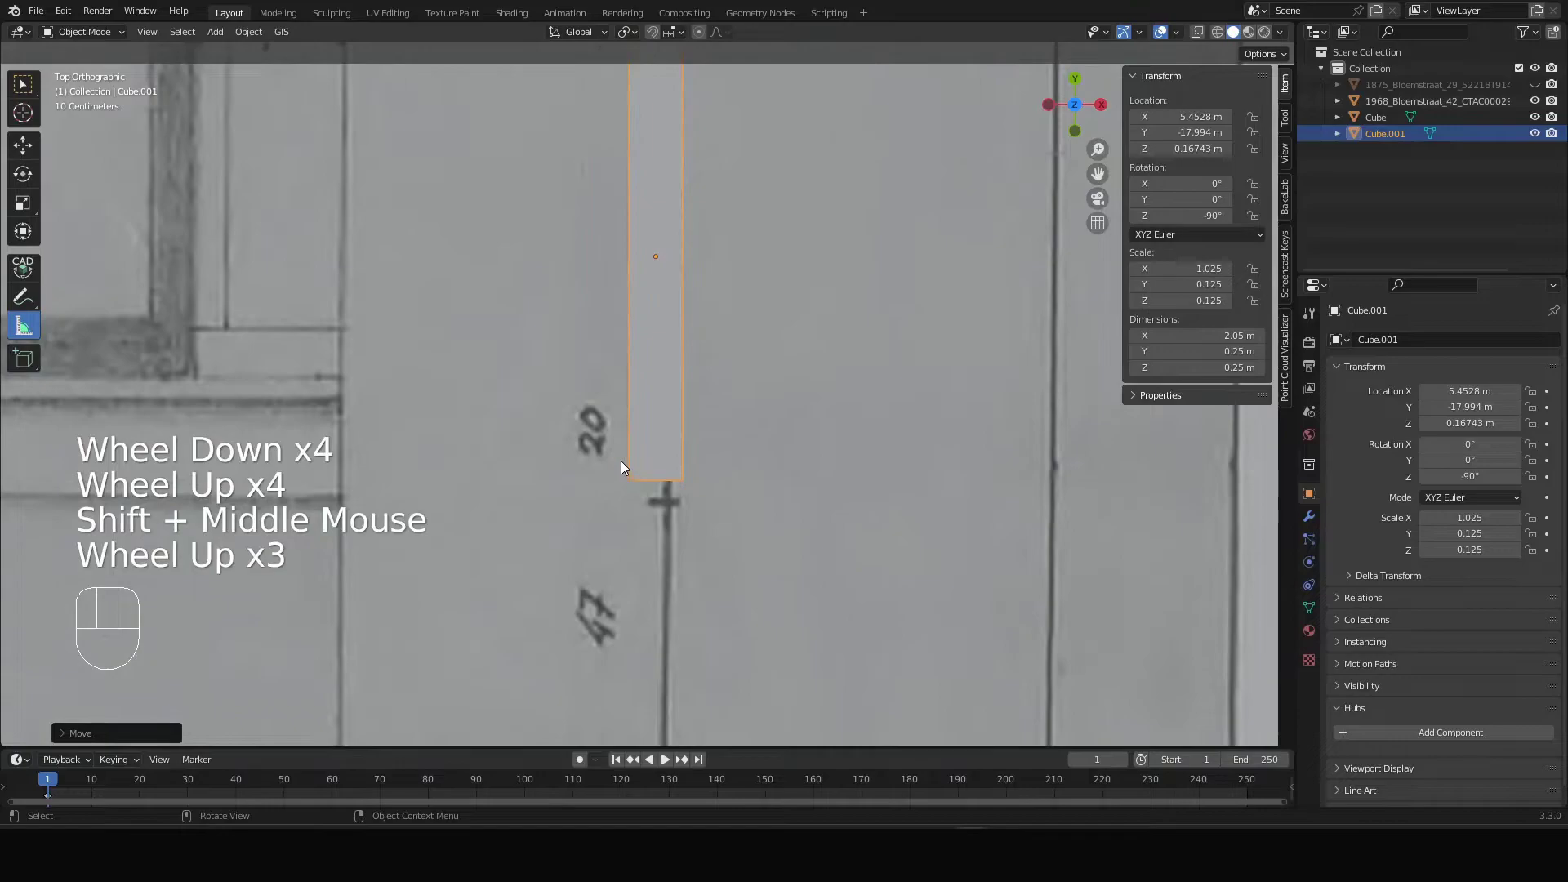
- Align the bar's lower end with the dimension tick and snap the 3D cursor to that corner
key("g")
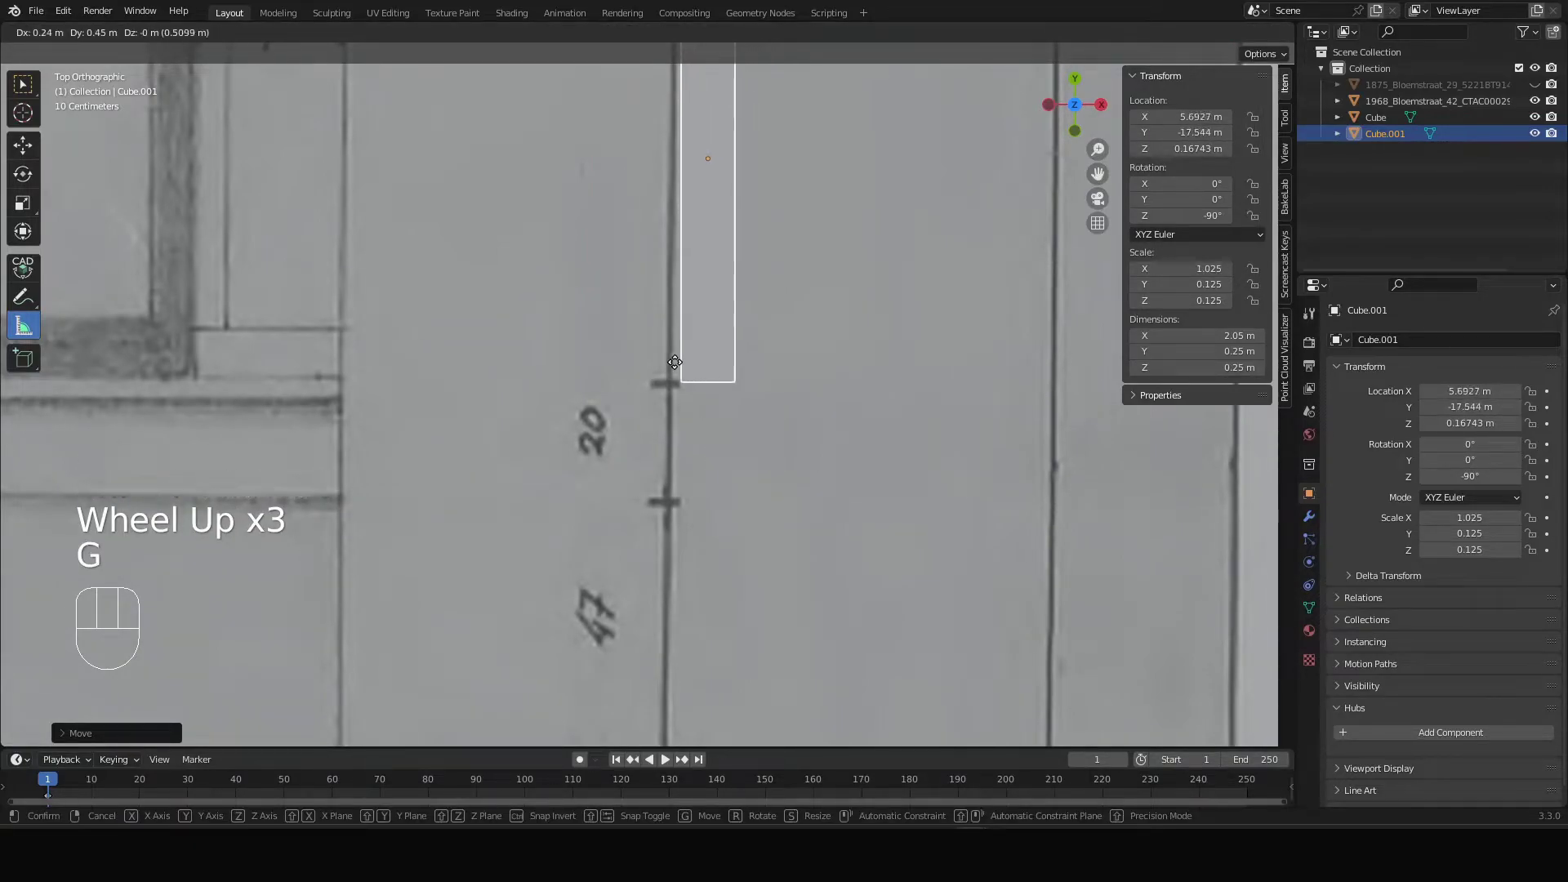
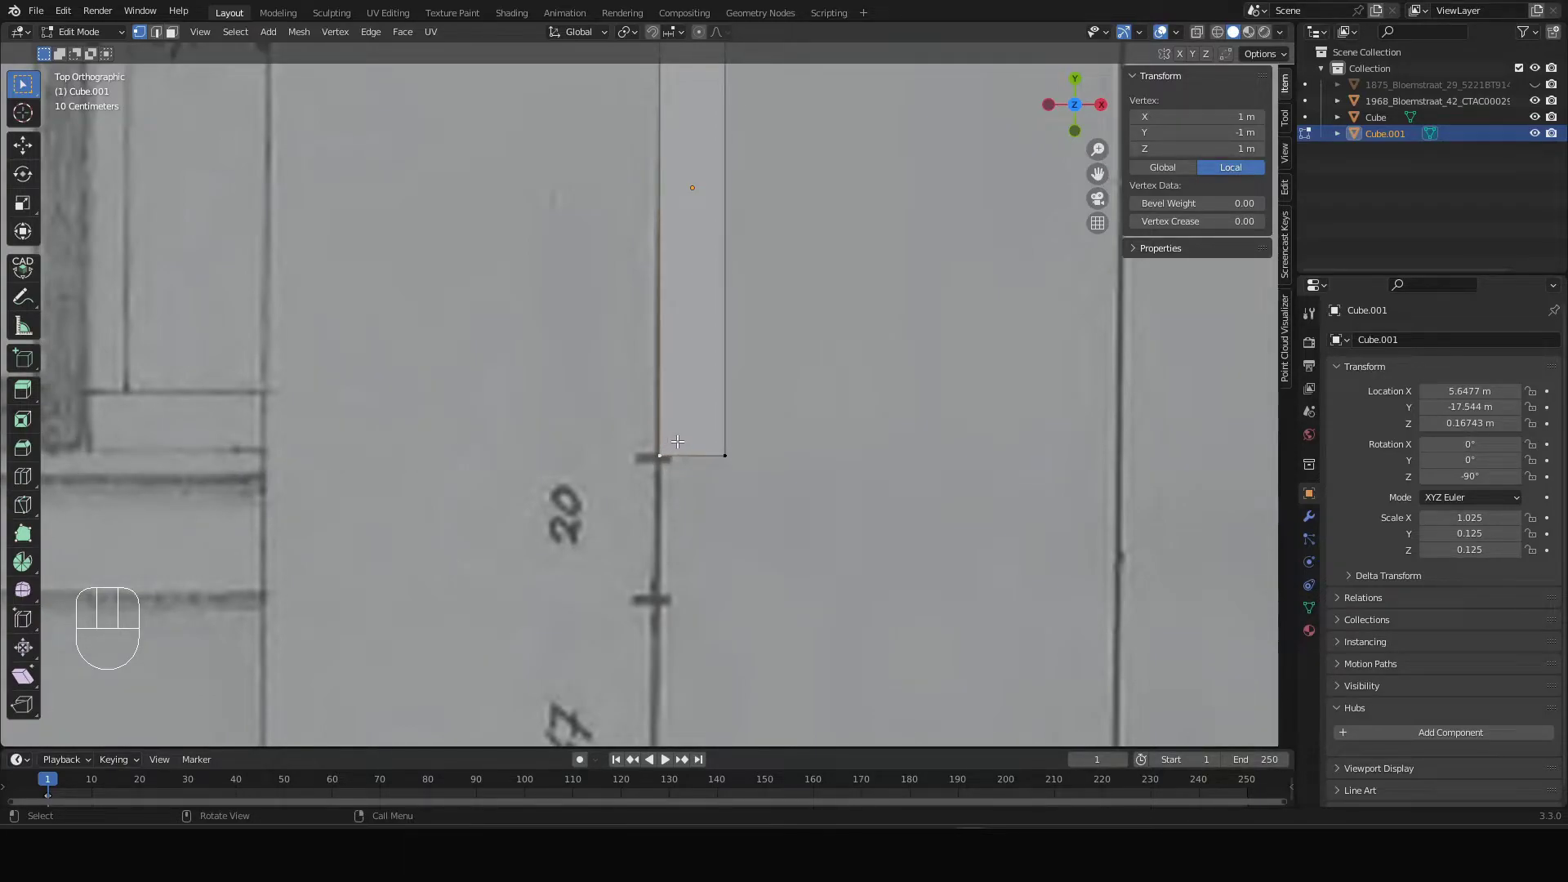
key("shift+s")
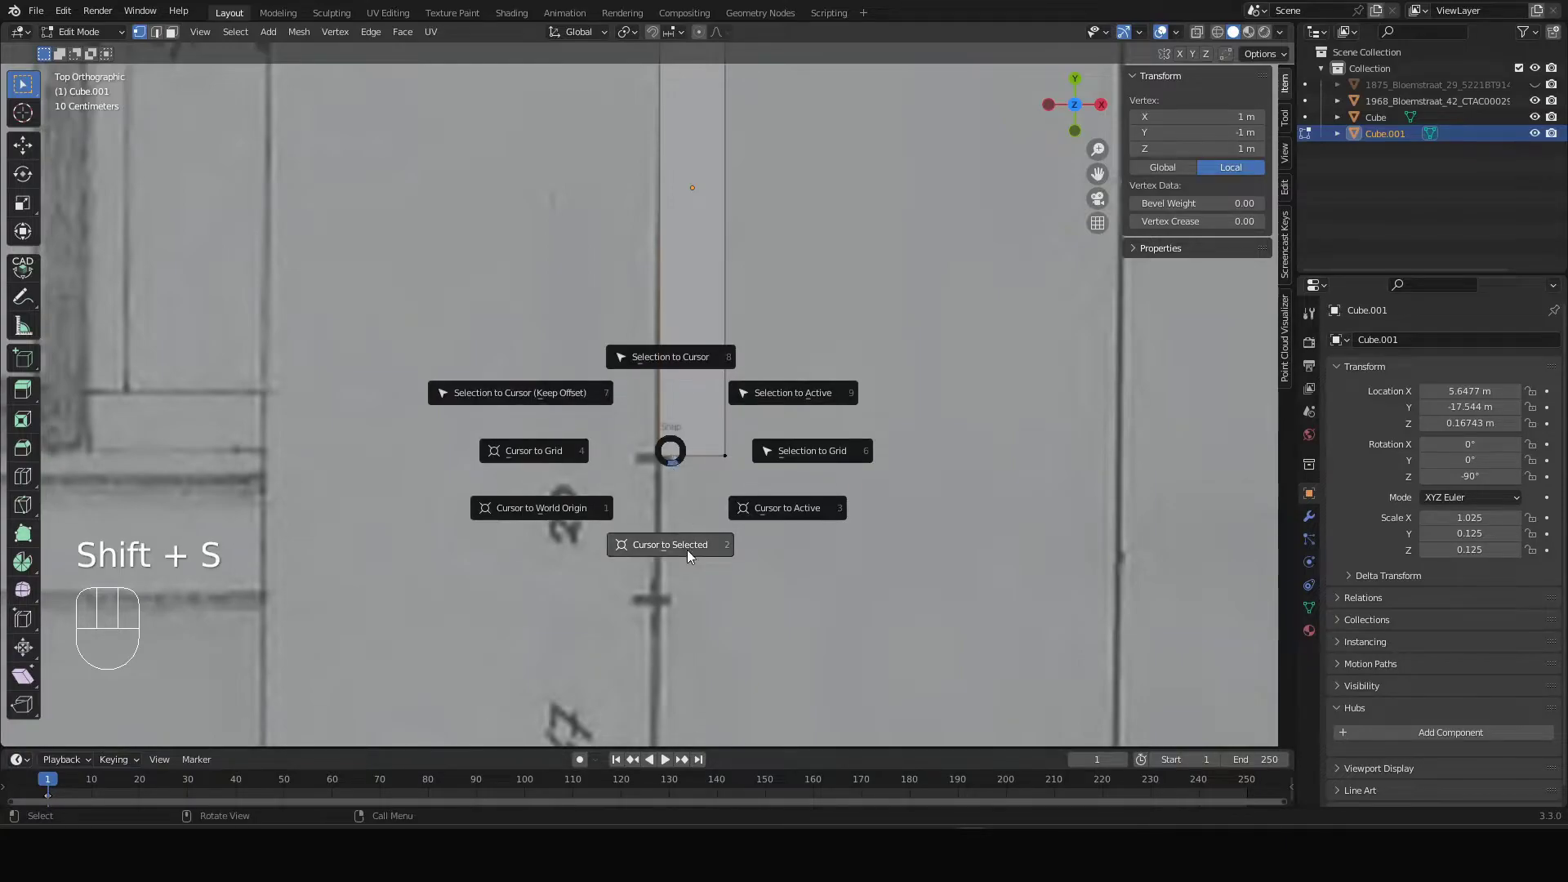
key("Tab")
scroll("down", 3)
scroll("up", 3)
- Select the 1968 drawing plane for scaling about the cursor
left_click(887, 309)
scroll("down", 3)
left_click_drag(875, 239, 787, 297)
- Scale the 1968 drawing down to about 0.365 so its dimension line matches the bar
scroll("up", 3)
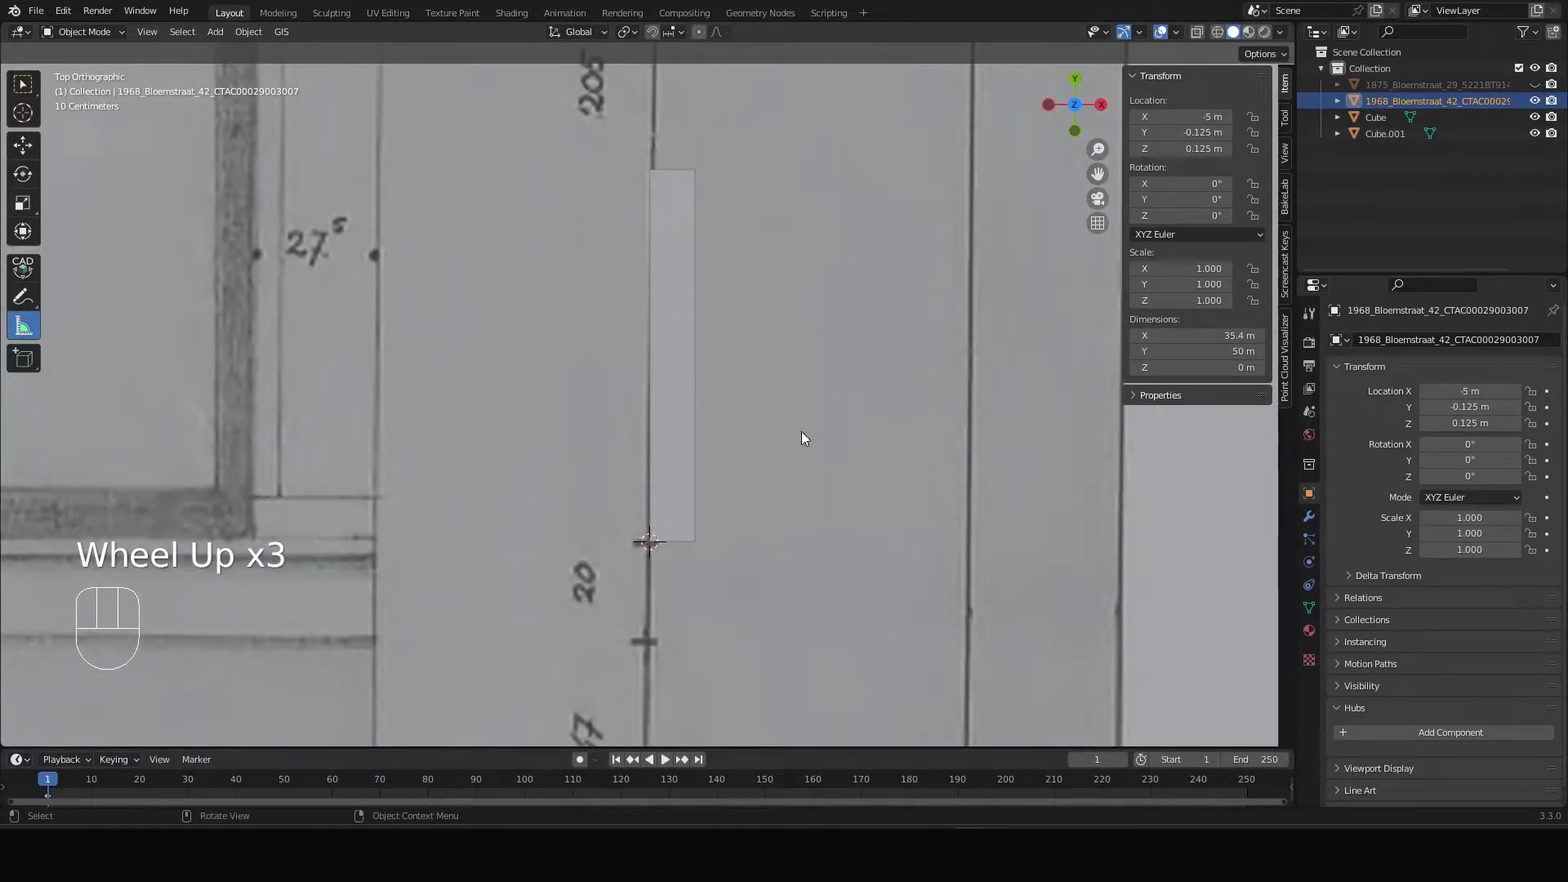
scroll("down", 3)
scroll("up", 3)
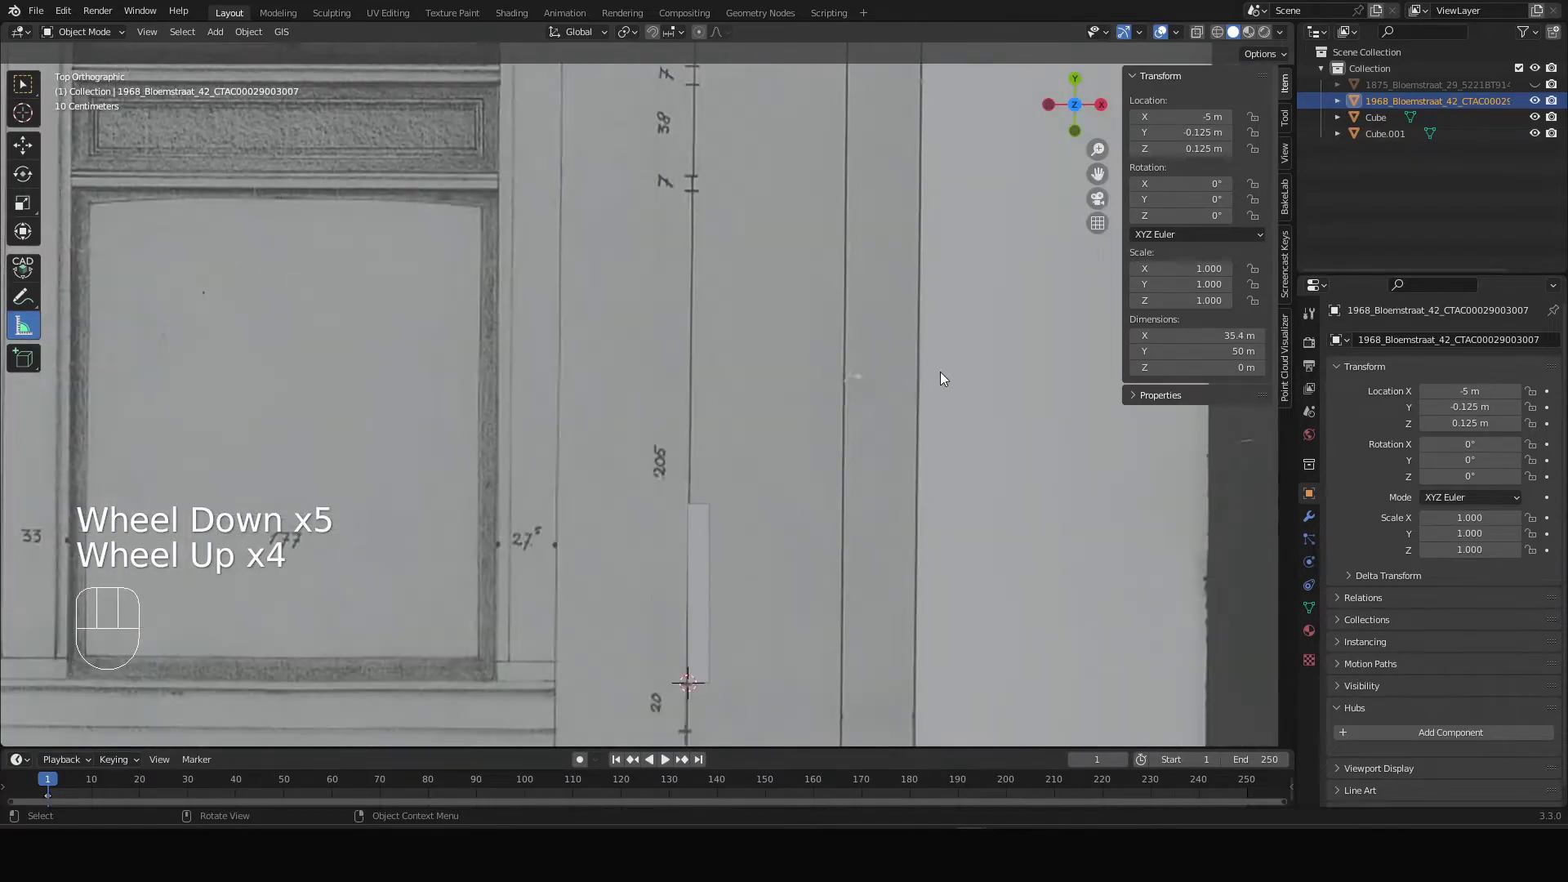
key("r")
key("Escape")
left_click_drag(628, 31, 646, 76)
scroll("down", 3)
left_click_drag(832, 430, 750, 254)
scroll("up", 3)
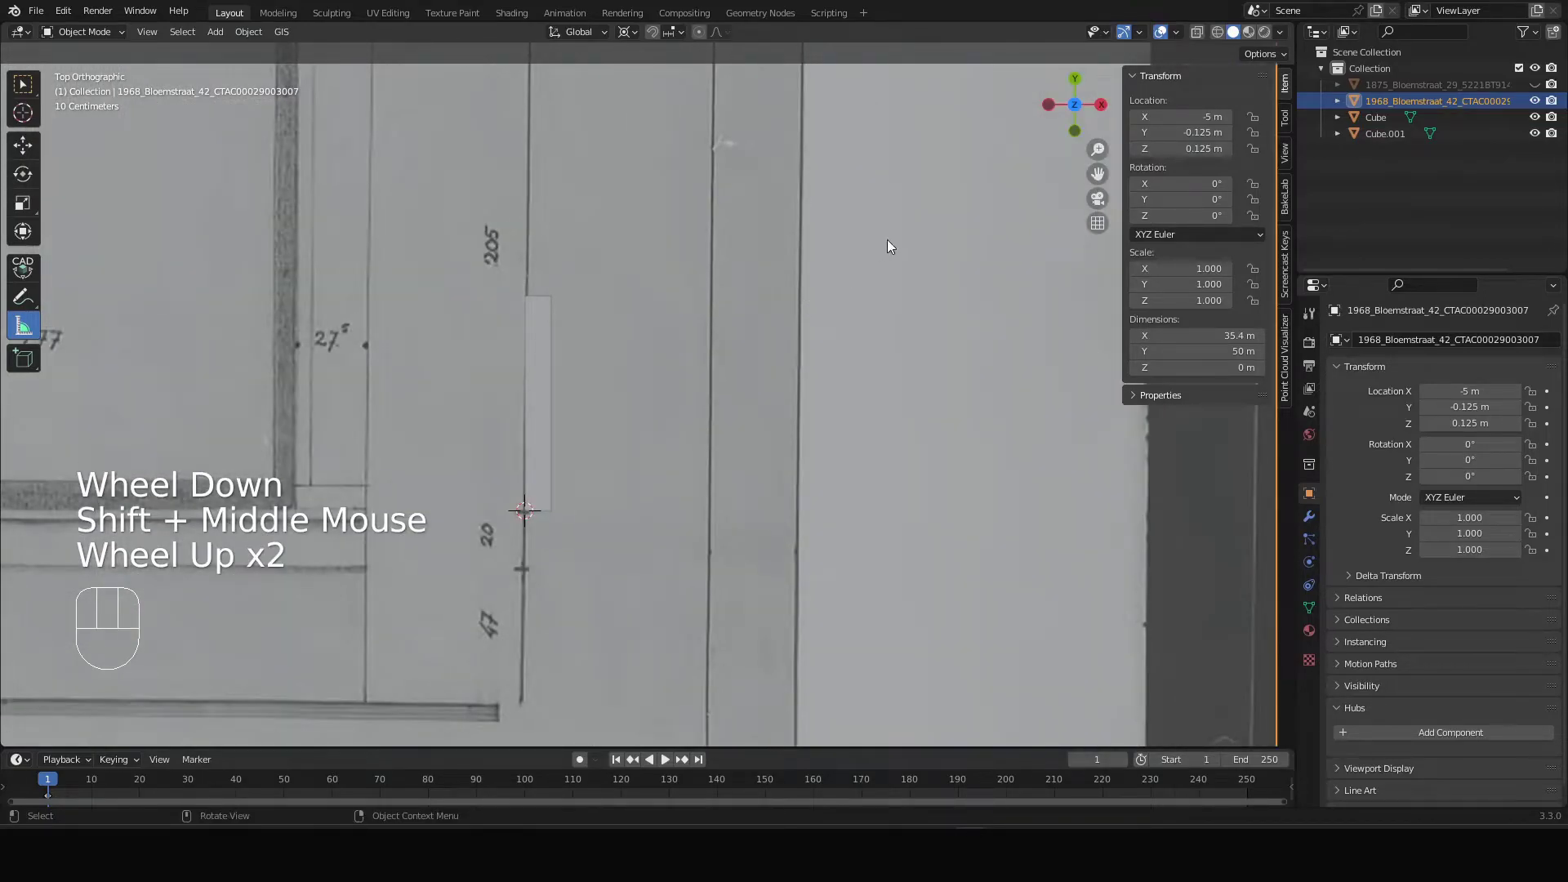
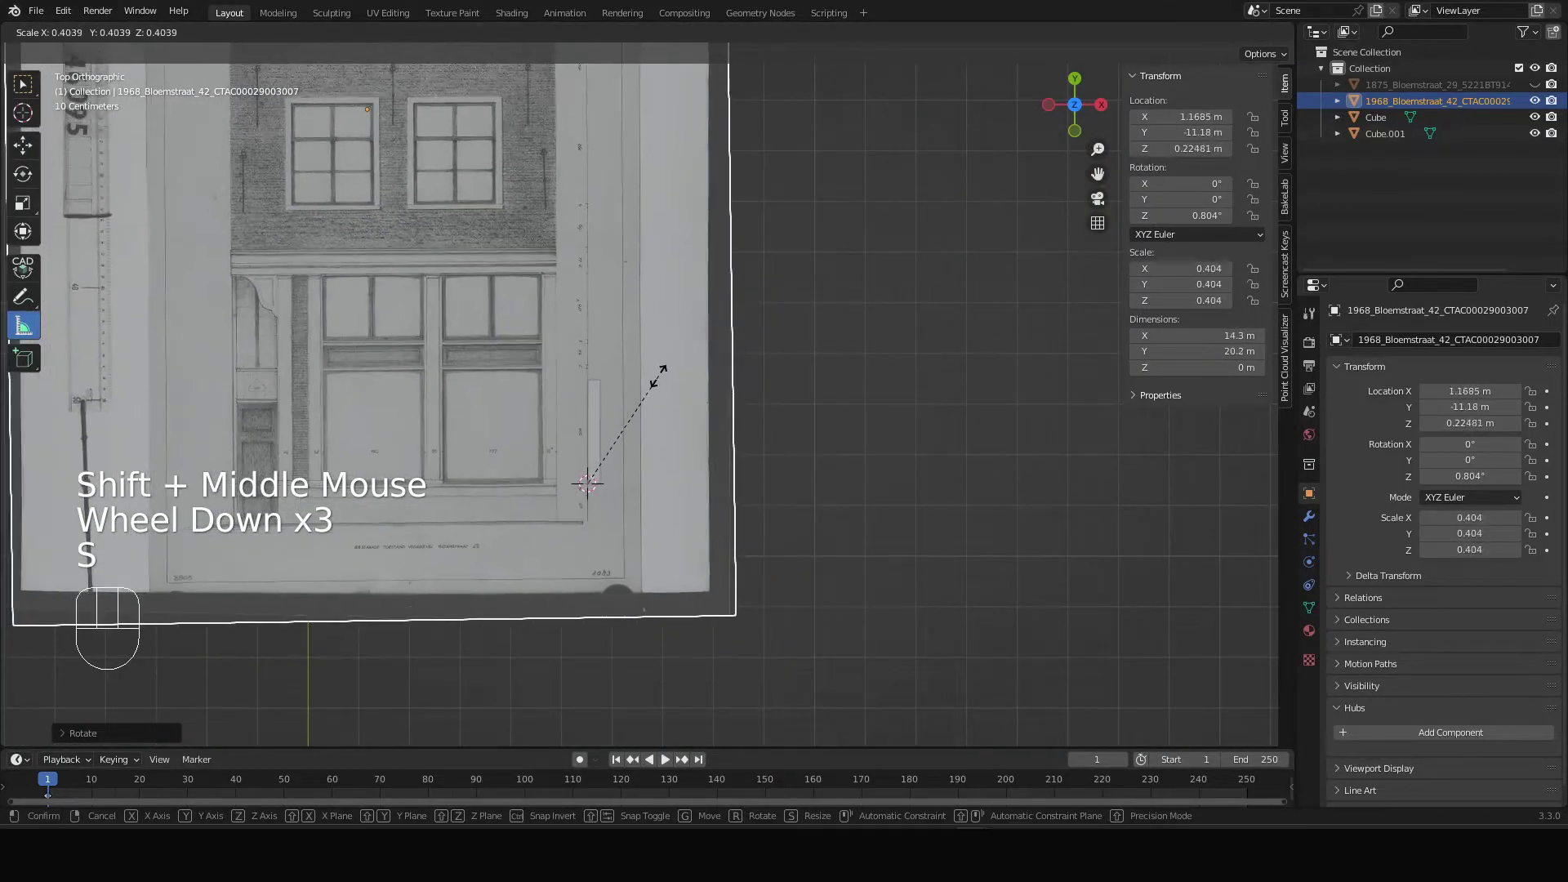
left_click(663, 394)
- Fine-tune the drawing to 0.649° rotation and 0.365 scale, then frame the 192 dimension
scroll("up", 3)
scroll("up", 3)
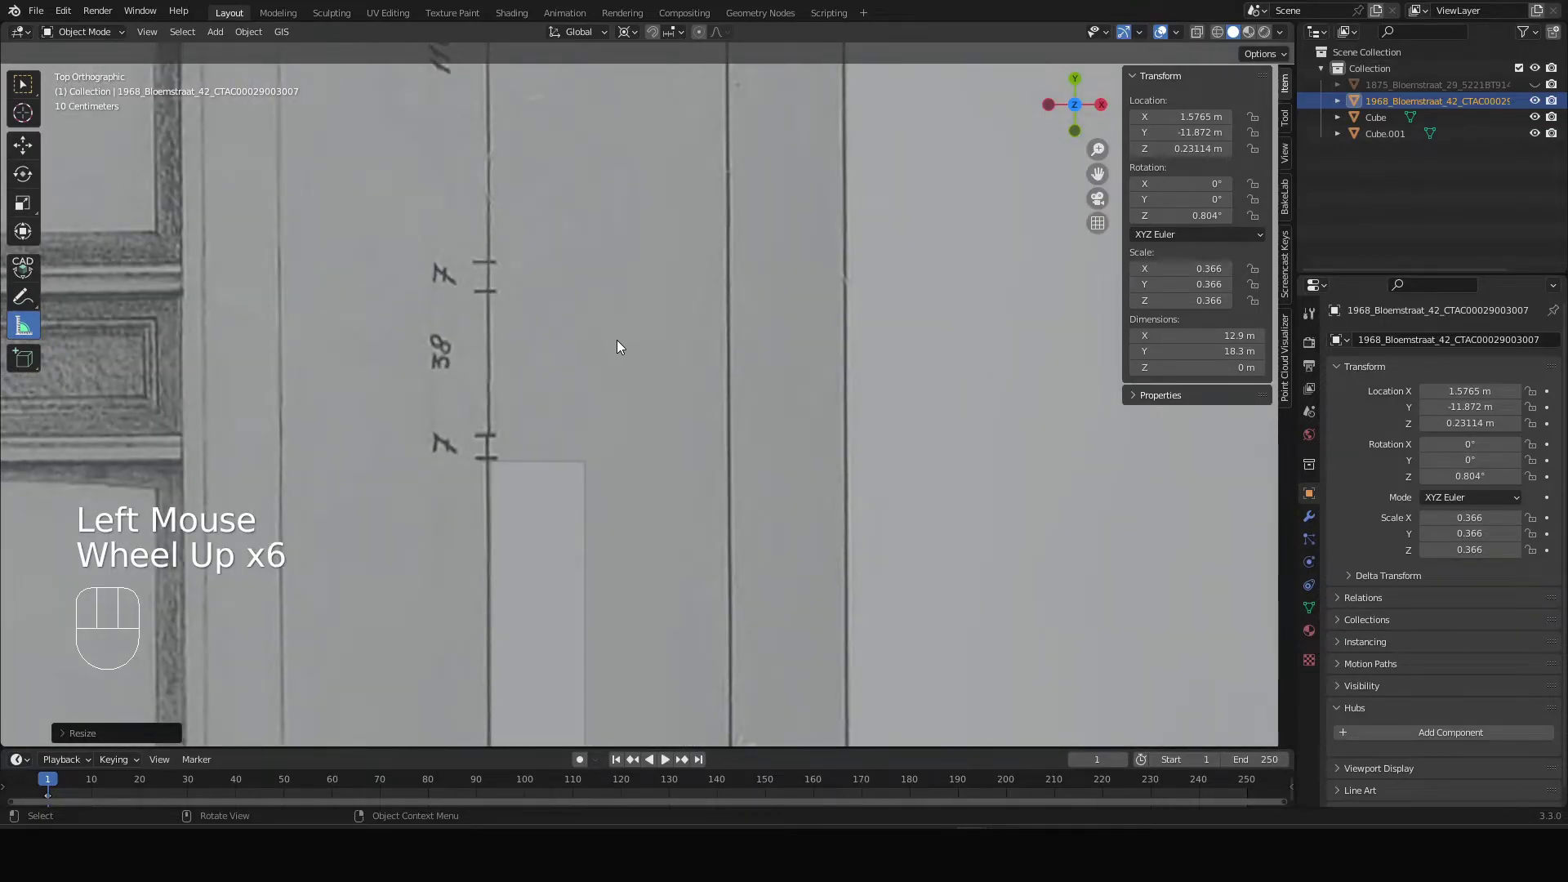
key("s")
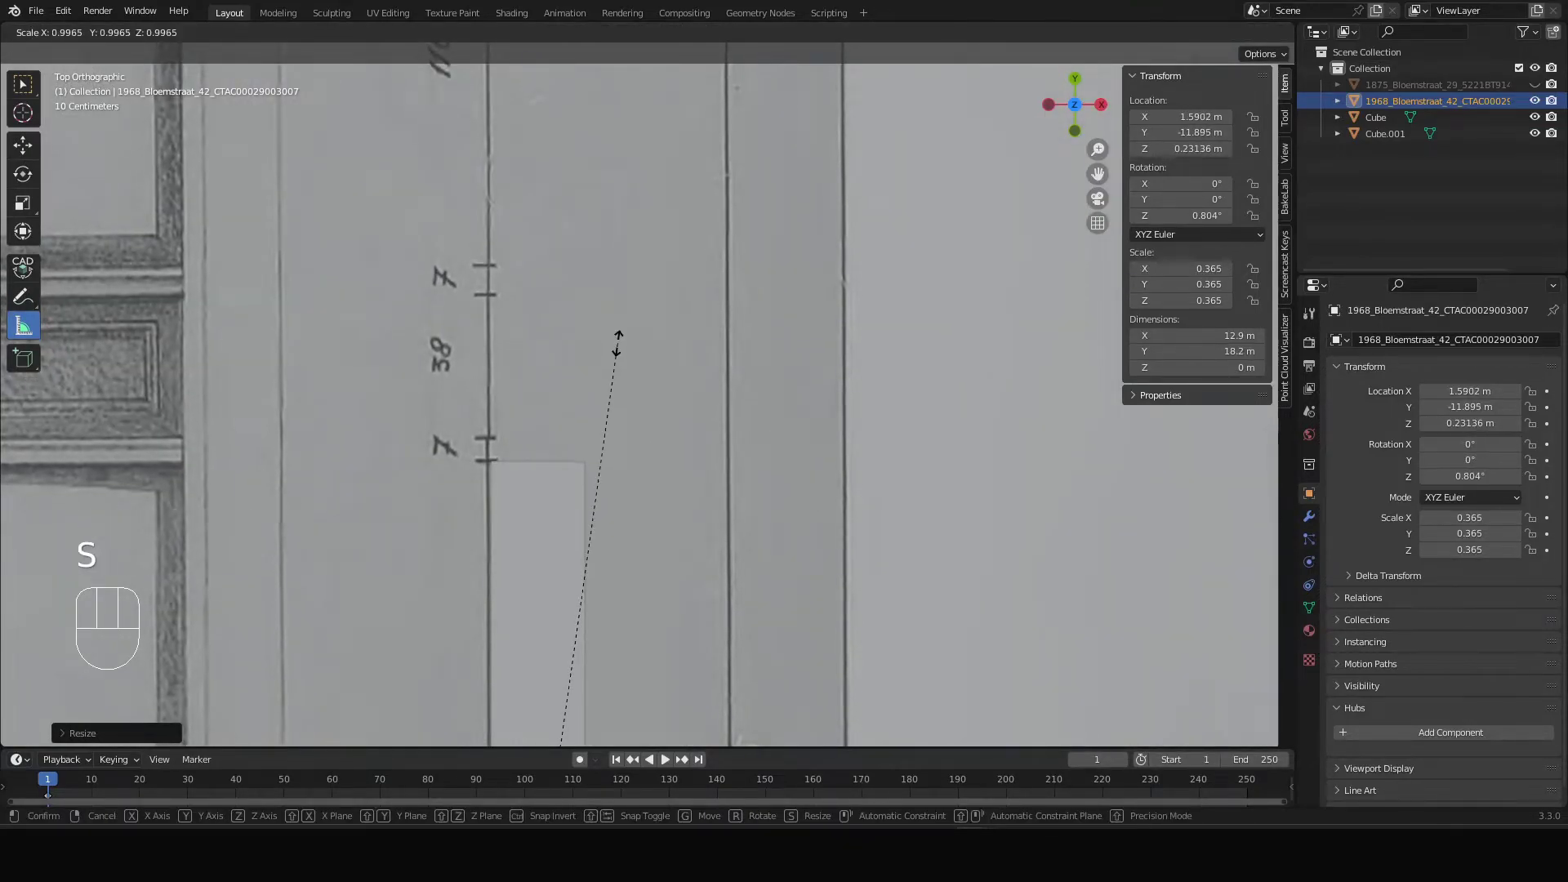
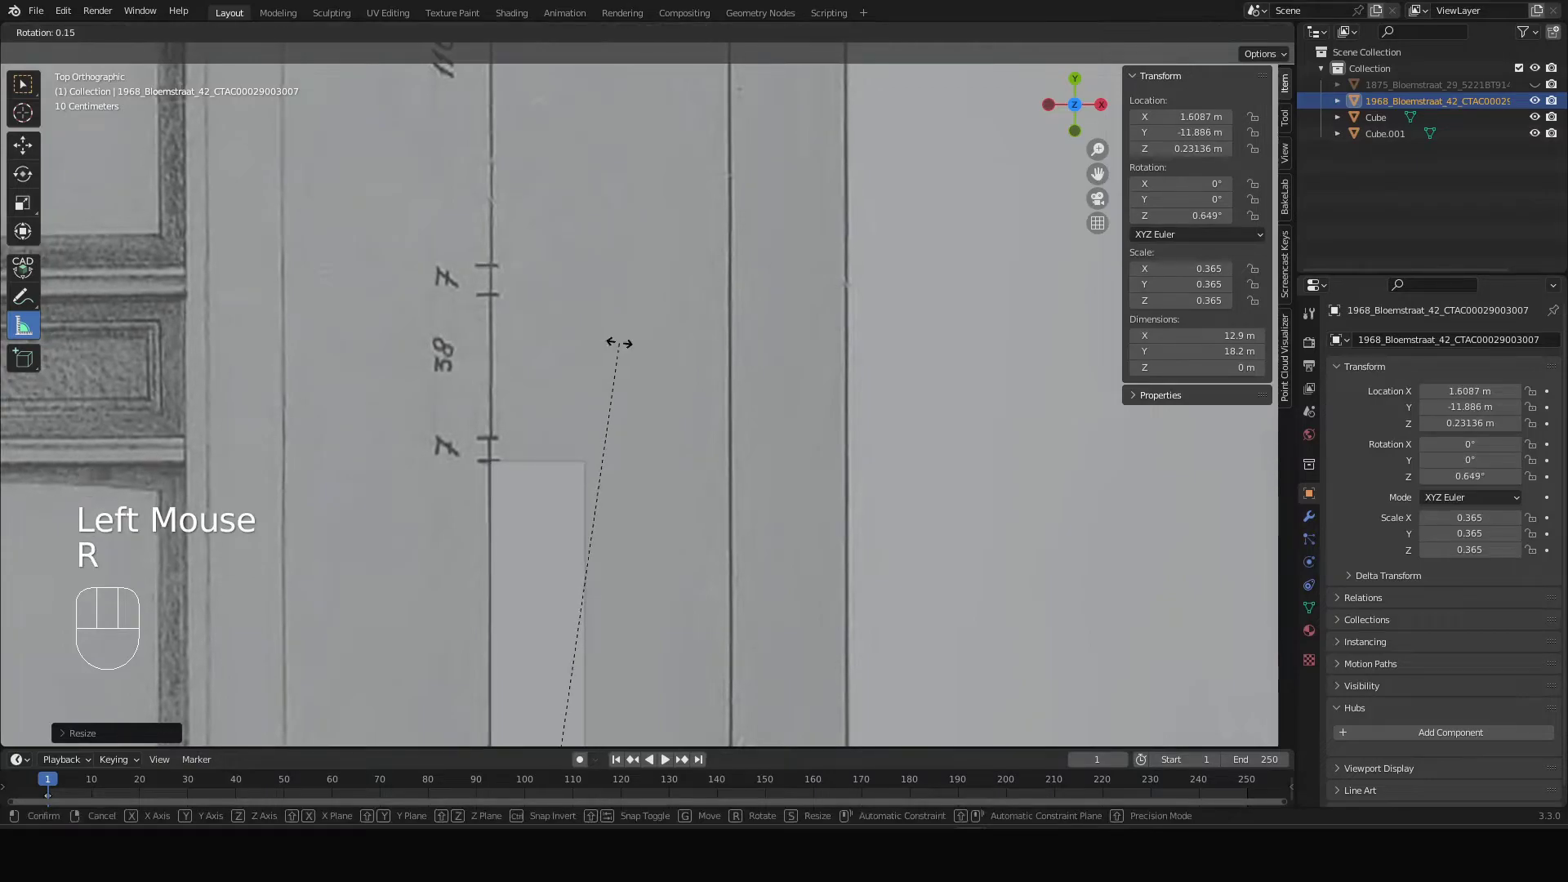
left_click(624, 346)
scroll("down", 3)
left_click_drag(642, 450, 611, 308)
scroll("down", 3)
middle_click(413, 372)
middle_click(740, 198)
scroll("up", 3)
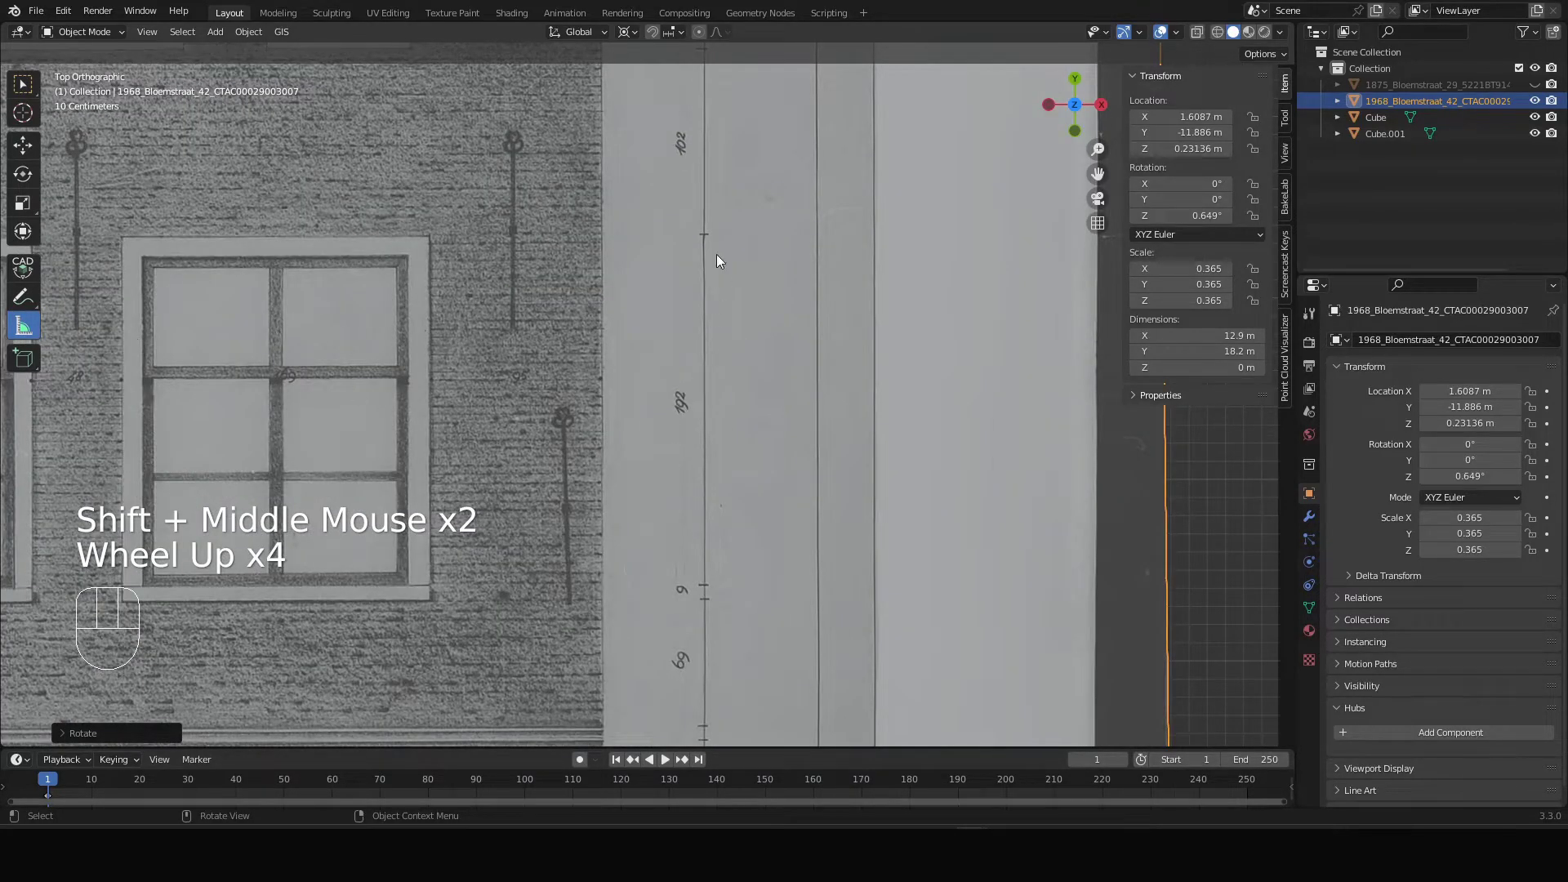
left_click_drag(708, 238, 705, 580)
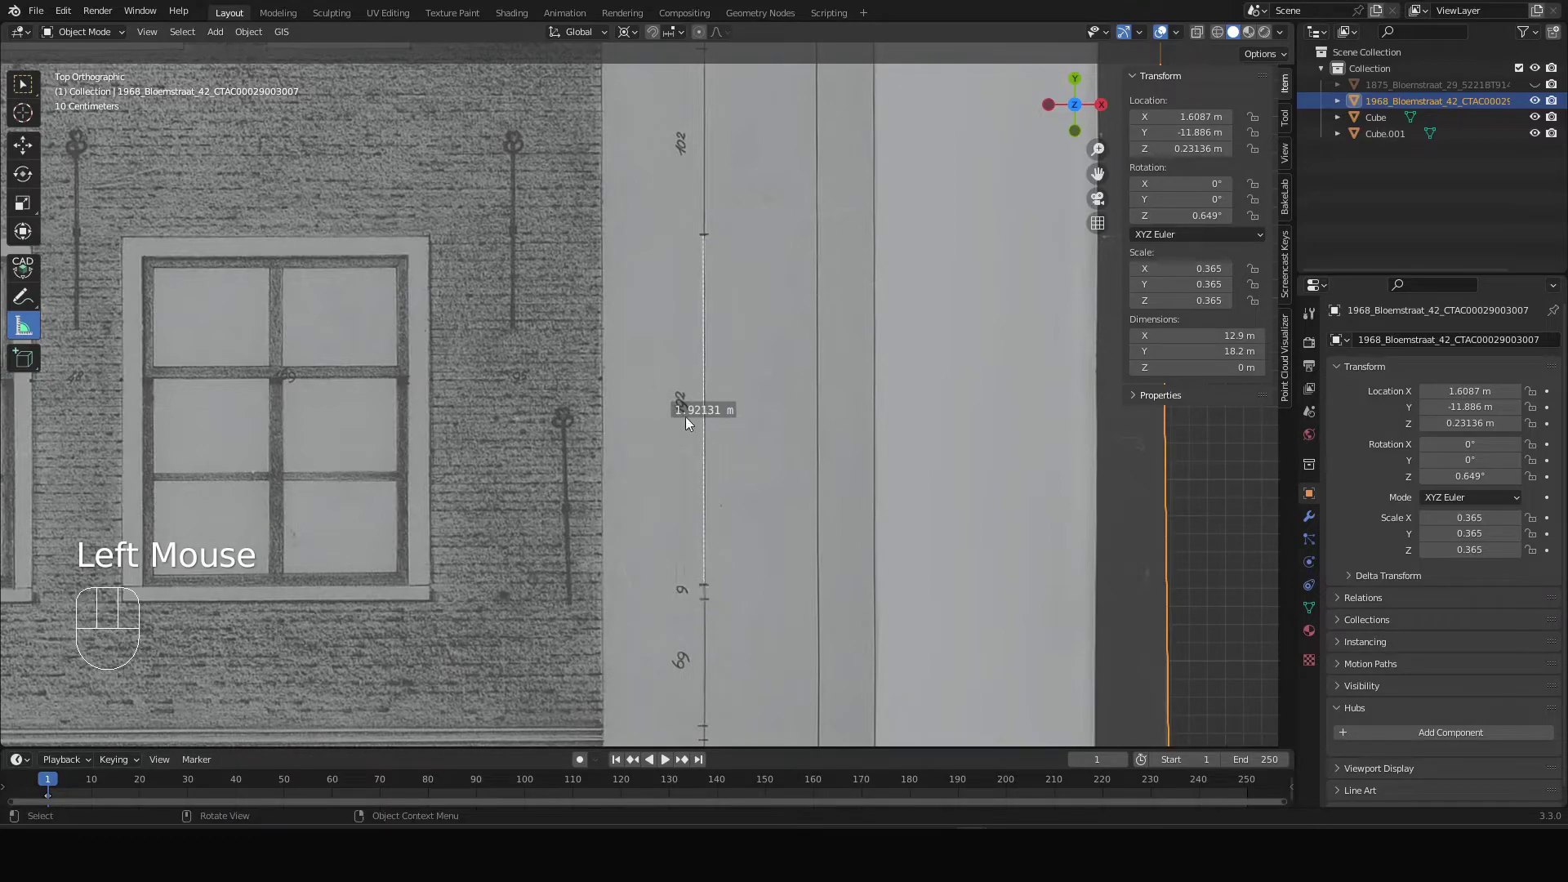
scroll("up", 3)
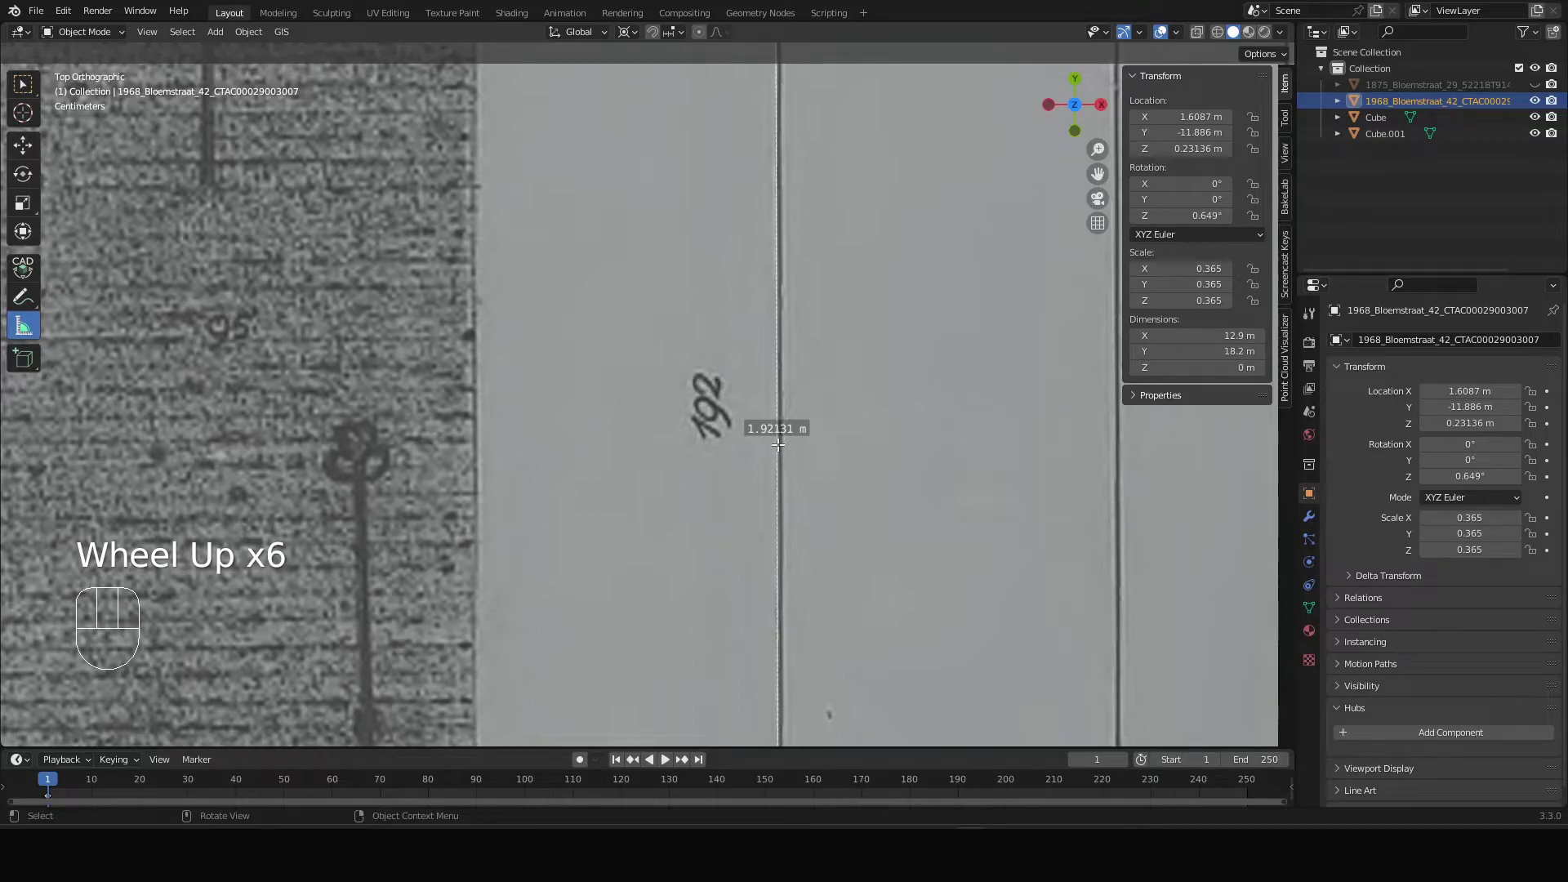
scroll("down", 3)
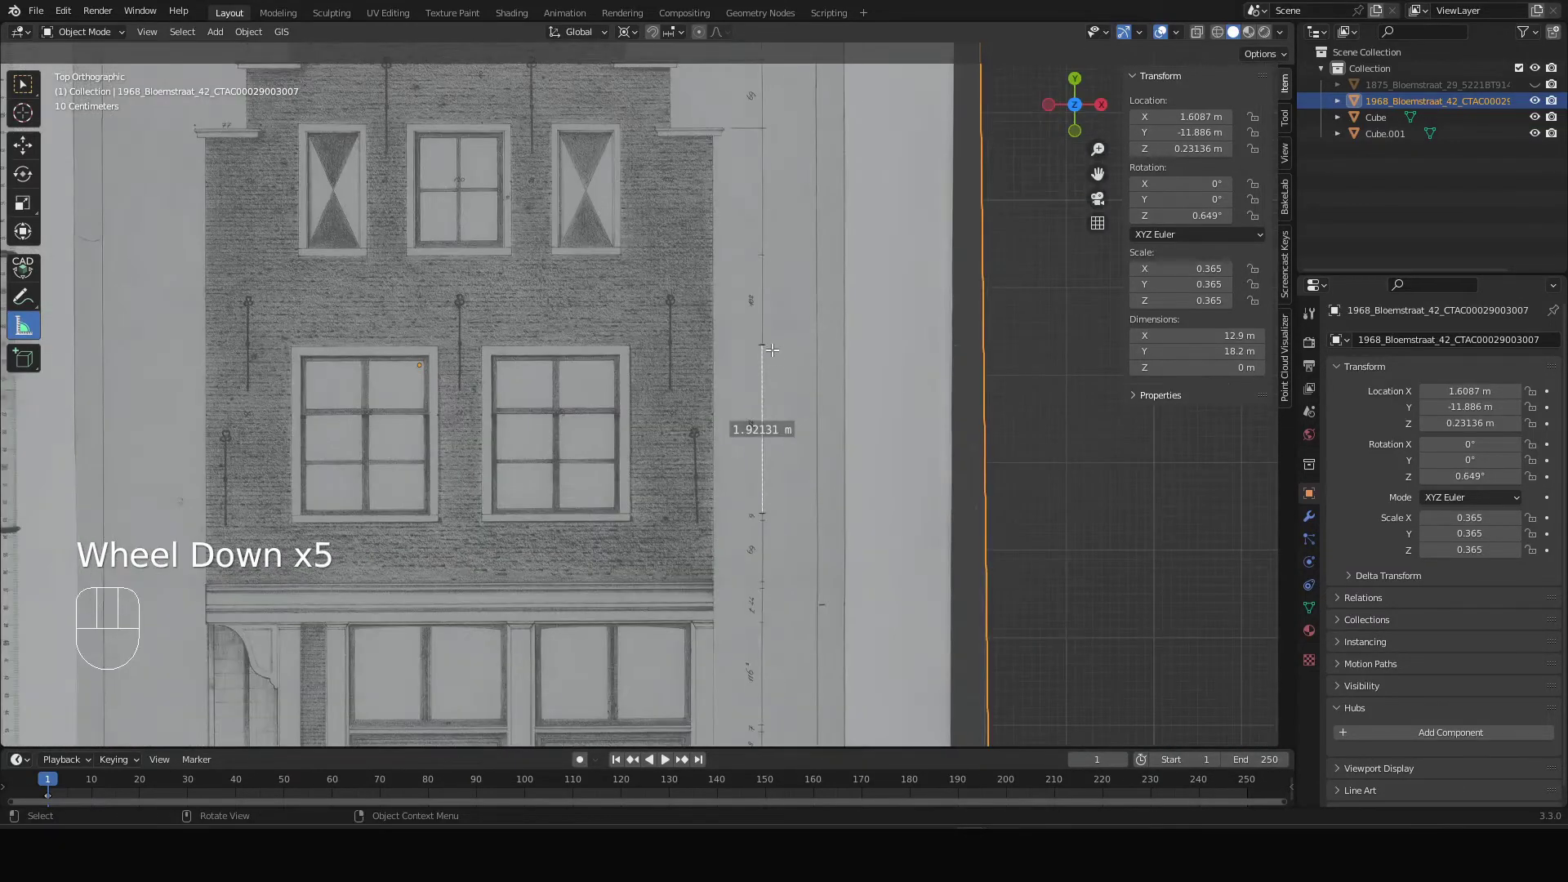
left_click_drag(763, 338, 811, 396)
key("Delete")
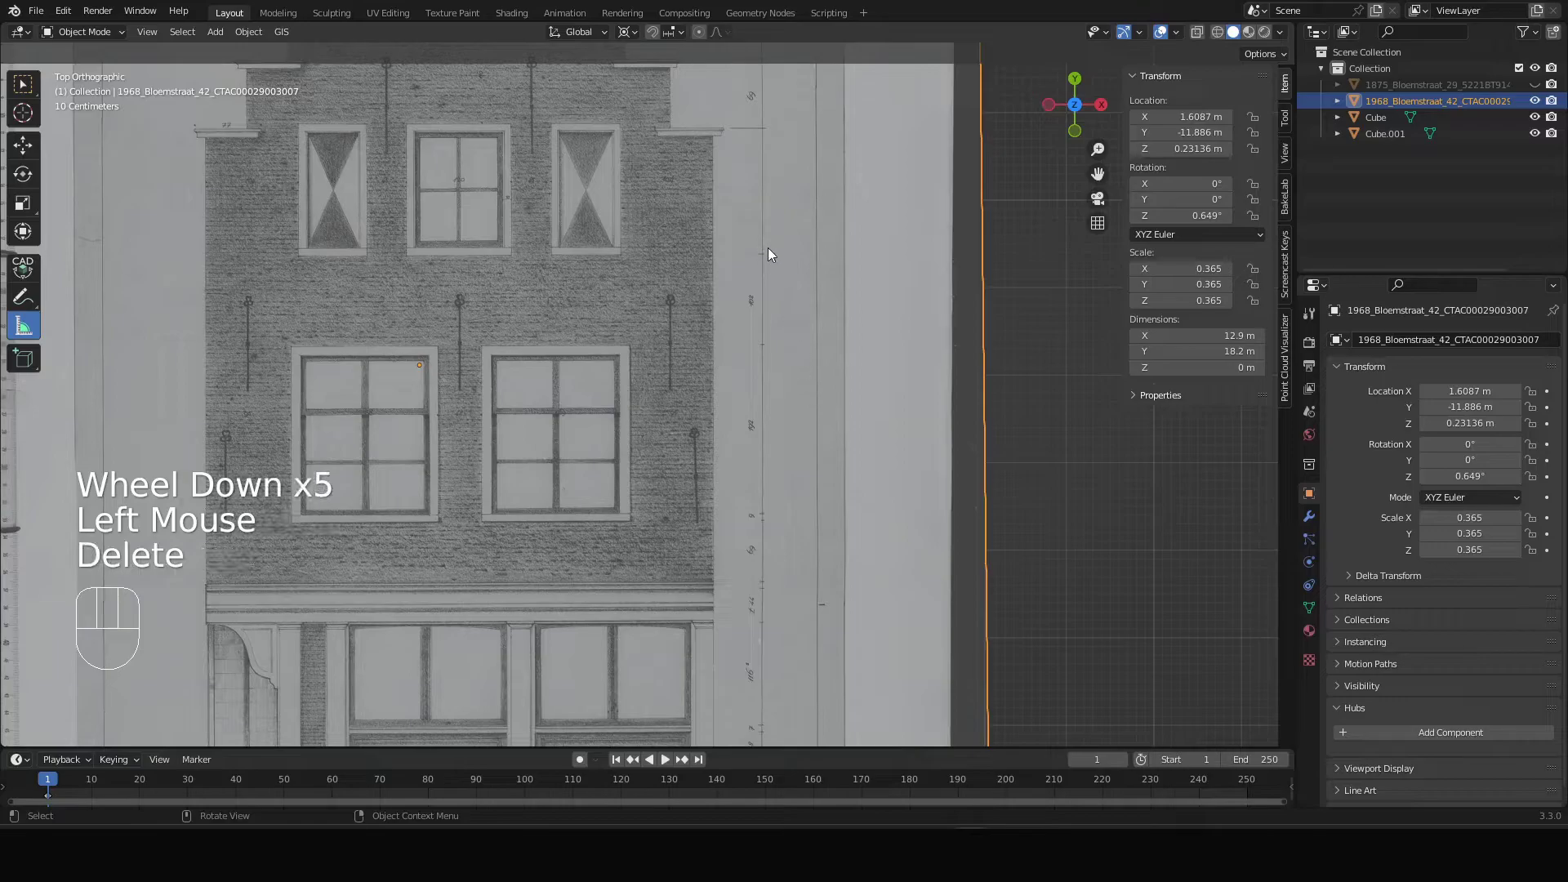
left_click_drag(769, 209, 726, 450)
scroll("up", 3)
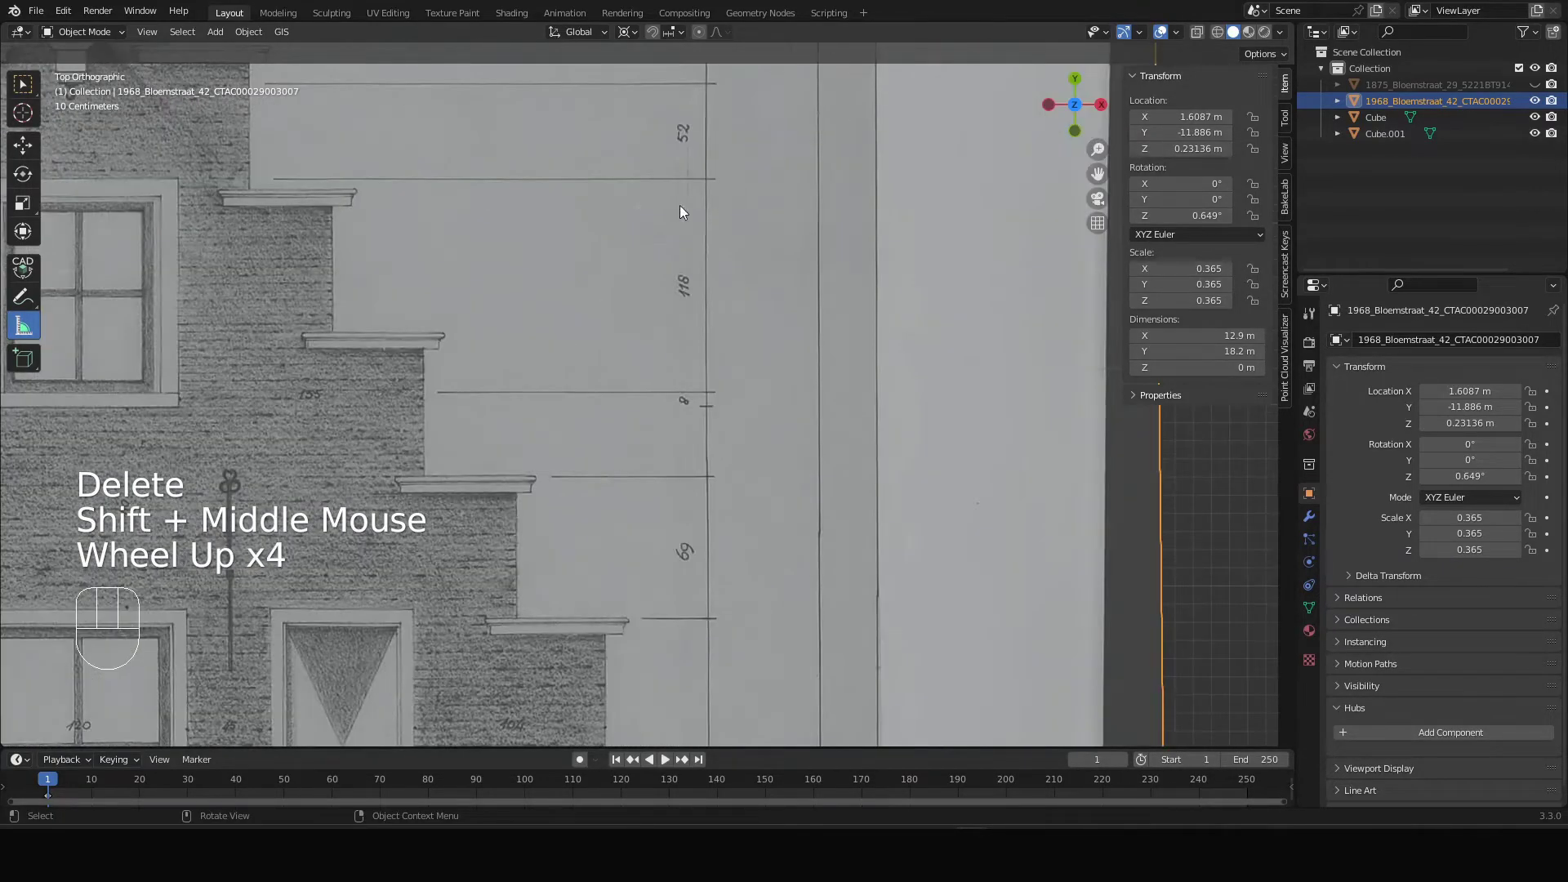
left_click_drag(710, 178, 708, 389)
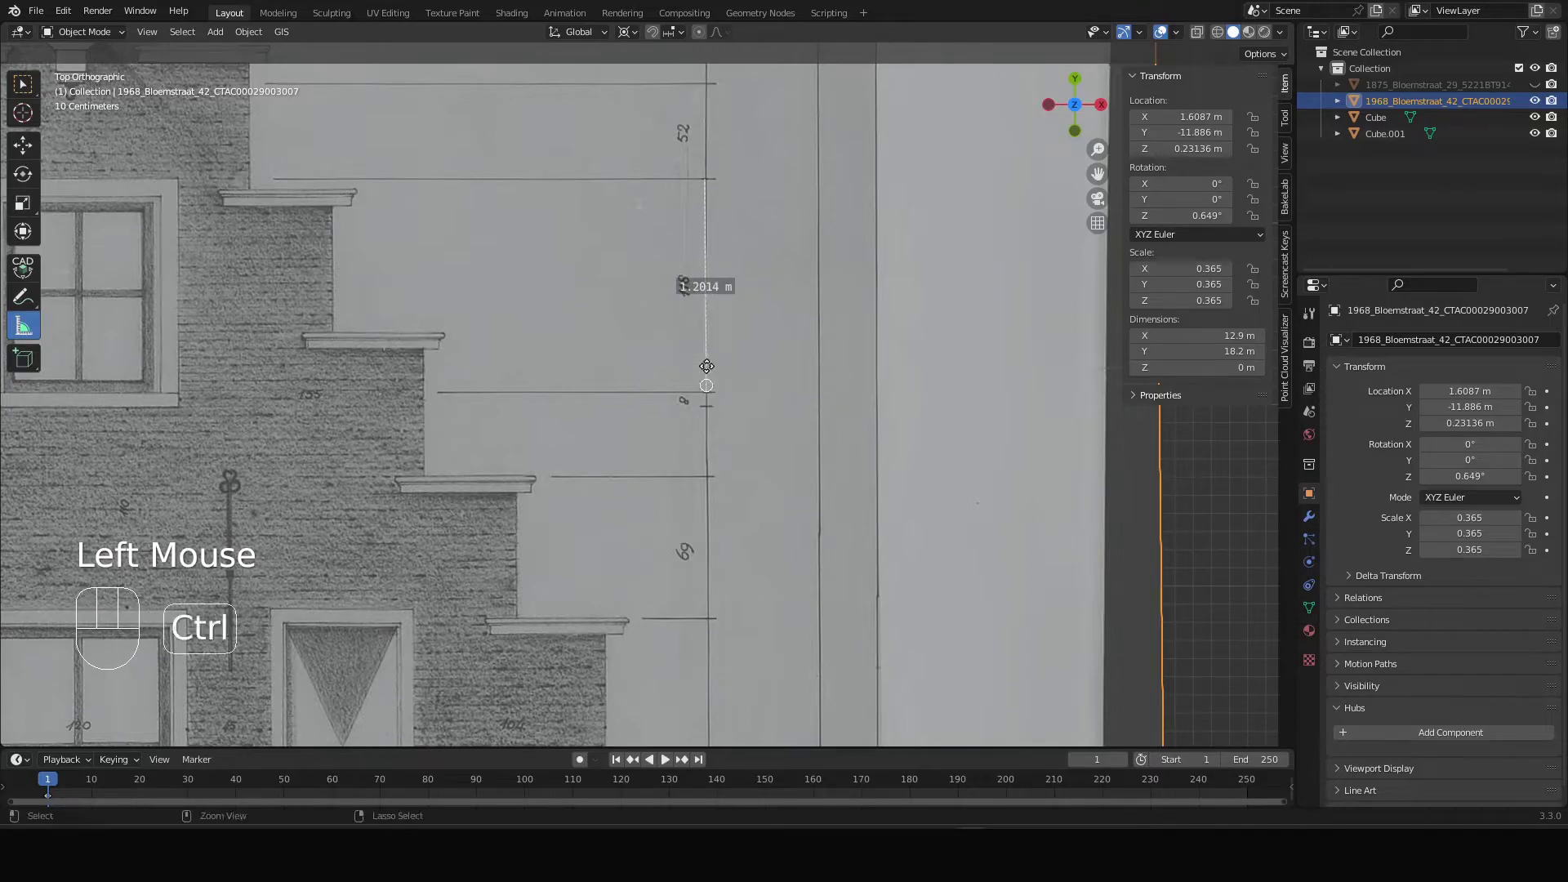
scroll("up", 3)
left_click(710, 519)
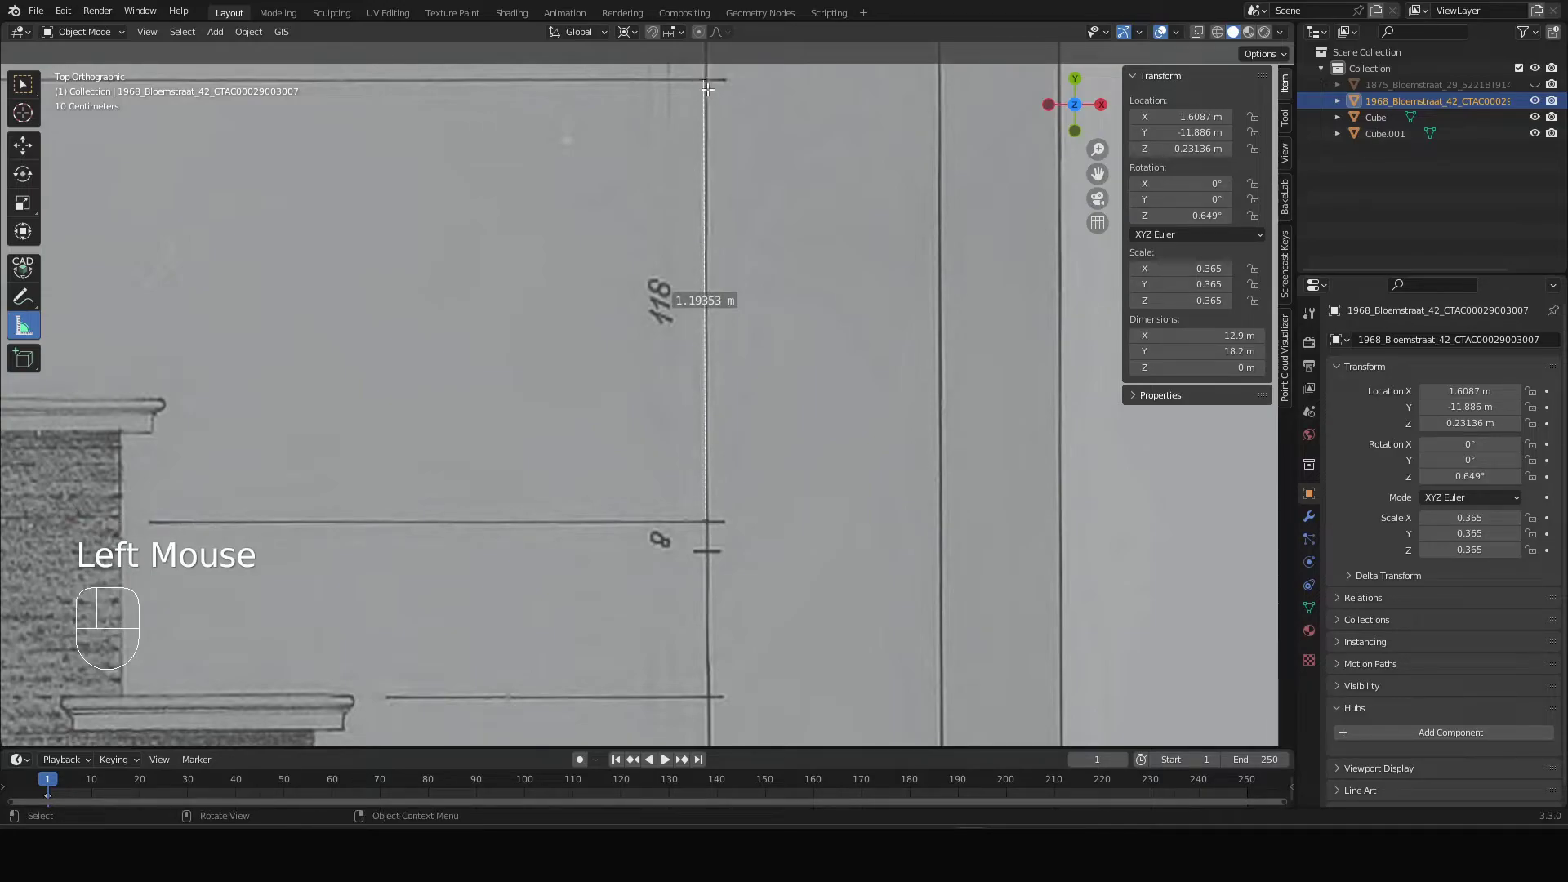
left_click(703, 78)
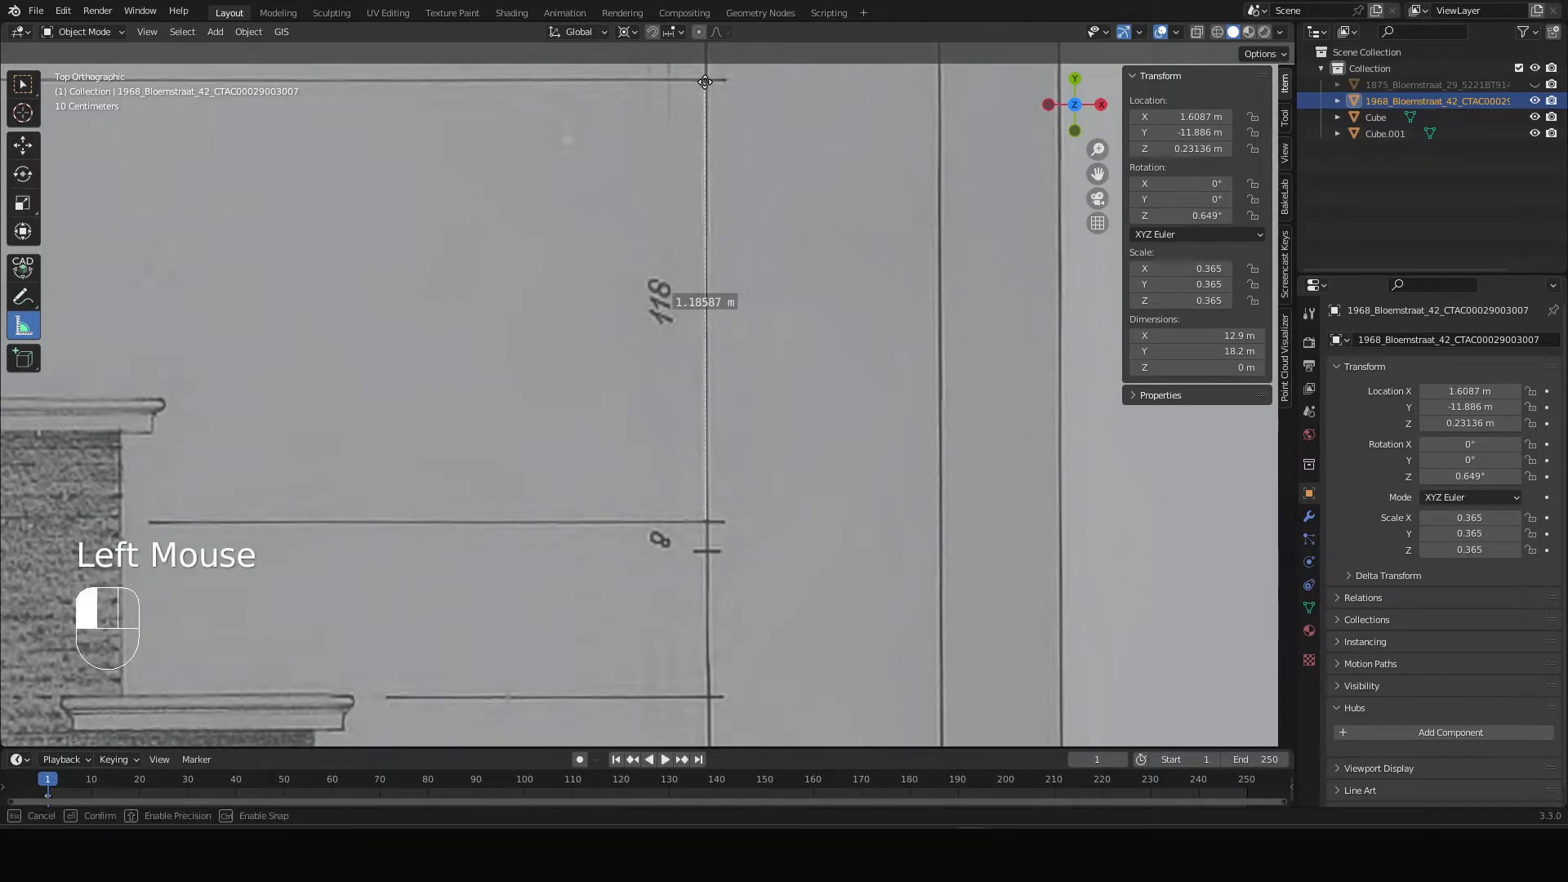
left_click(708, 77)
left_click_drag(717, 76, 775, 200)
key("Delete")
scroll("down", 3)
scroll("up", 3)
scroll("down", 3)
scroll("down", 3)
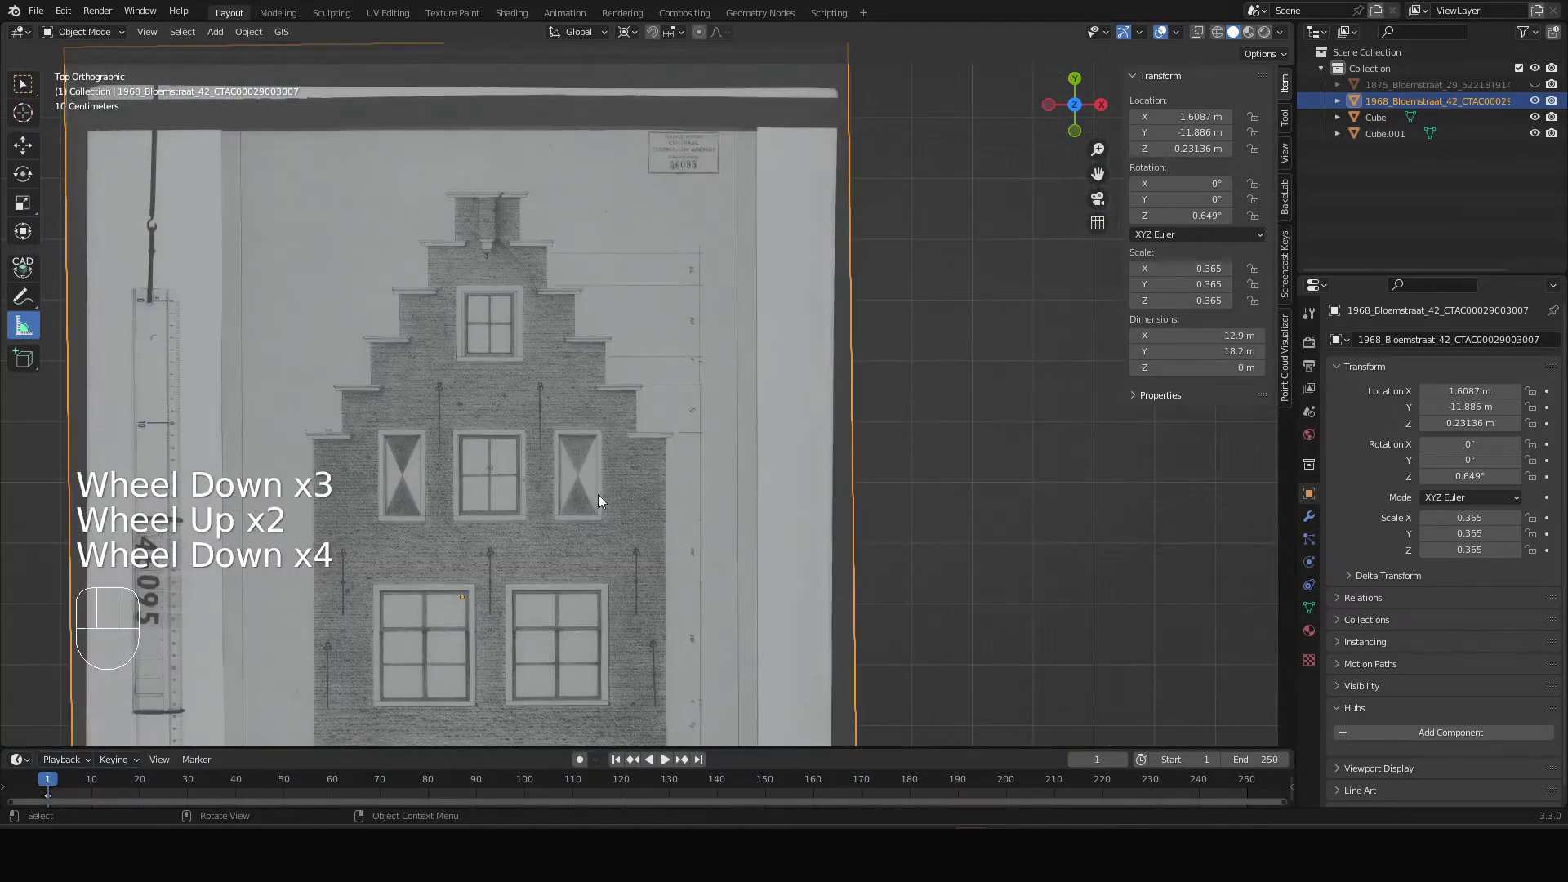
scroll("down", 3)
left_click_drag(532, 563, 558, 360)
scroll("up", 3)
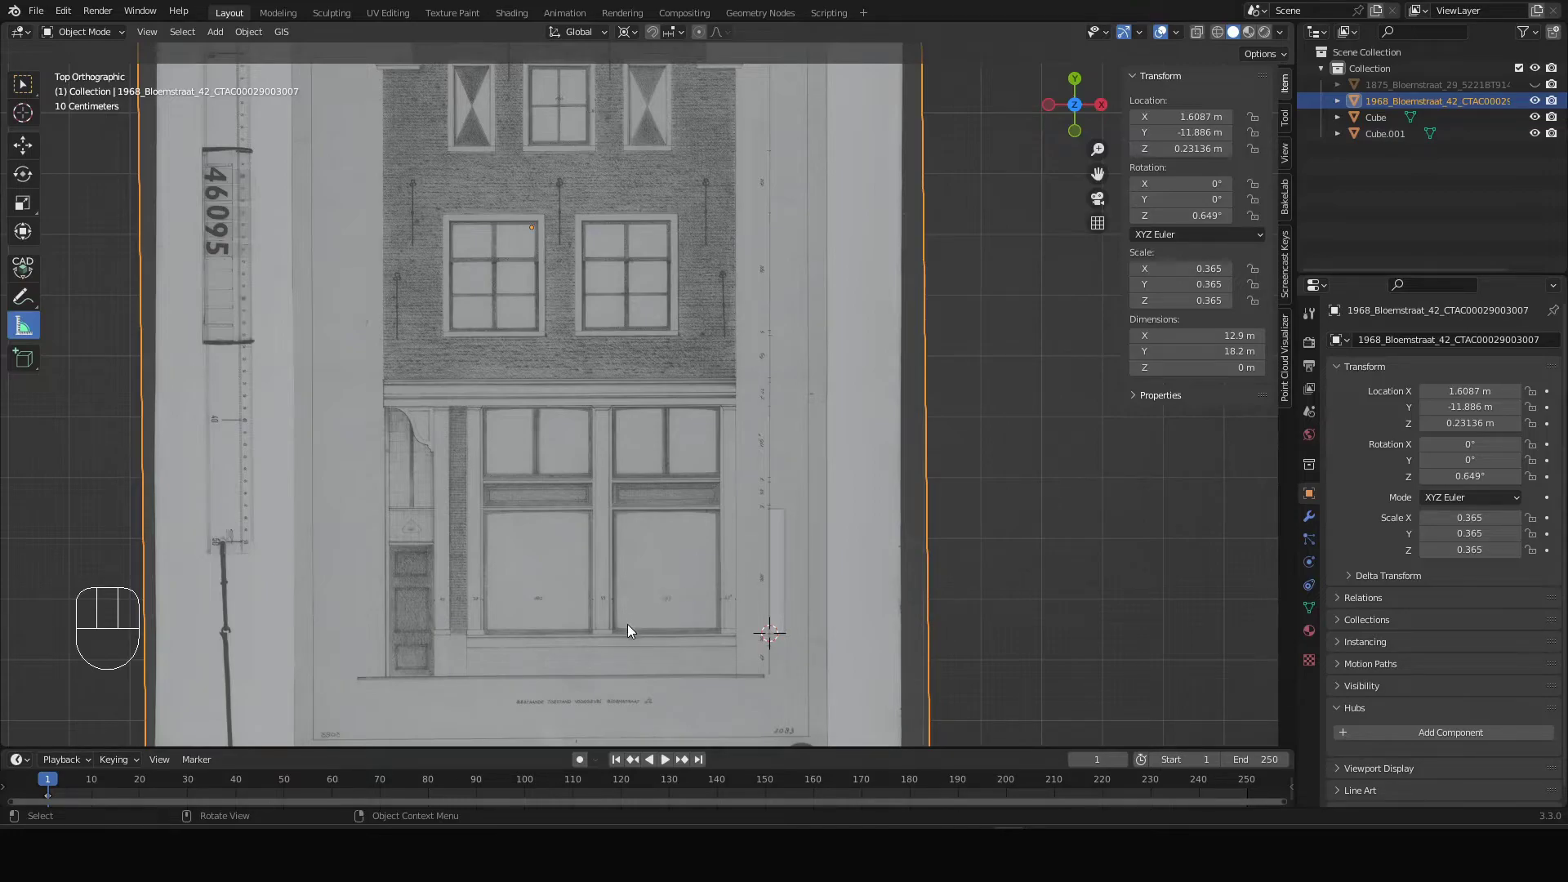
left_click(688, 379)
scroll("up", 3)
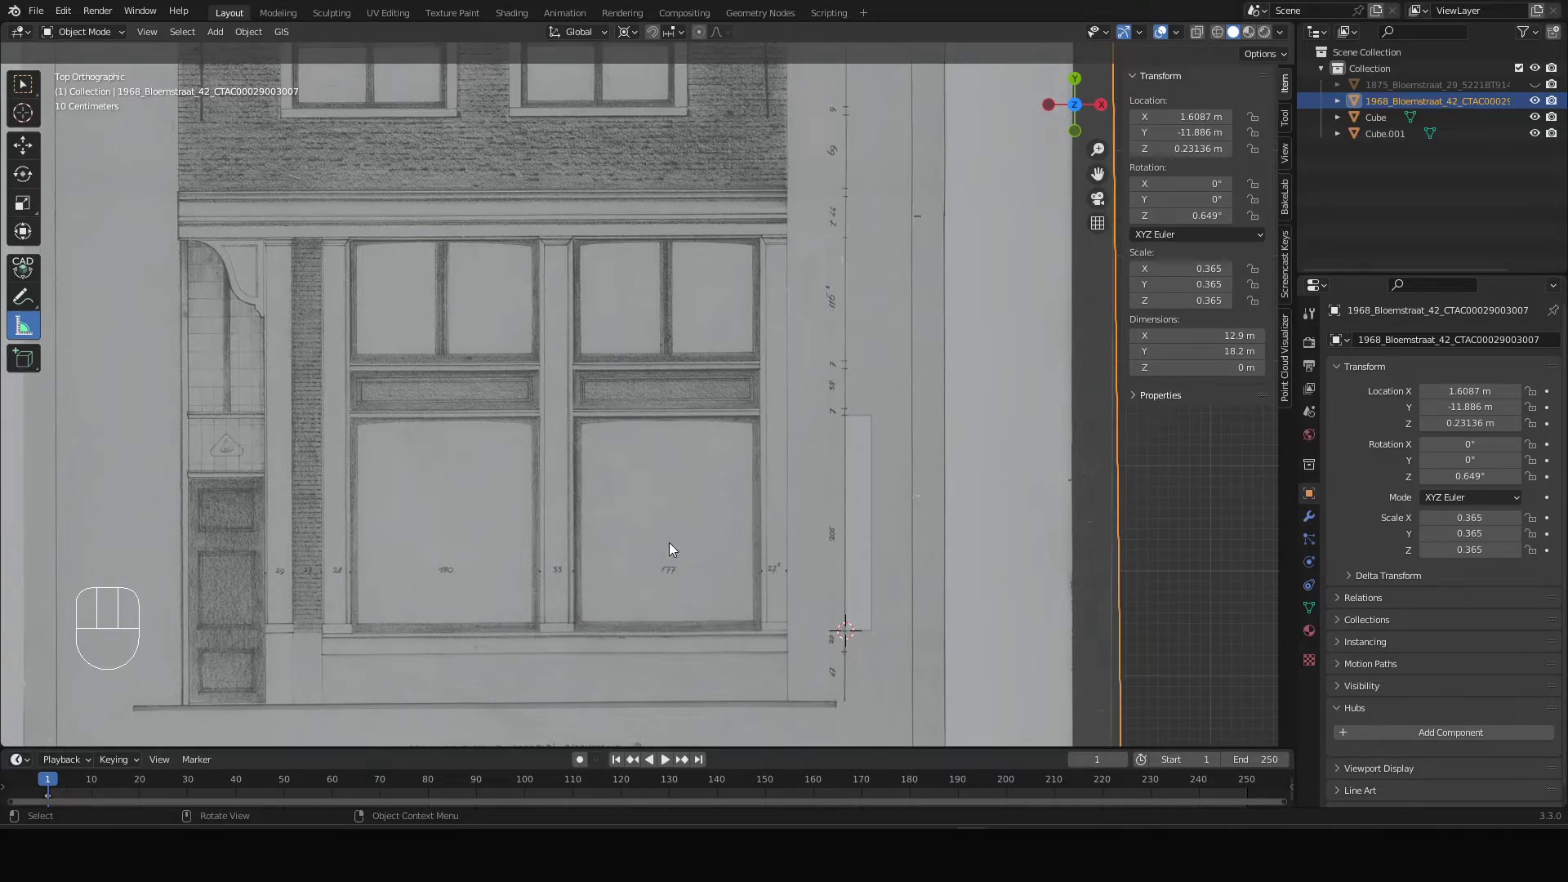
scroll("down", 3)
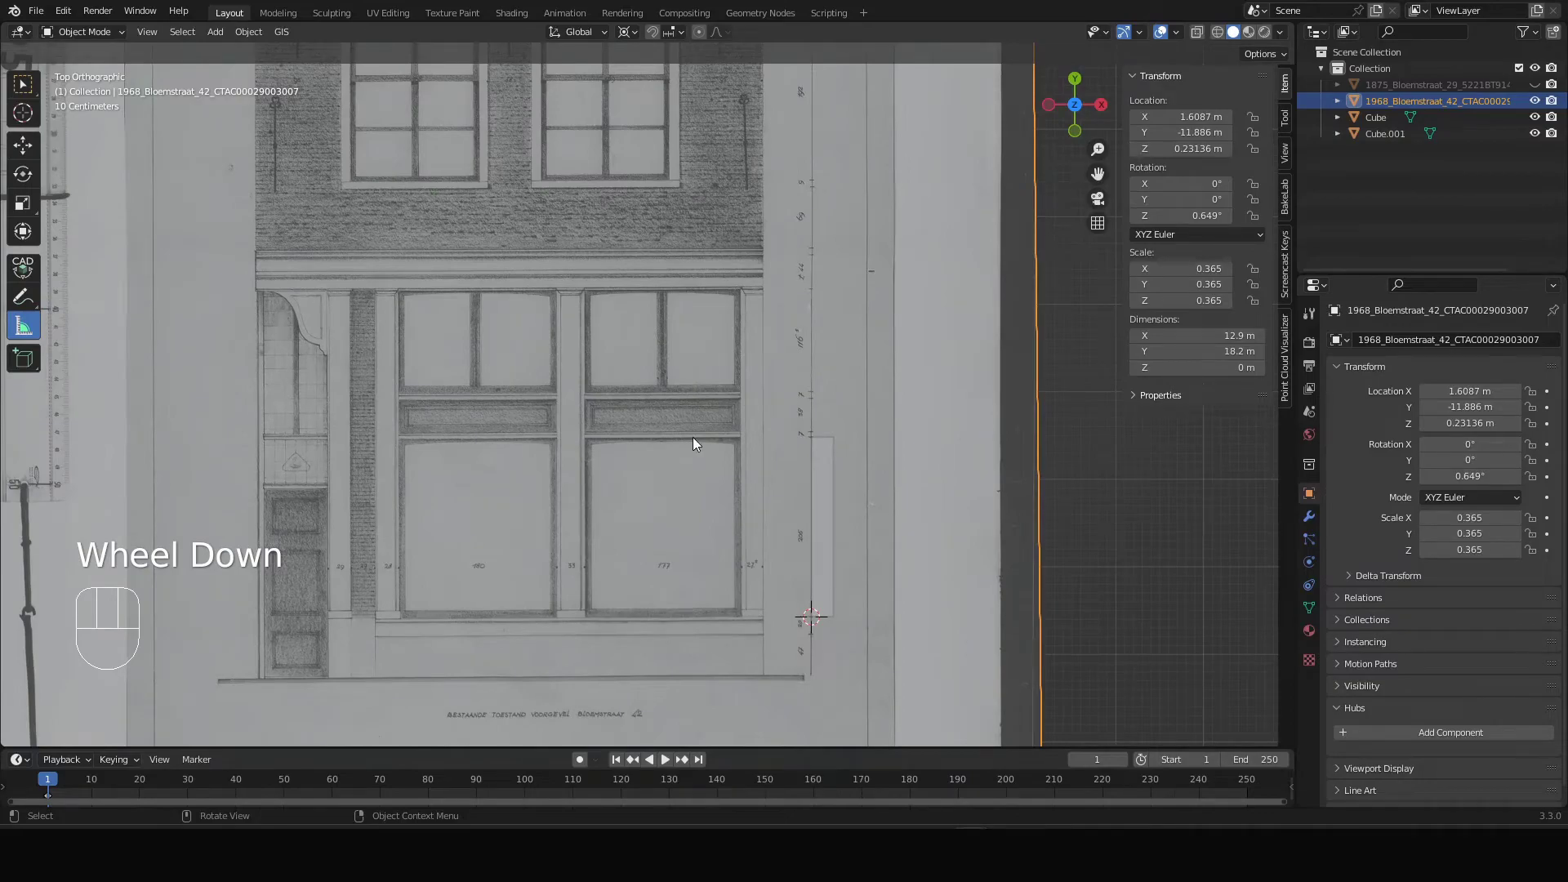
scroll("down", 3)
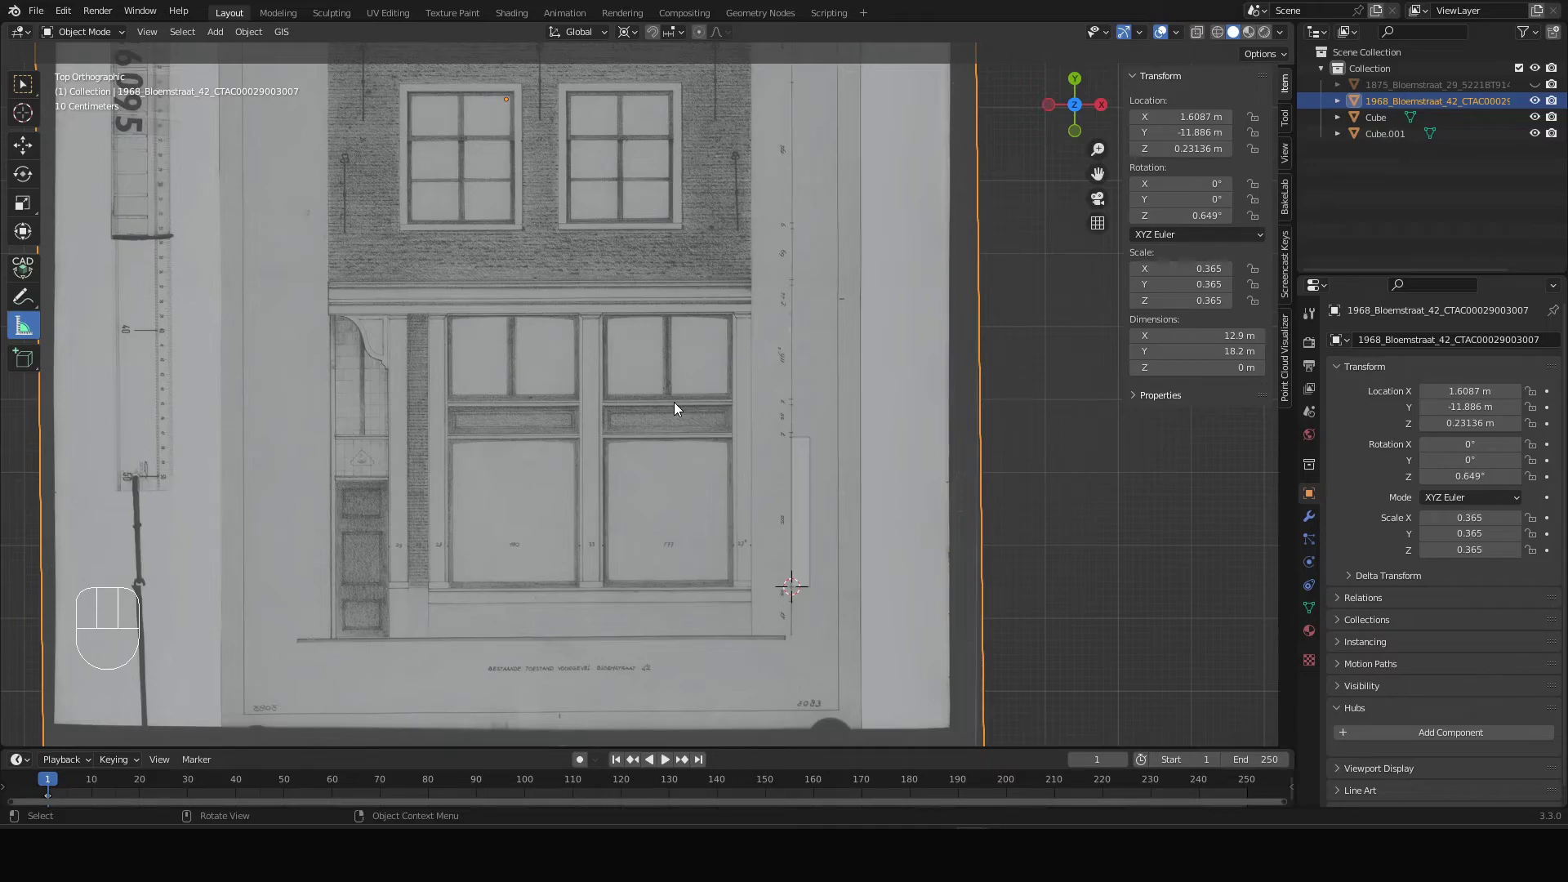
scroll("down", 3)
left_click_drag(632, 246, 677, 346)
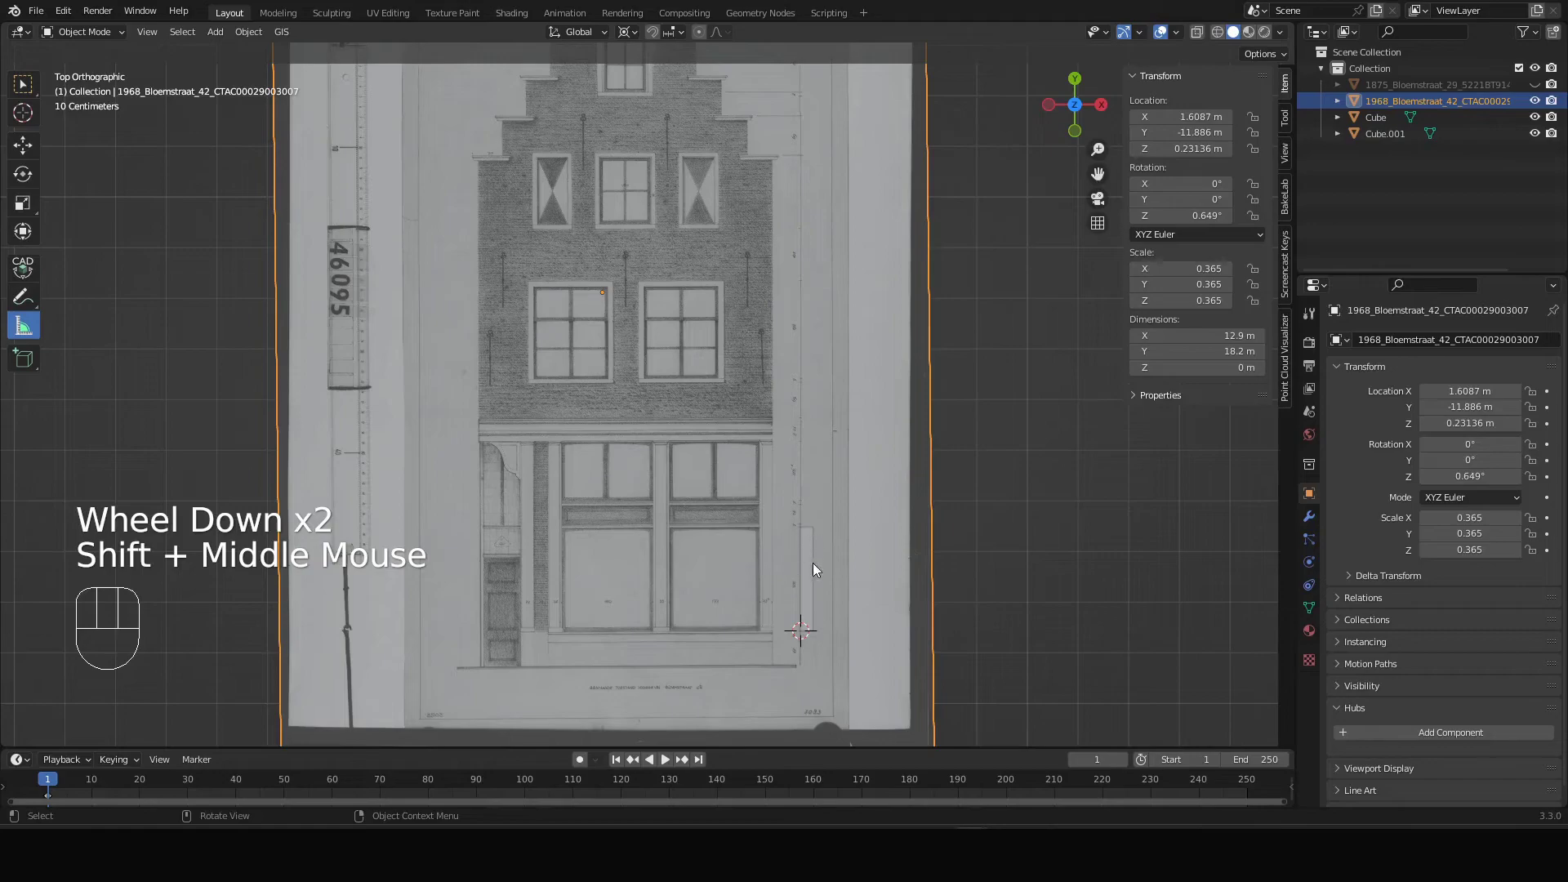
scroll("up", 3)
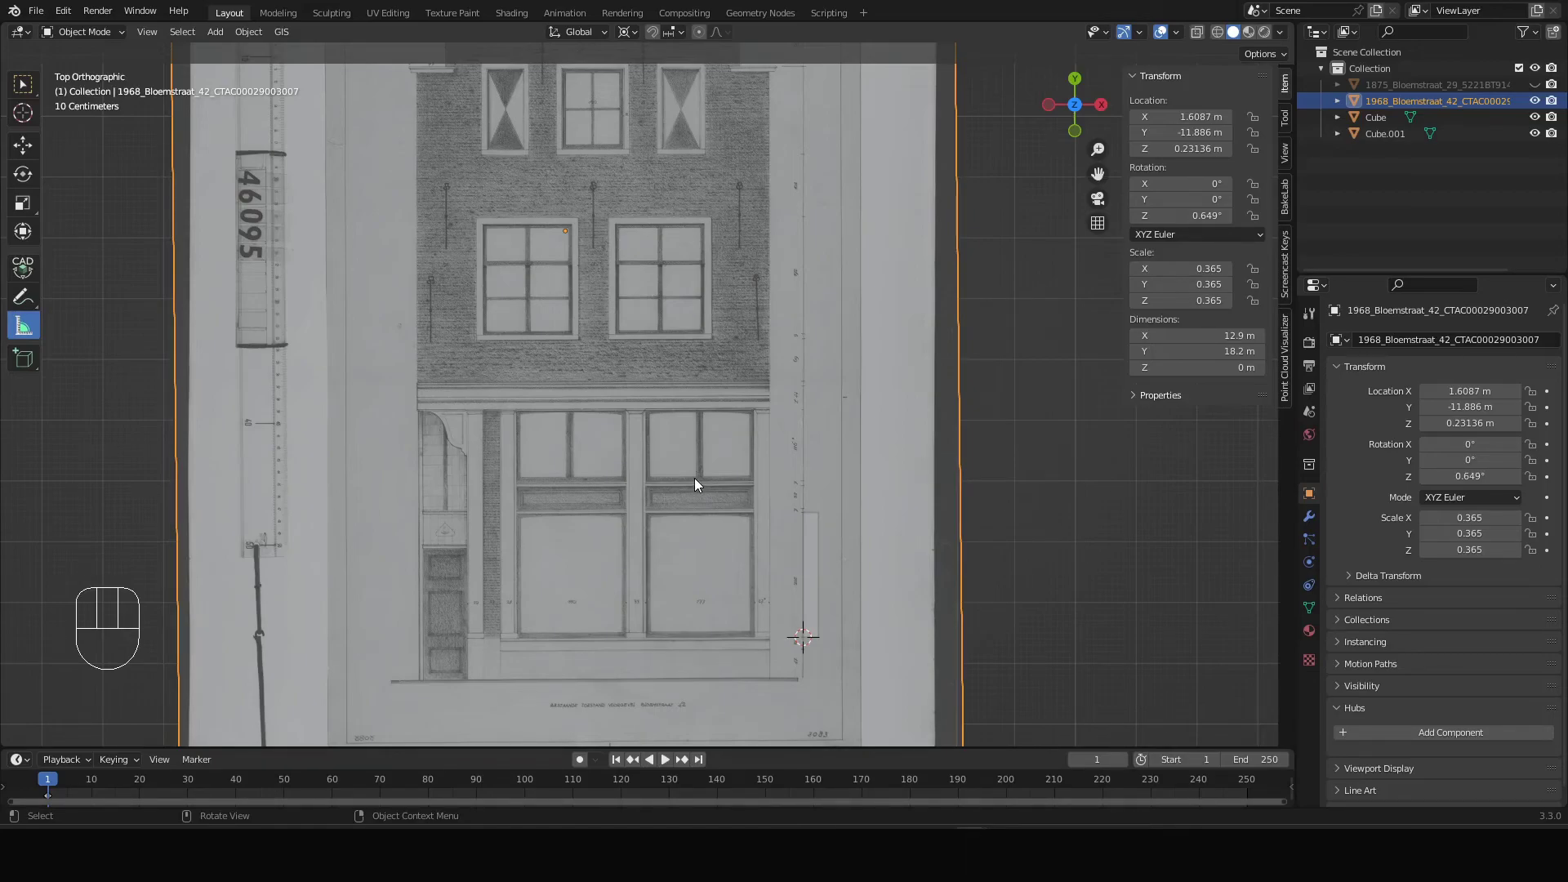
- Select the 1875 Bloemstraat 29 drawing in the Outliner and hide the 1968 one
scroll("down", 3)
left_click(1540, 98)
left_click(1540, 87)
left_click(1430, 89)
scroll("down", 3)
- Frame the 1875 drawing and measure a length across its facade
left_click_drag(624, 356, 651, 705)
scroll("down", 3)
left_click_drag(657, 402, 714, 507)
left_click_drag(756, 236, 750, 355)
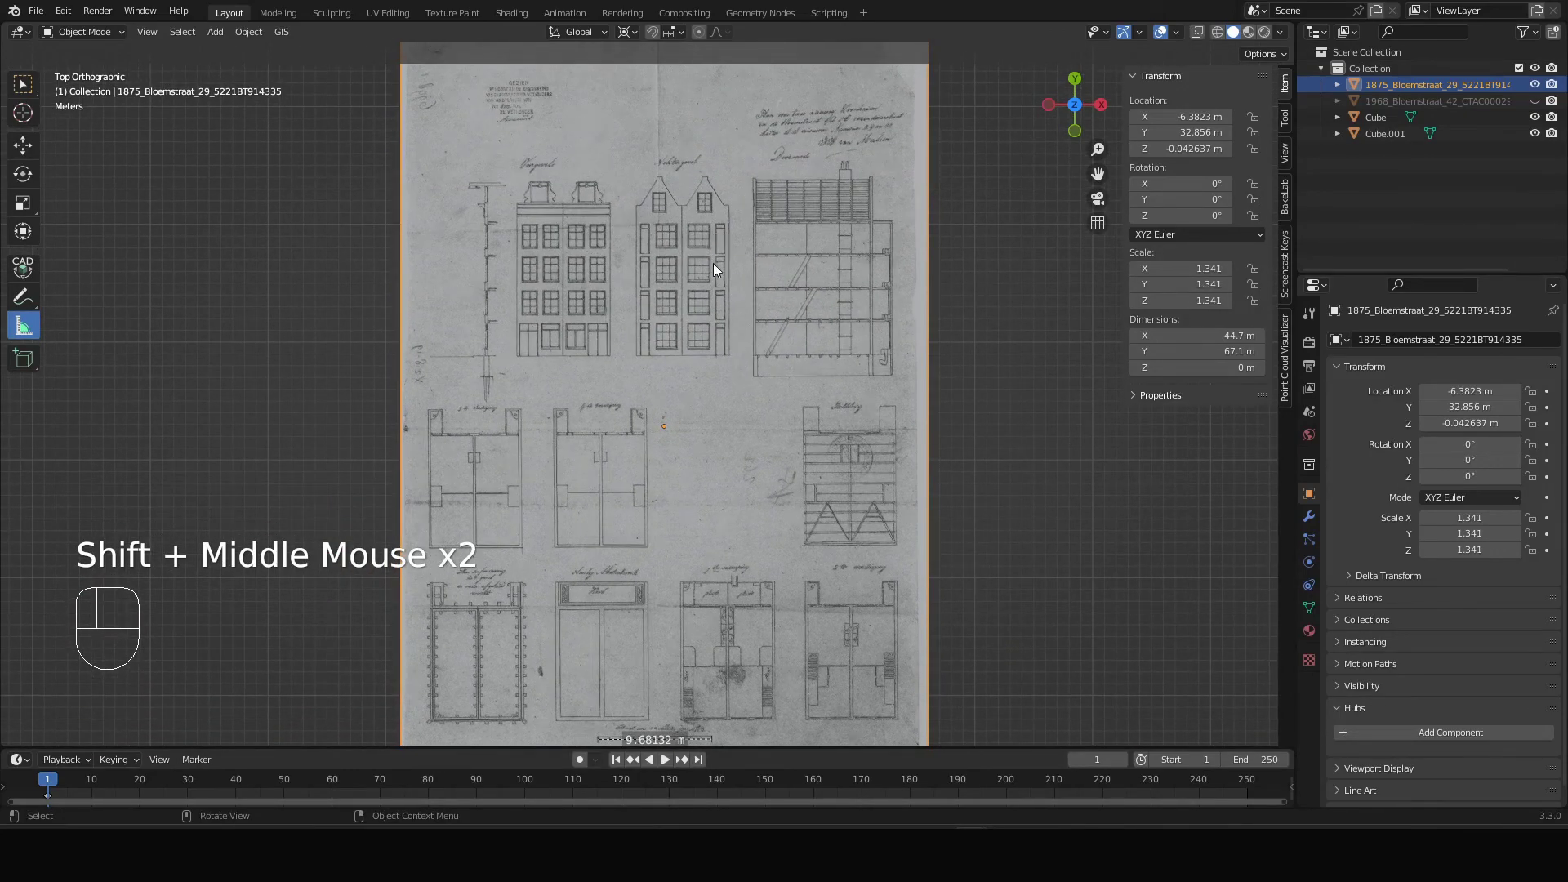
scroll("up", 3)
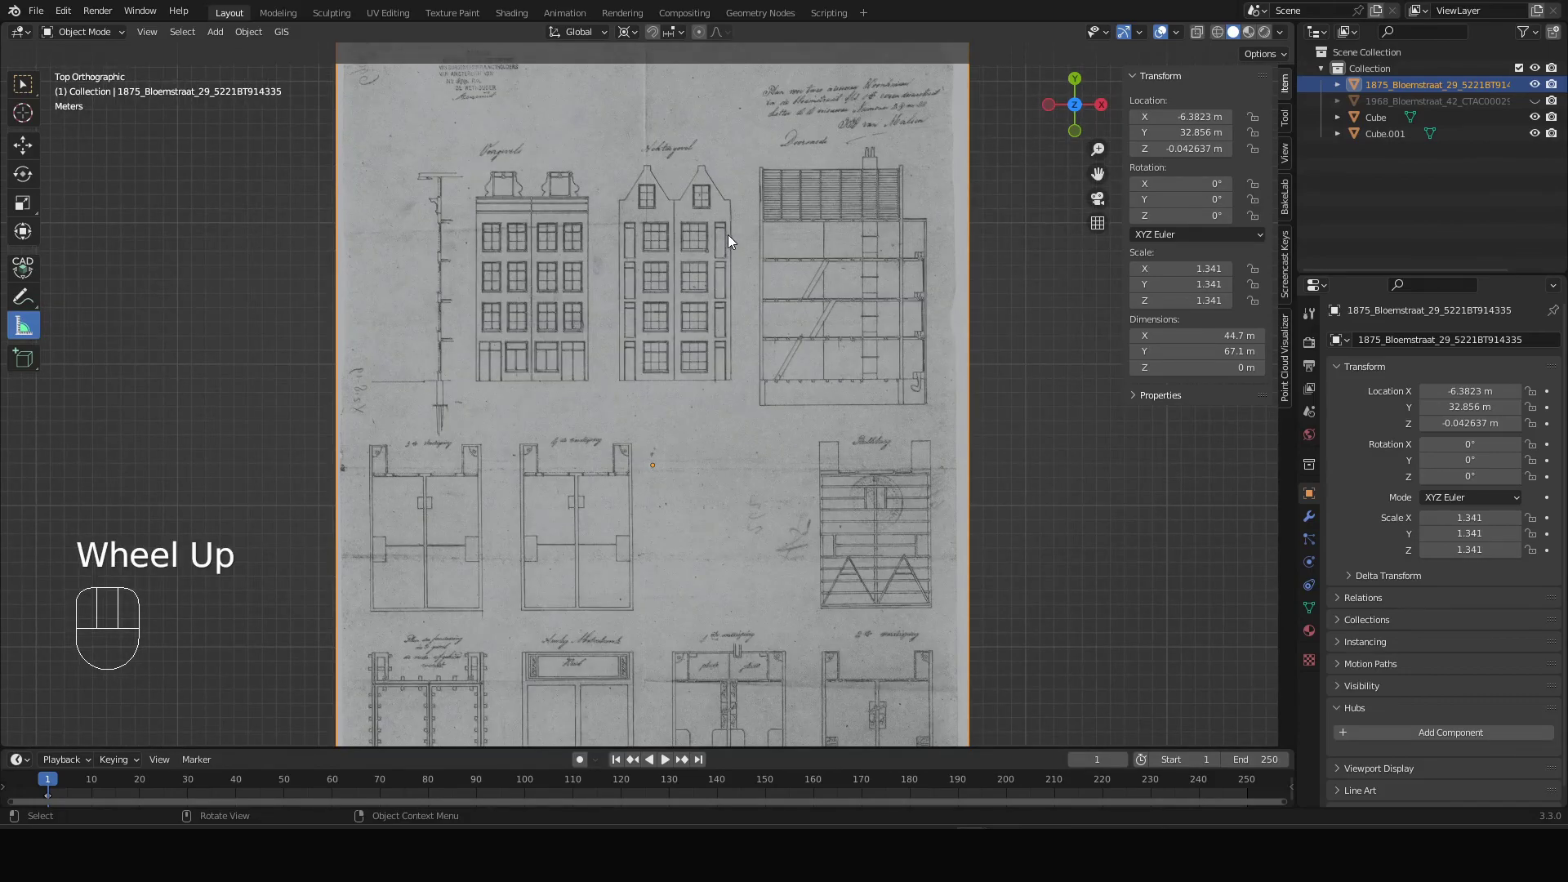